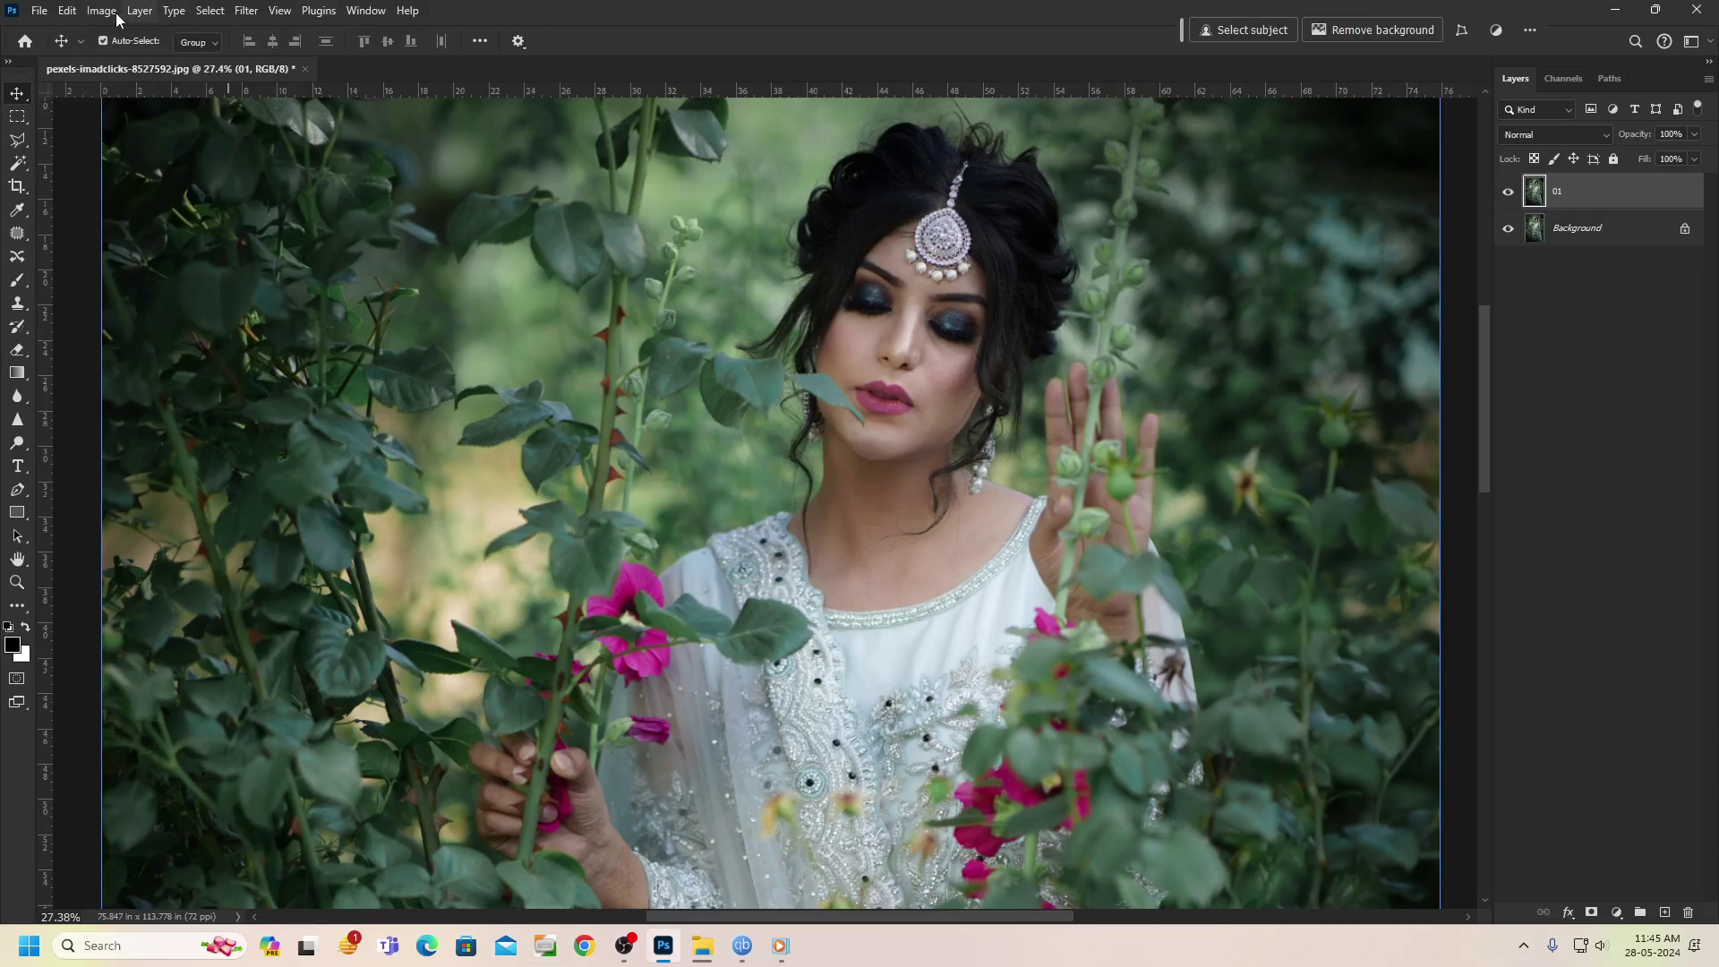
Lasso the blemish on the right cheek and remove it with Content-Aware Fill
{"action": "left_click", "coordinate": [120, 18]}
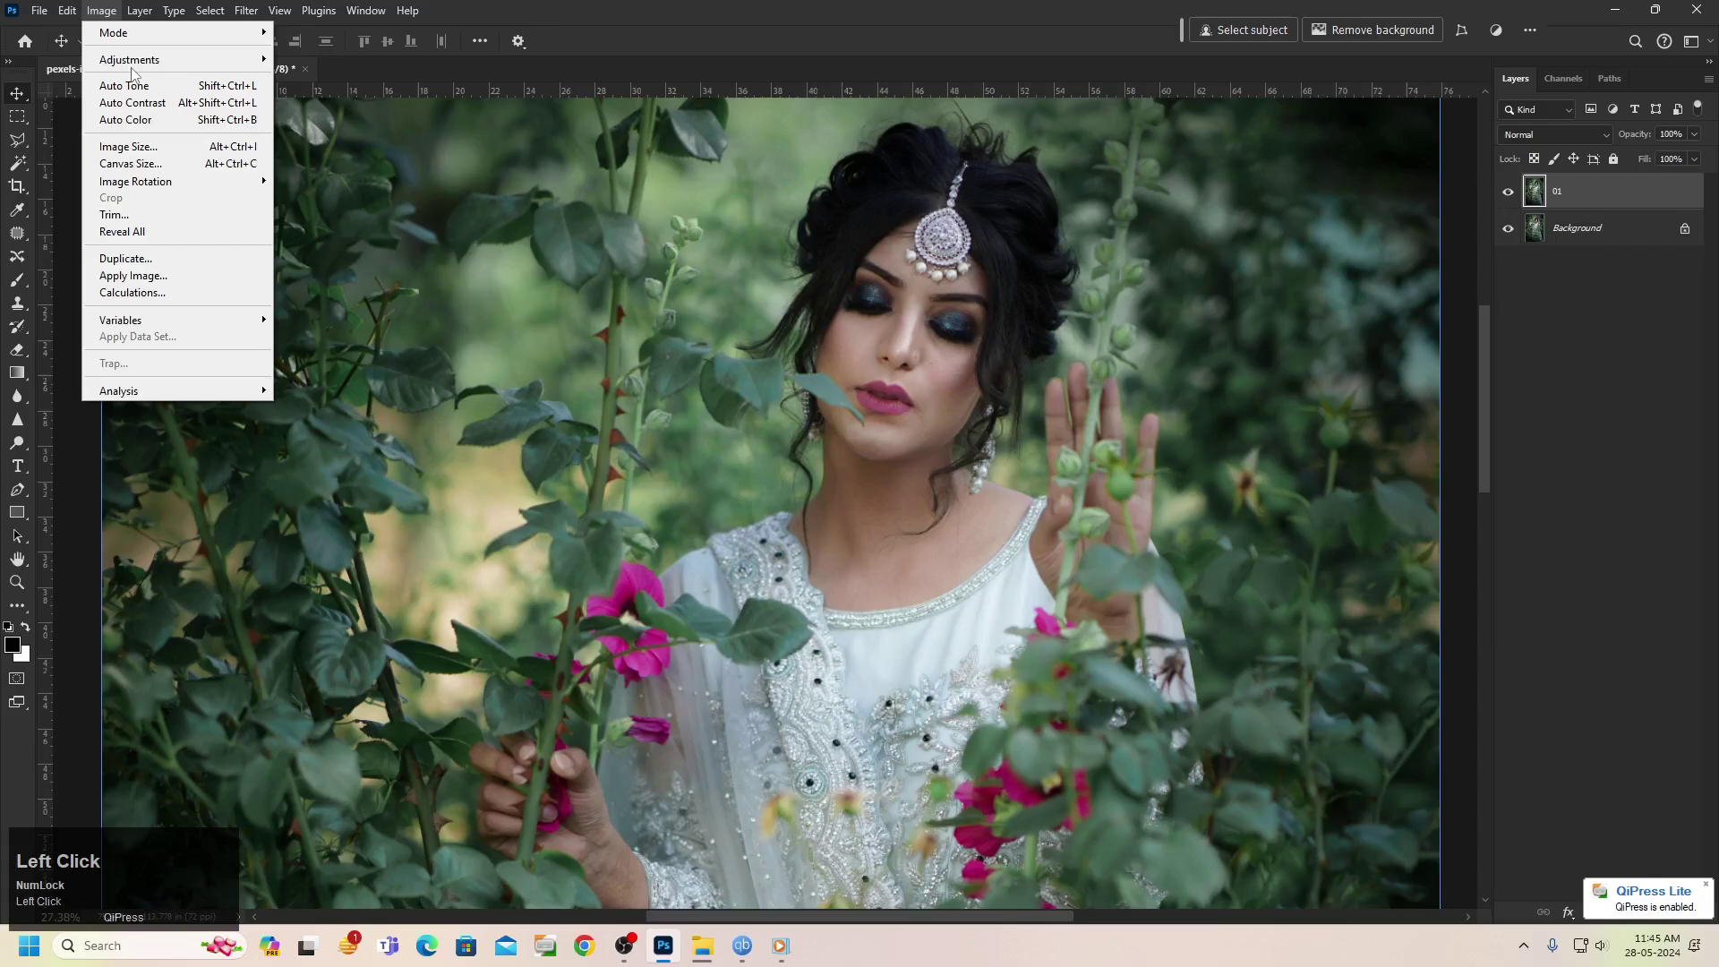
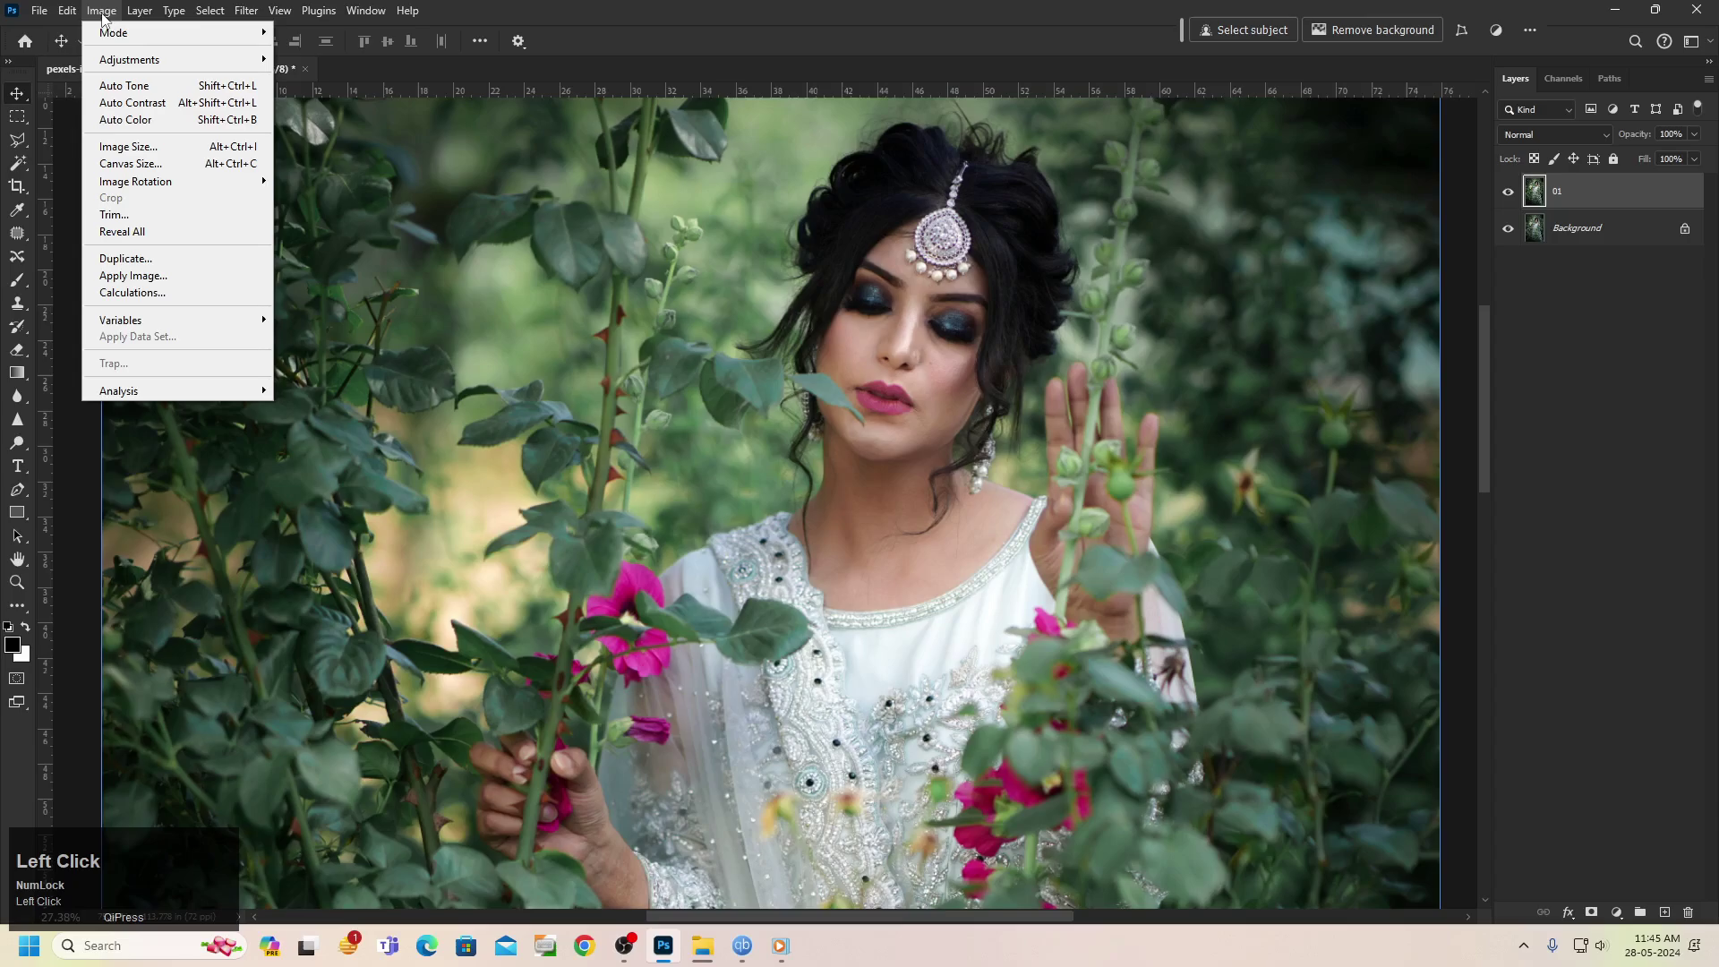
{"action": "left_click", "coordinate": [311, 78]}
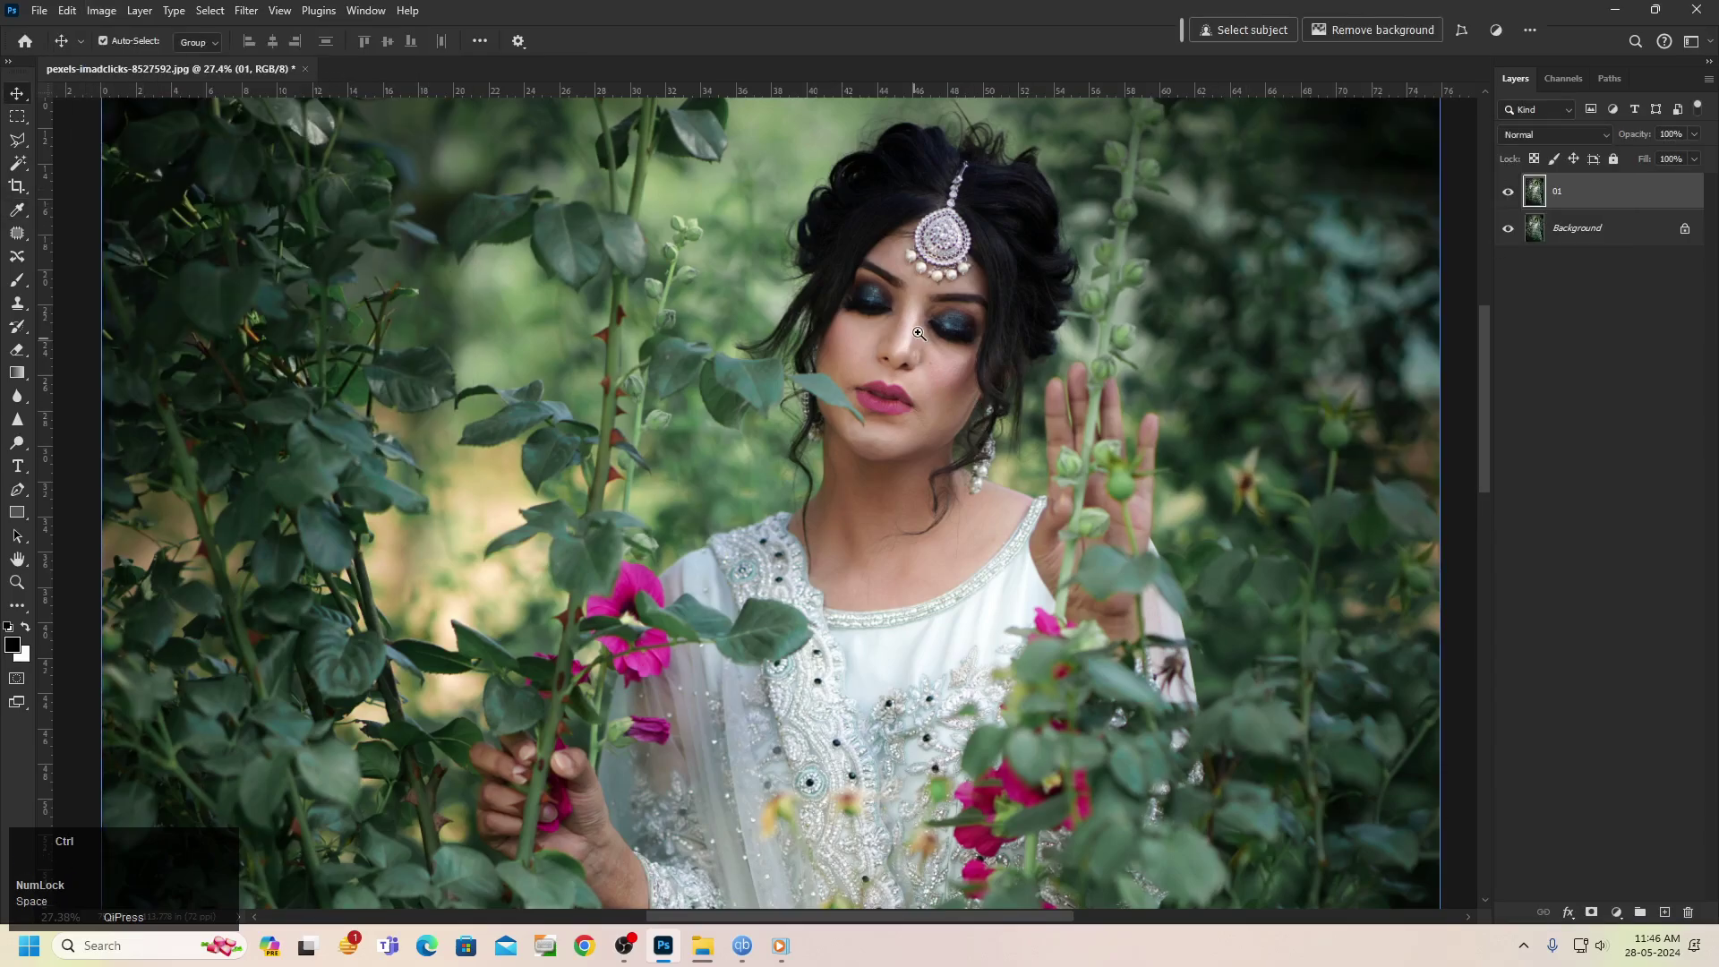
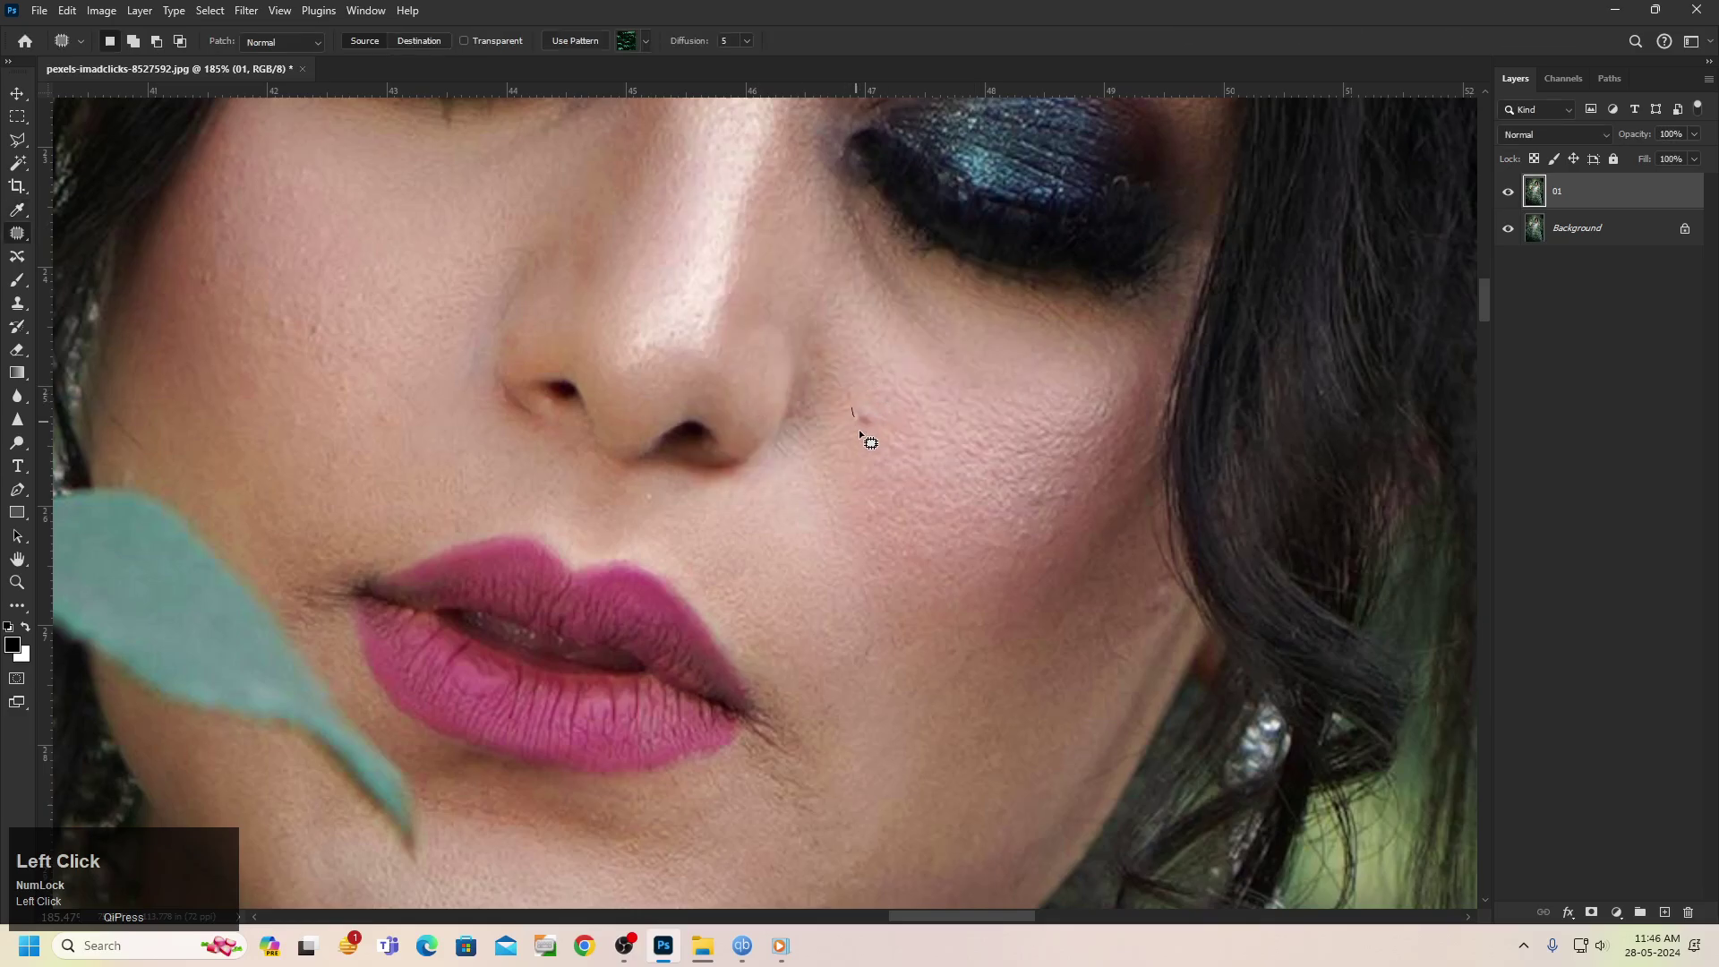
{"action": "key", "text": "F5"}
{"action": "left_click_drag", "start_coordinate": [1075, 497], "coordinate": [1076, 483]}
{"action": "key", "text": "shift+F5"}
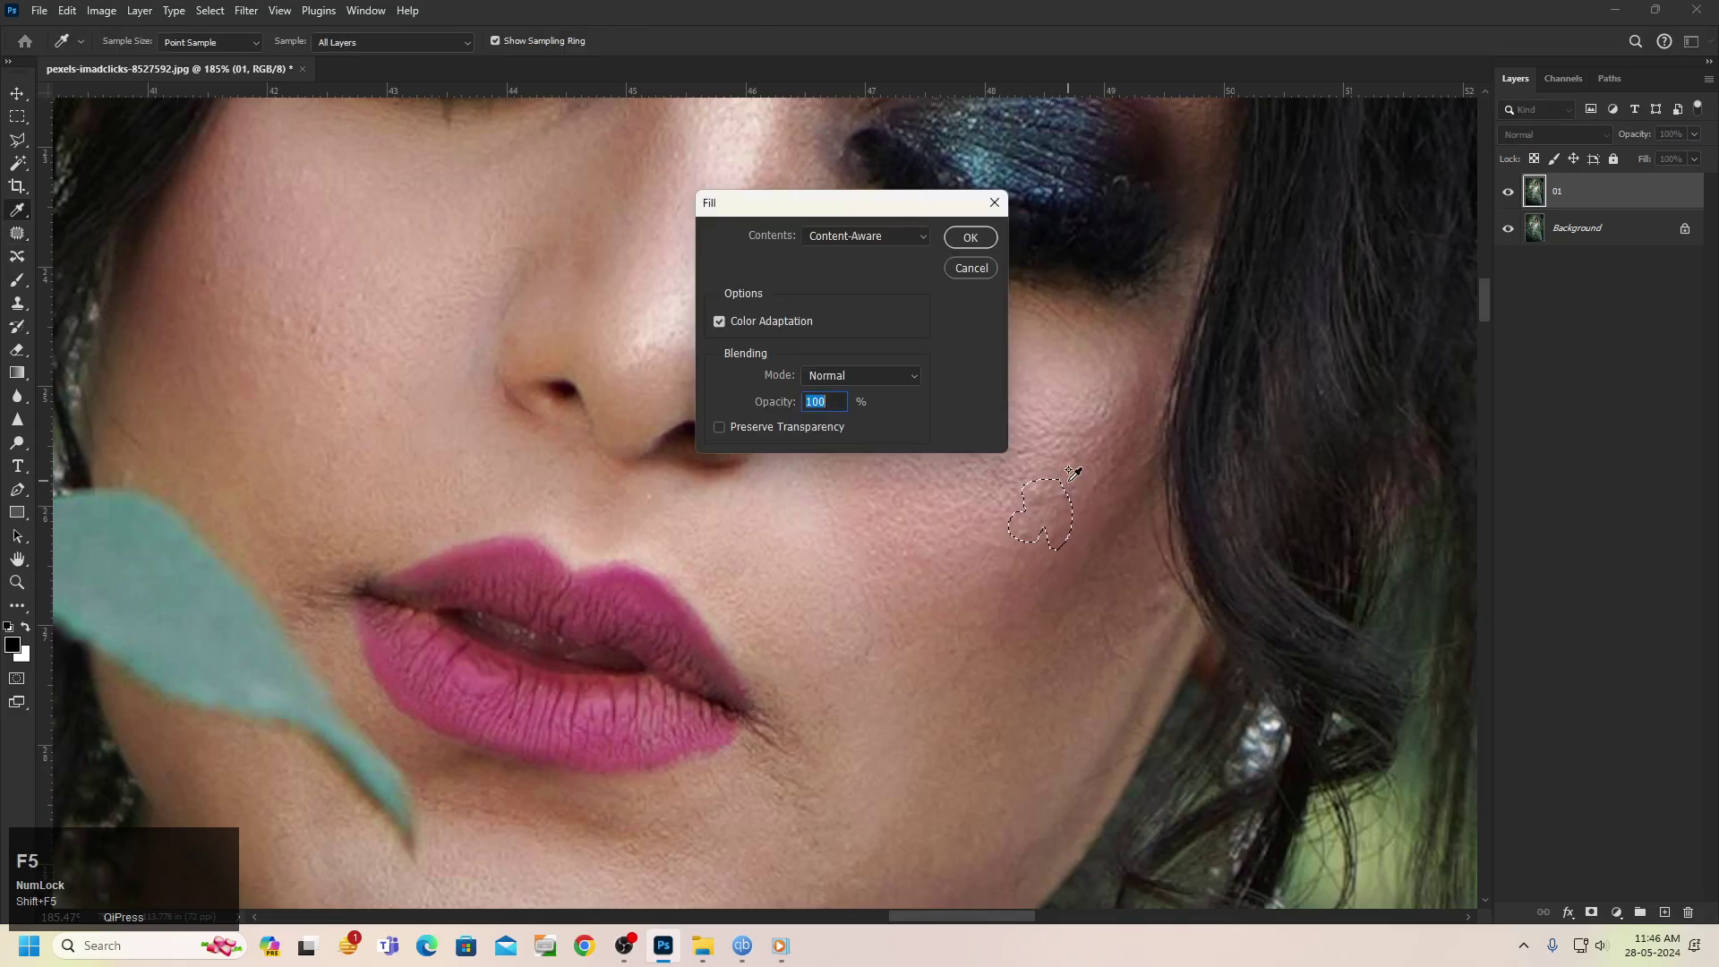
{"action": "left_click", "coordinate": [1098, 434]}
Patch the spot between the eyebrows with surrounding skin
{"action": "scroll", "scroll_direction": "down", "scroll_amount": 3}
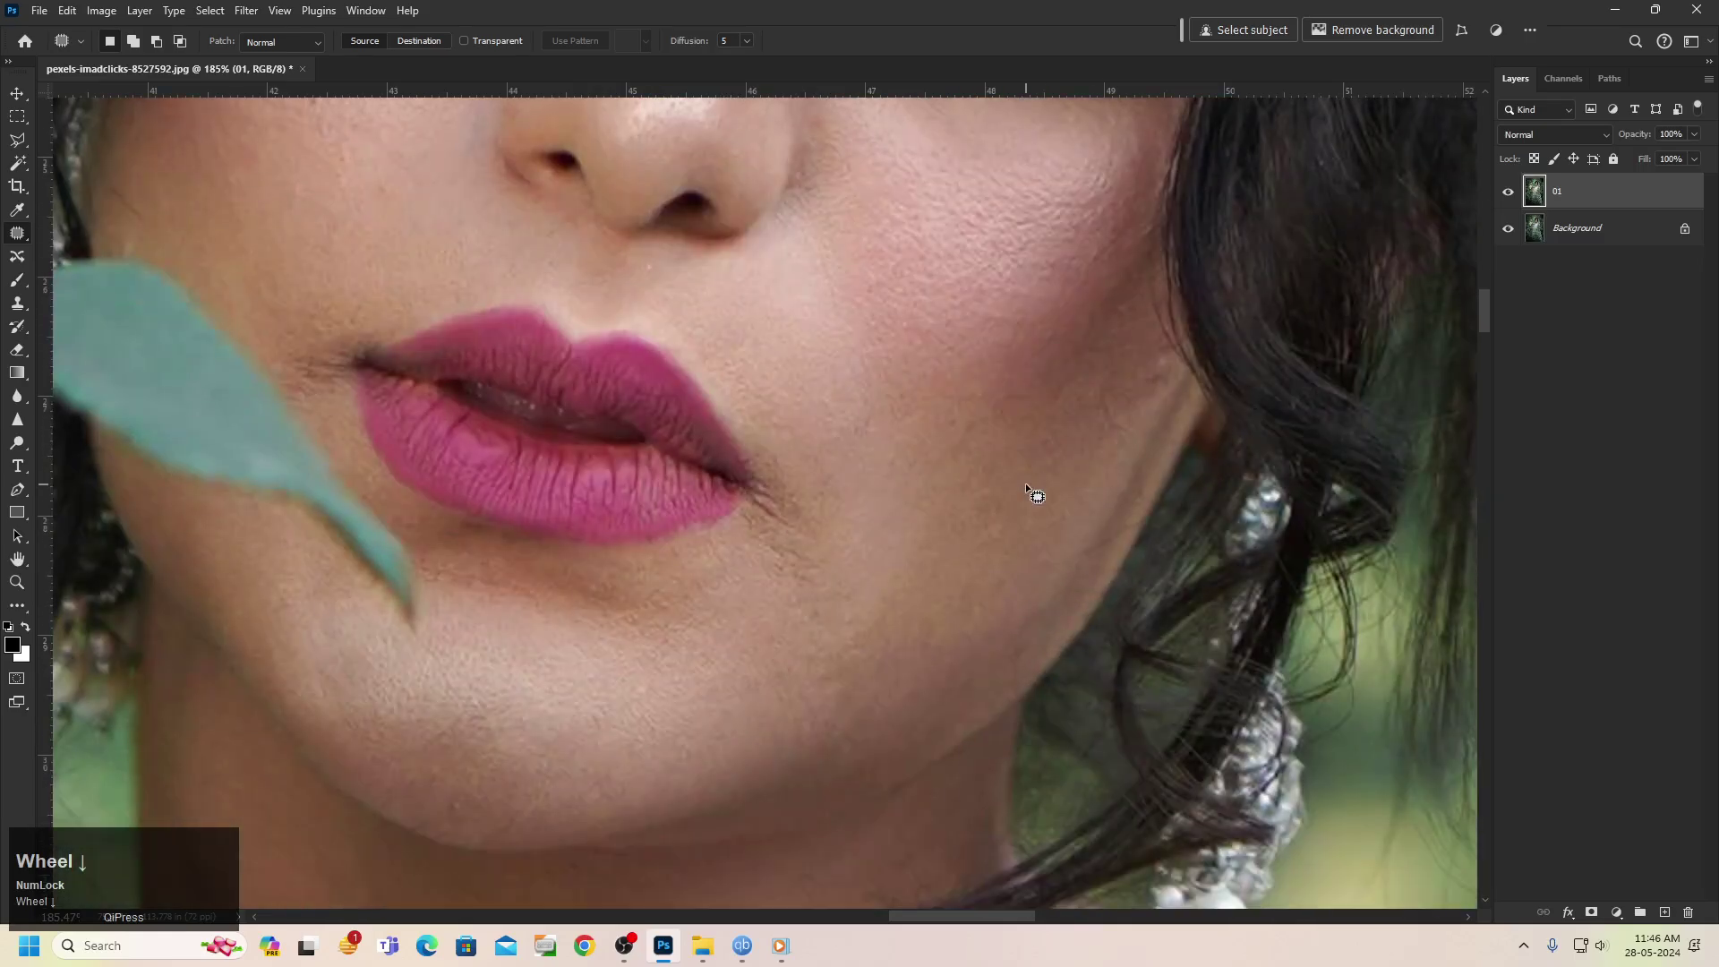
{"action": "scroll", "scroll_direction": "up", "scroll_amount": 3}
{"action": "scroll", "scroll_direction": "up", "scroll_amount": 3}
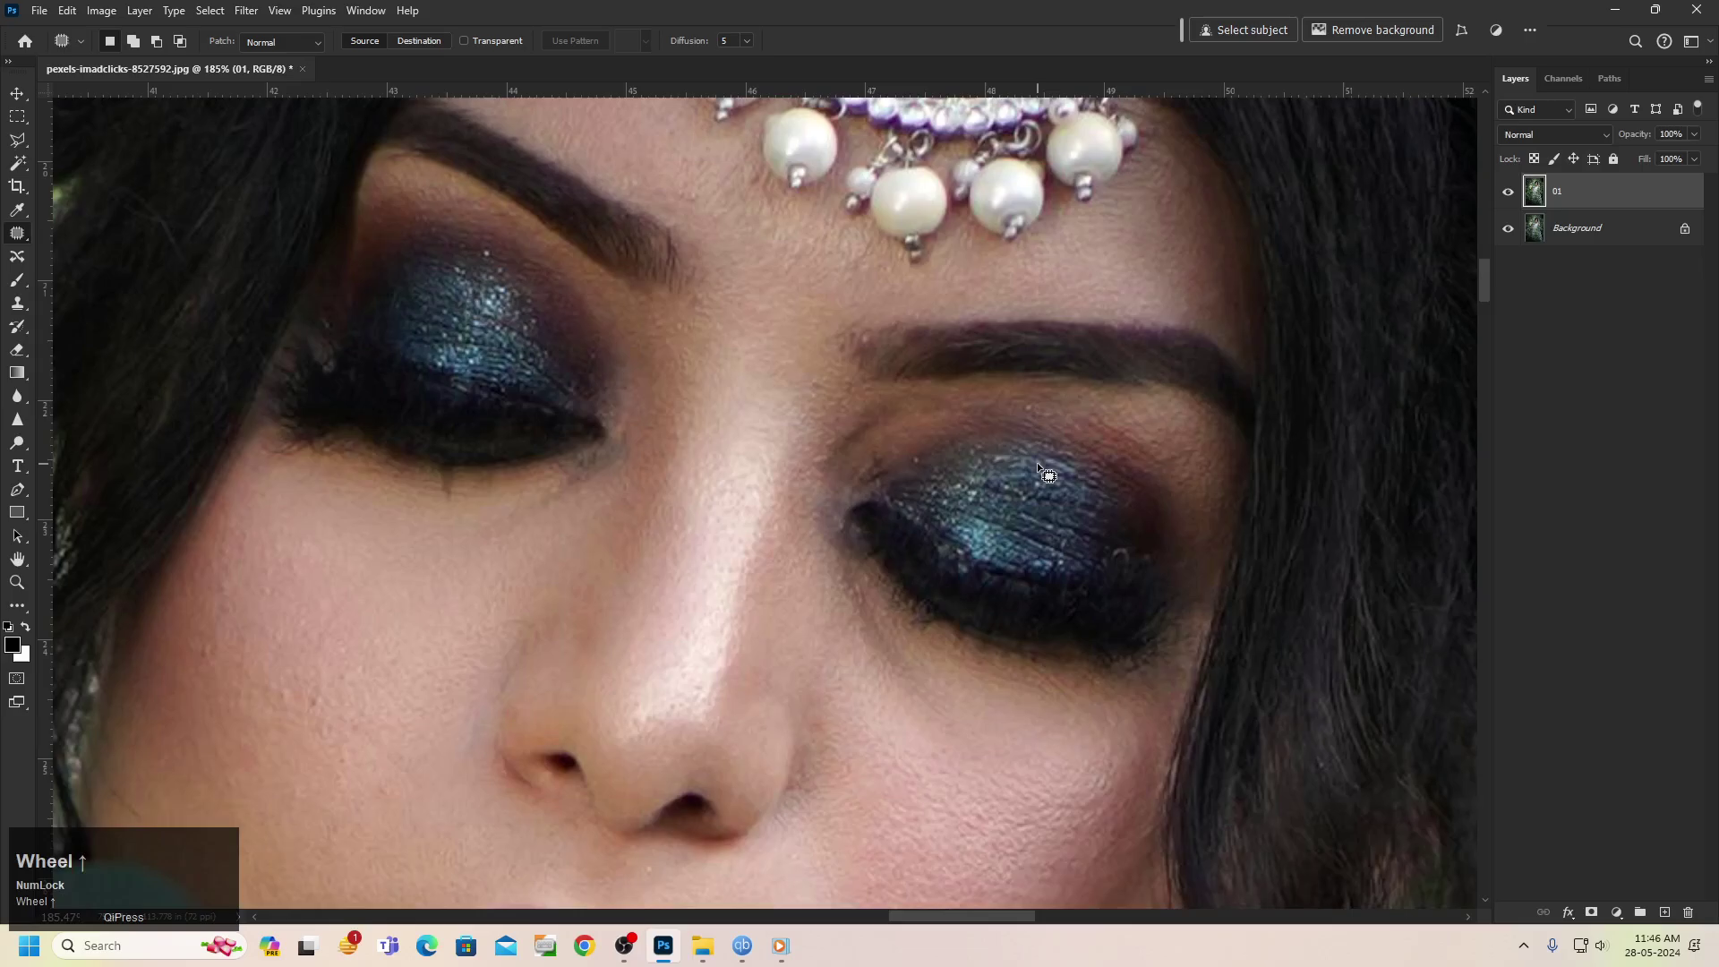
{"action": "key", "text": "j"}
{"action": "left_click_drag", "start_coordinate": [879, 432], "coordinate": [917, 437]}
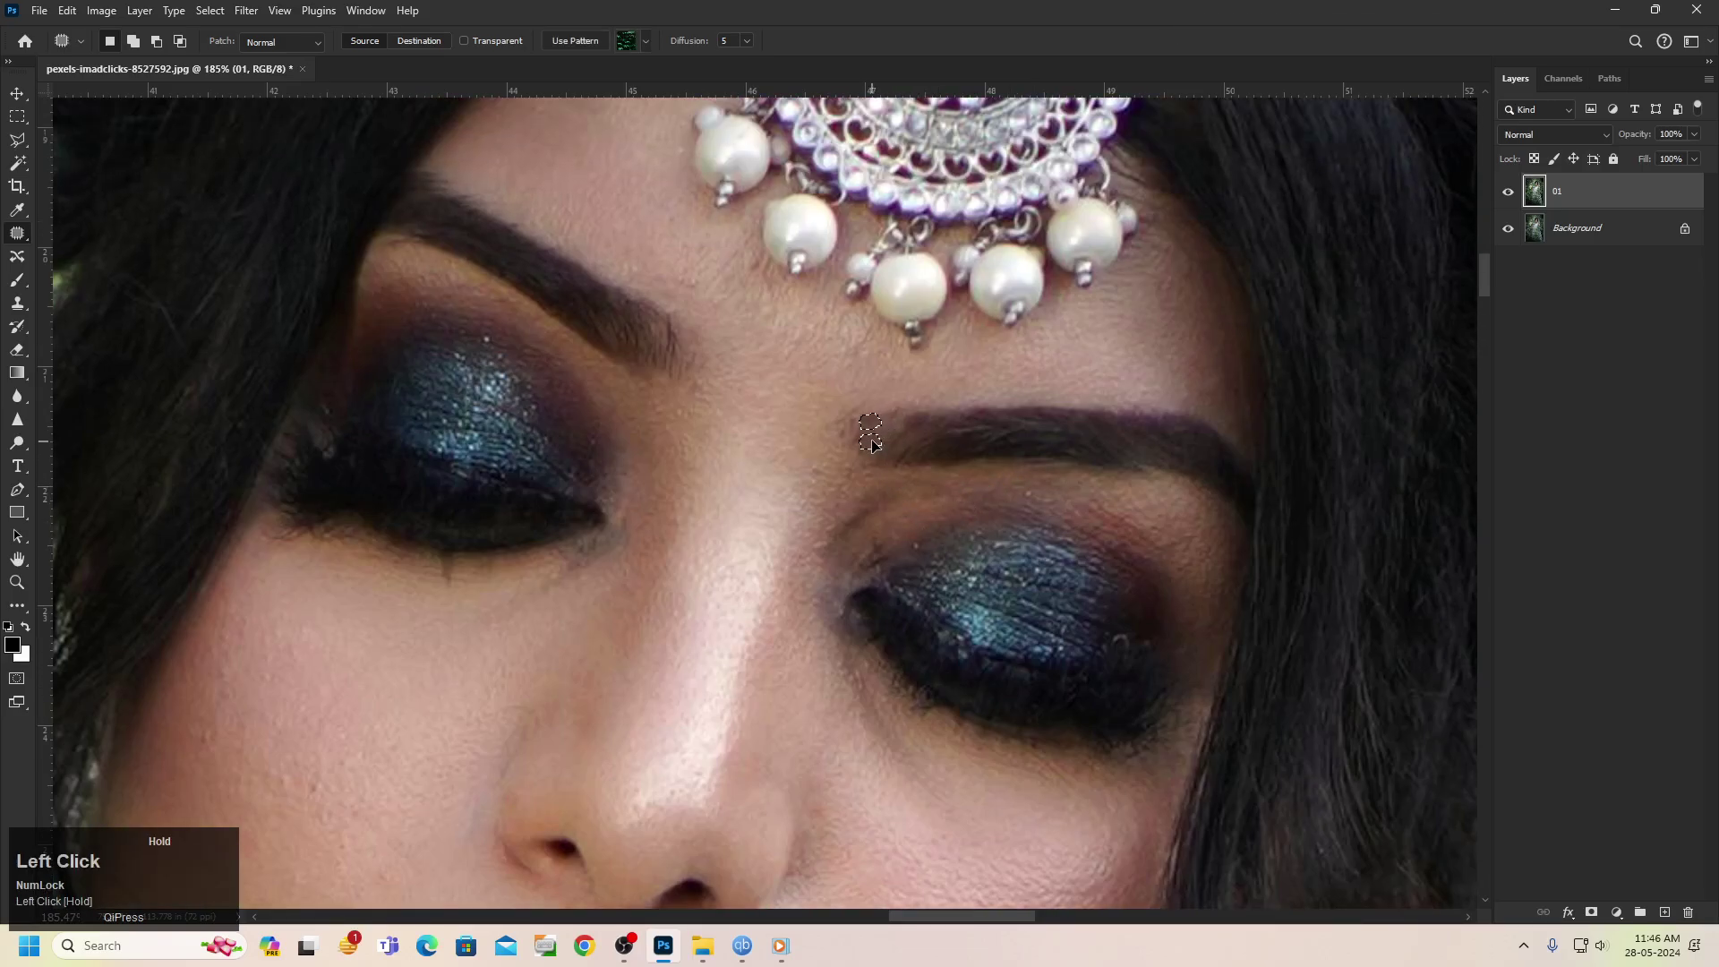
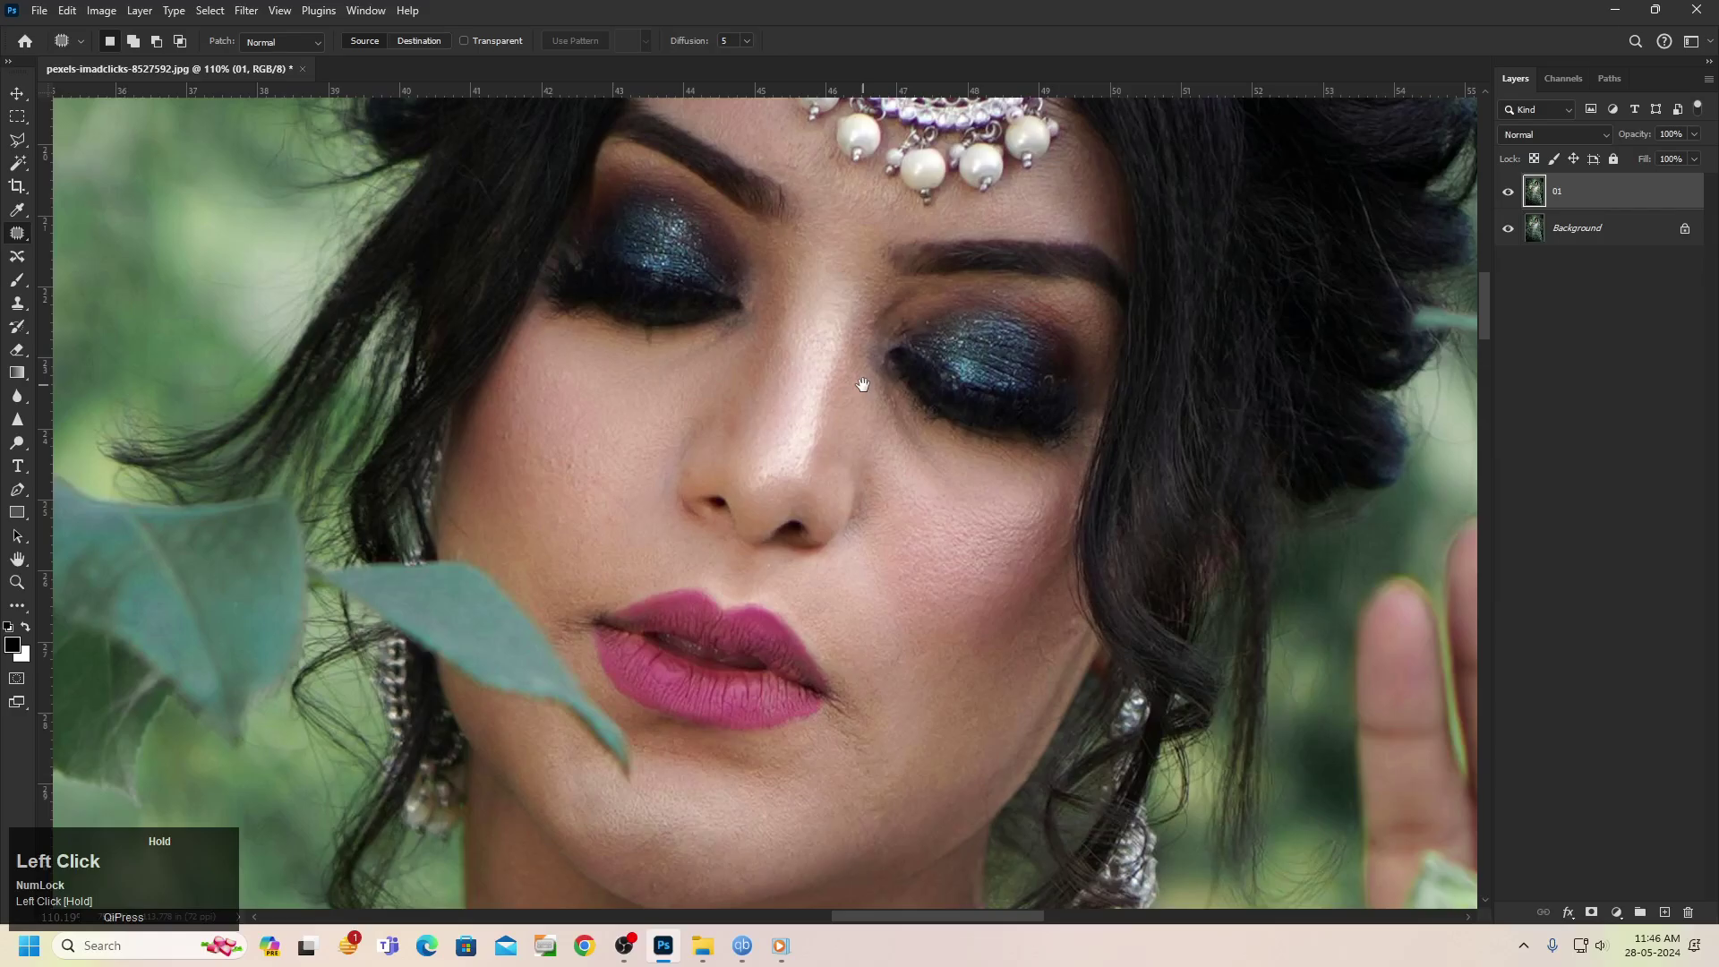
Cancel Levels, run Camera Raw's Auto light correction on the portrait and accept it
{"action": "key", "text": "ctrl+l"}
{"action": "left_click_drag", "start_coordinate": [1490, 348], "coordinate": [244, 17]}
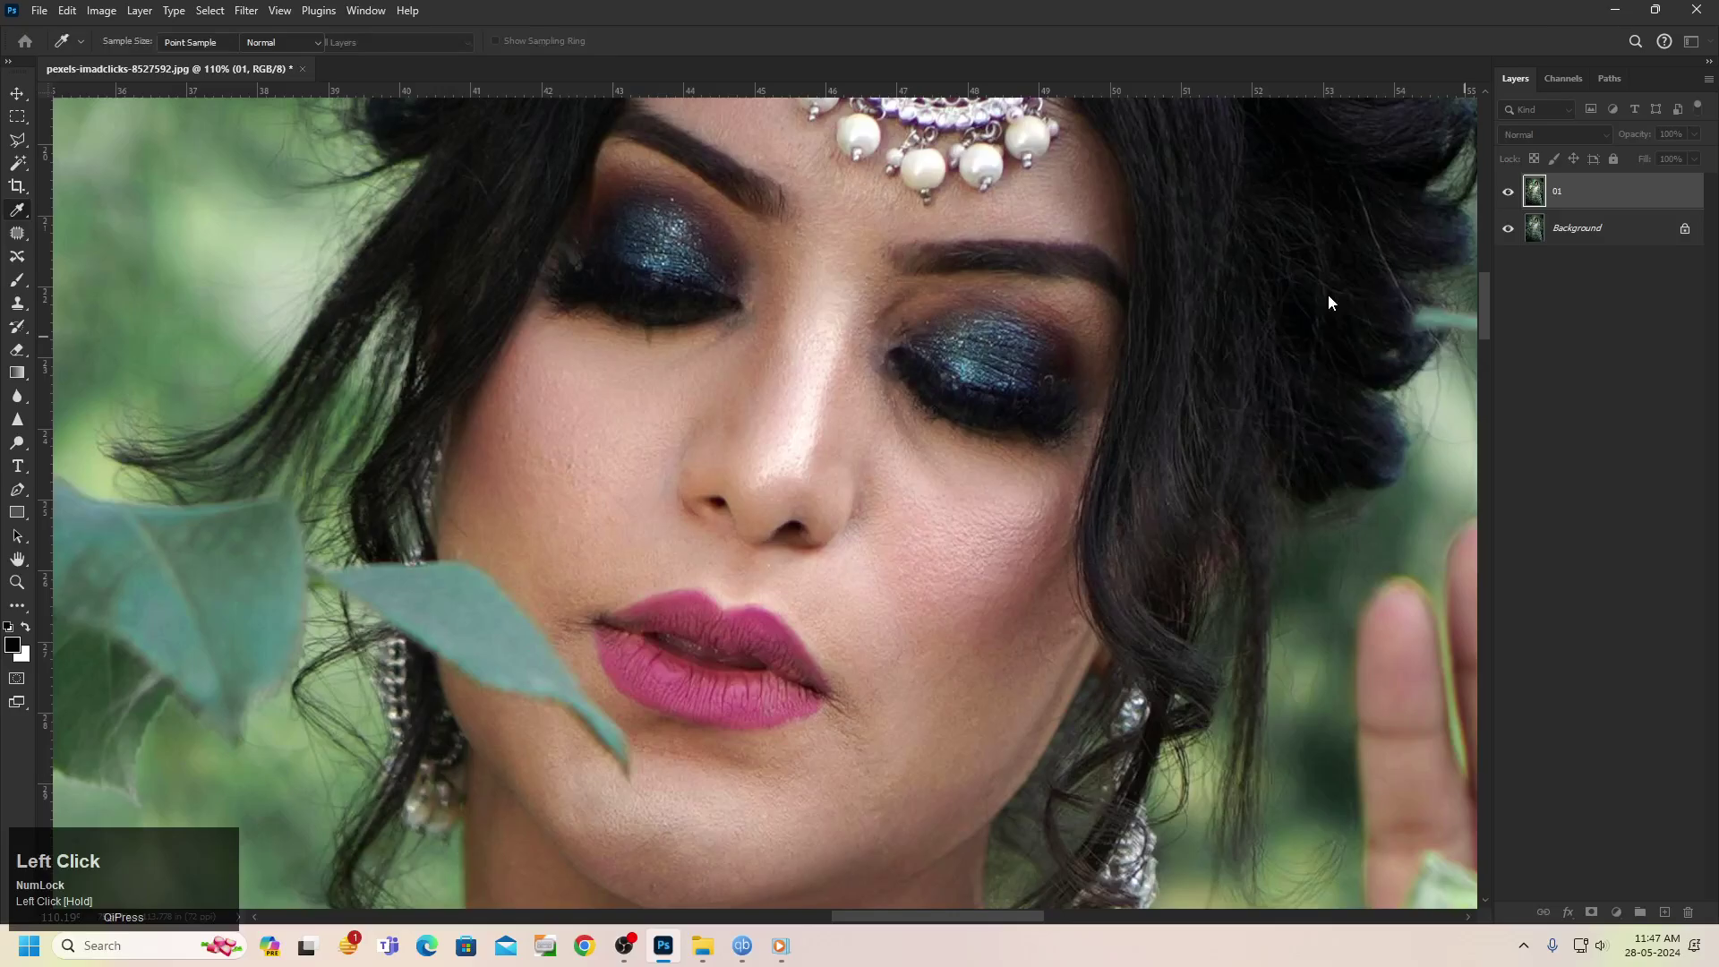
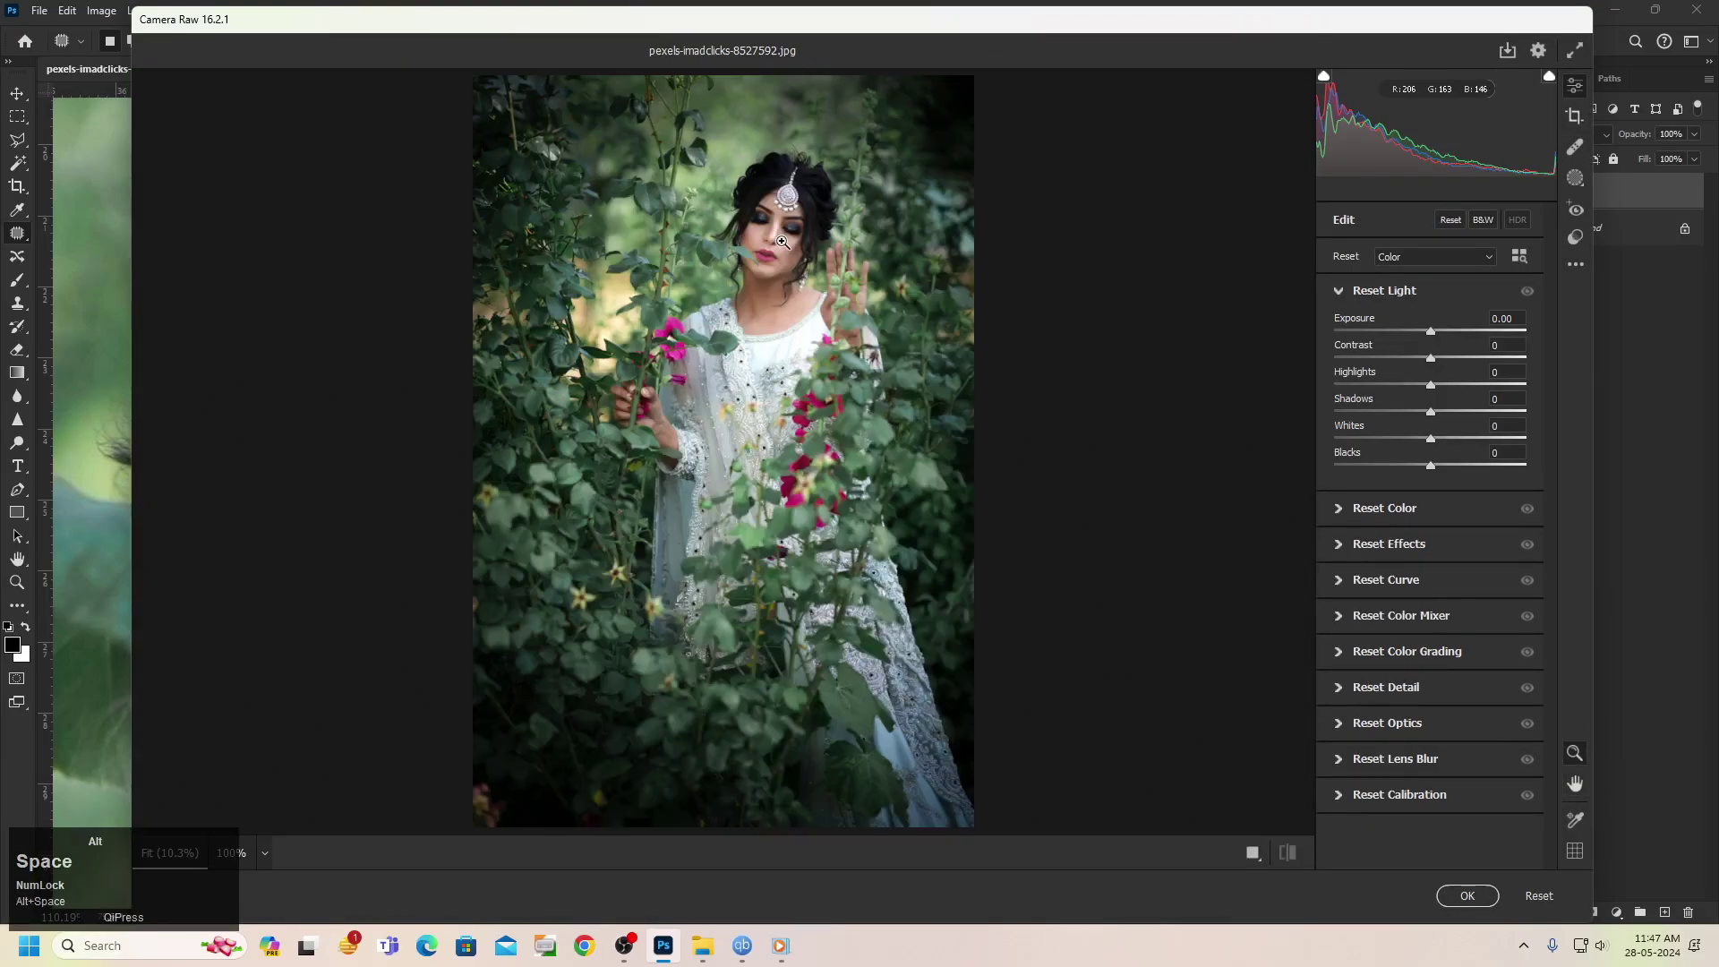
{"action": "key", "text": "alt+space"}
{"action": "scroll", "scroll_direction": "up", "scroll_amount": 3}
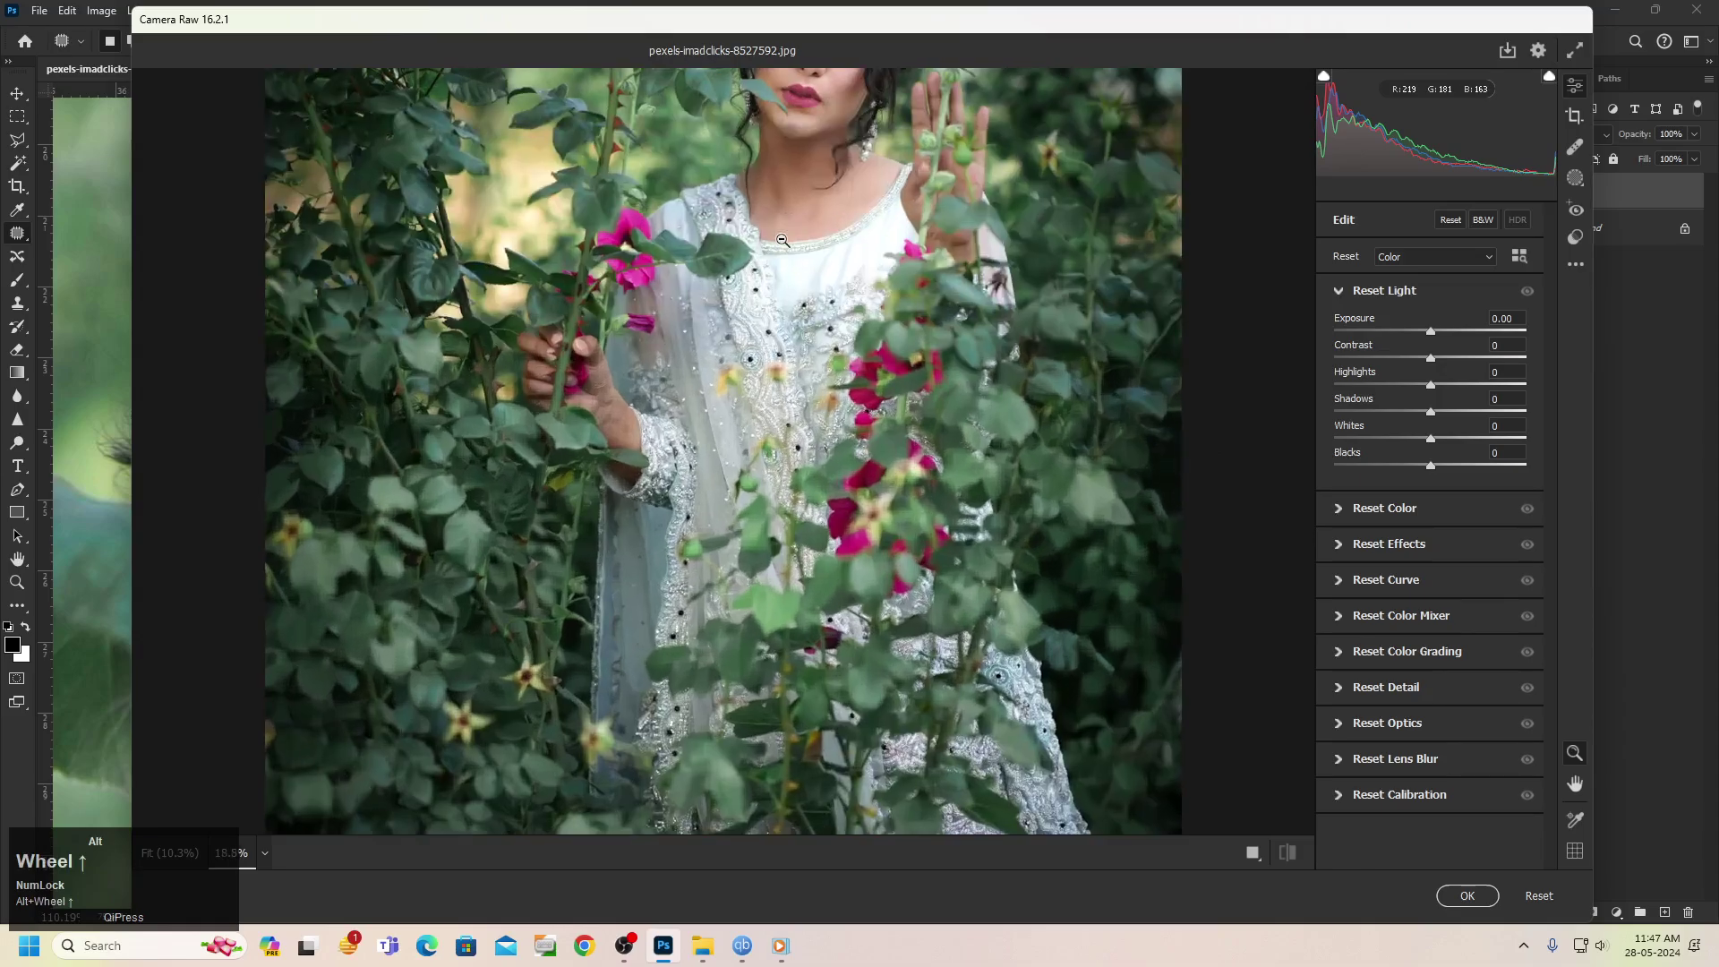
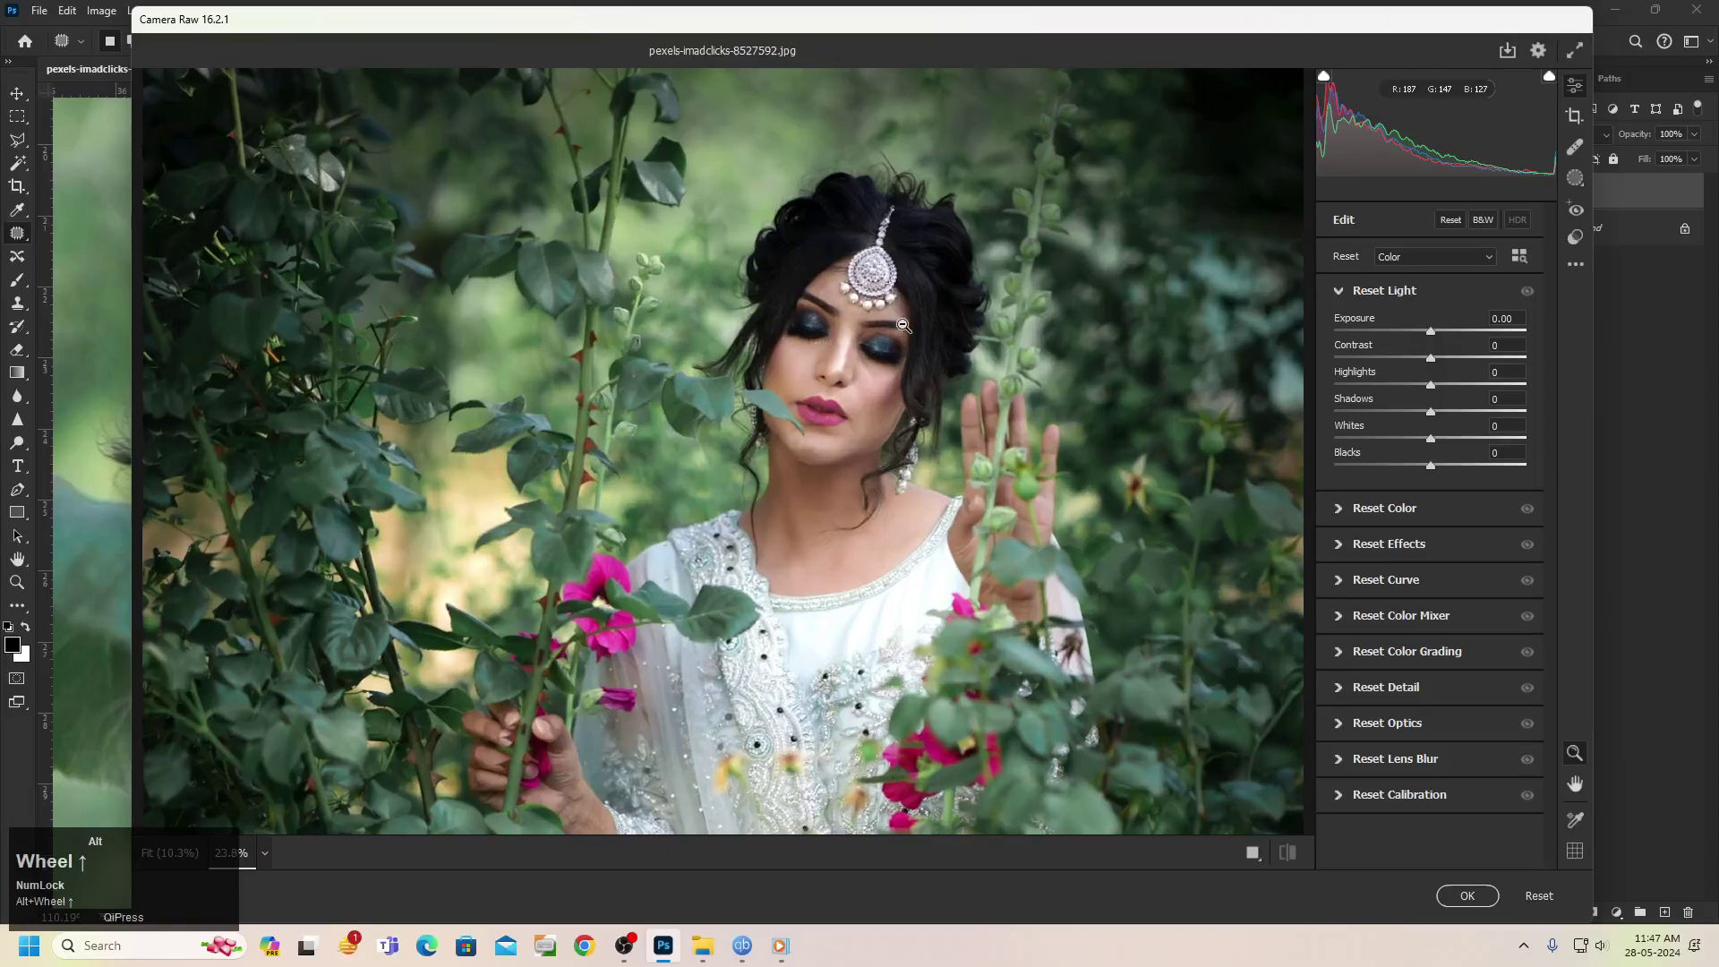
{"action": "left_click", "coordinate": [1458, 224]}
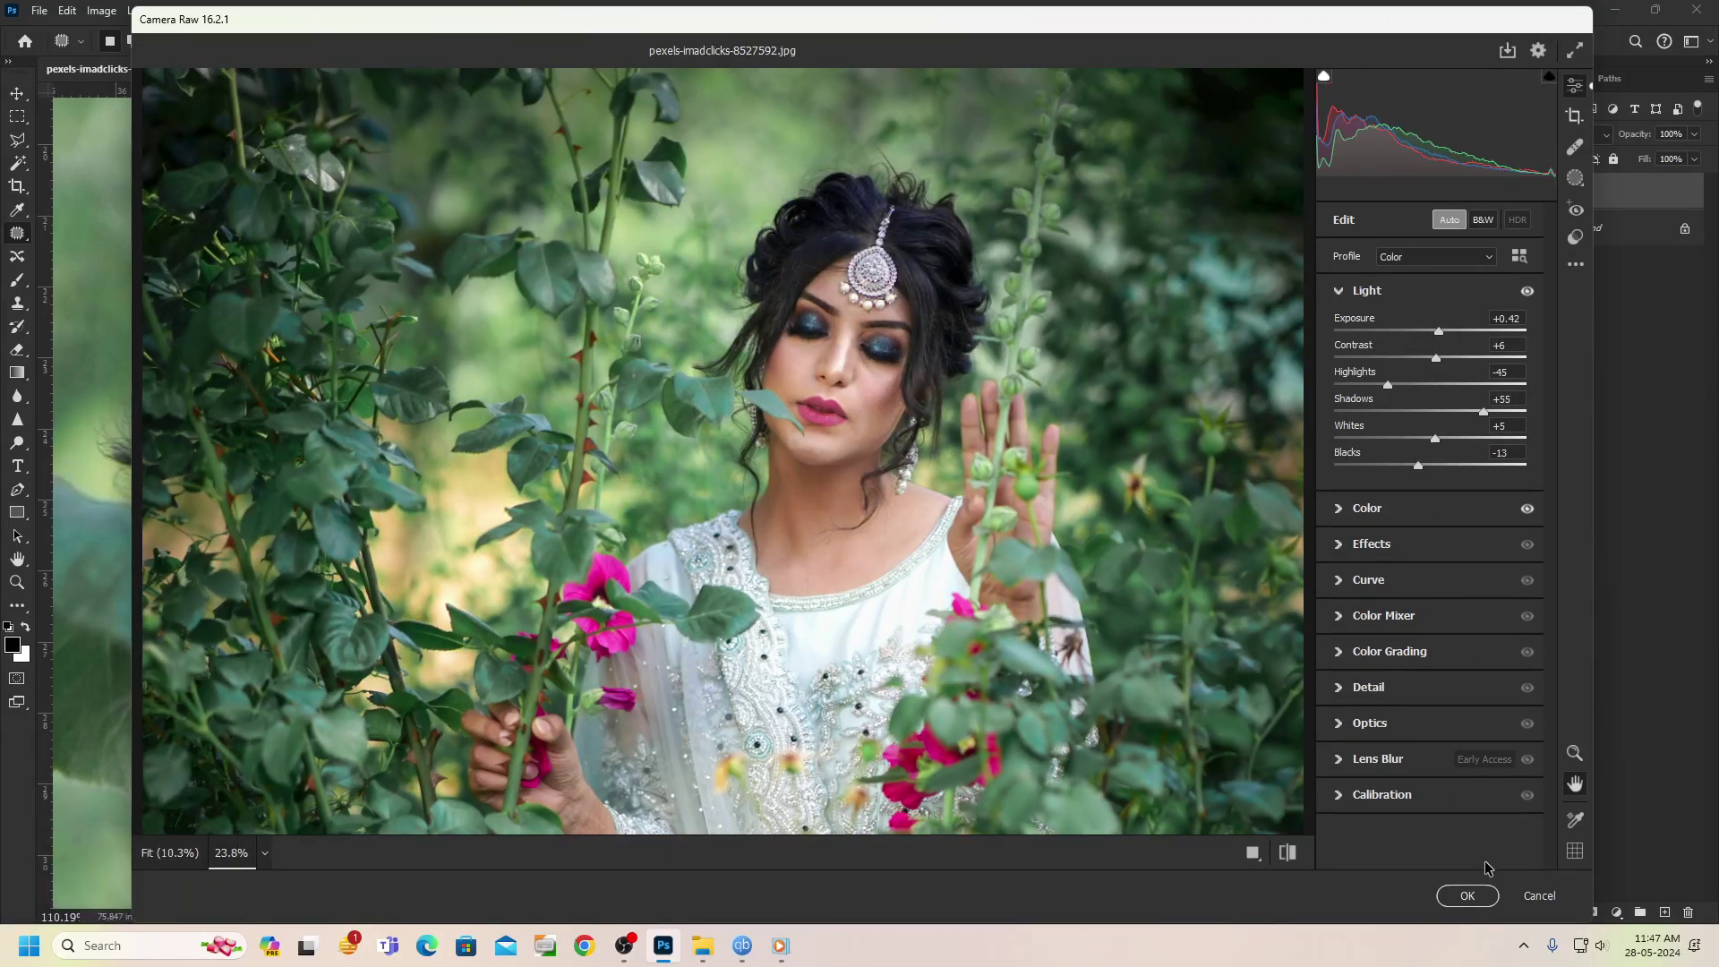
{"action": "double_click", "coordinate": [1490, 906]}
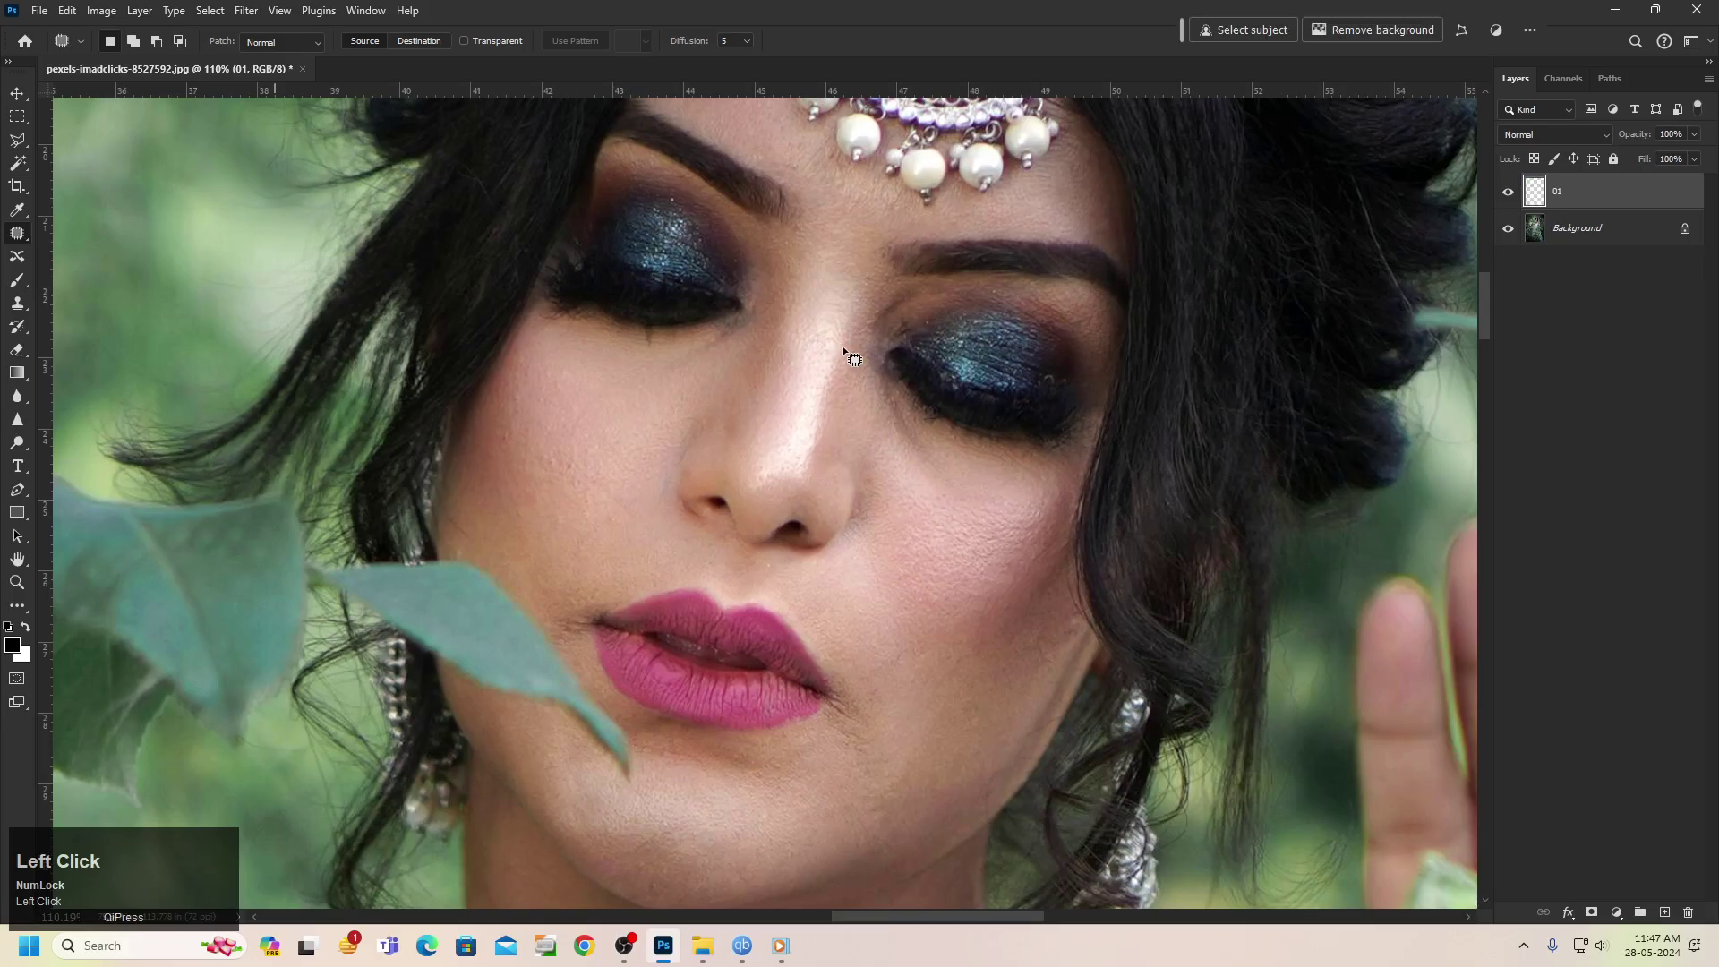
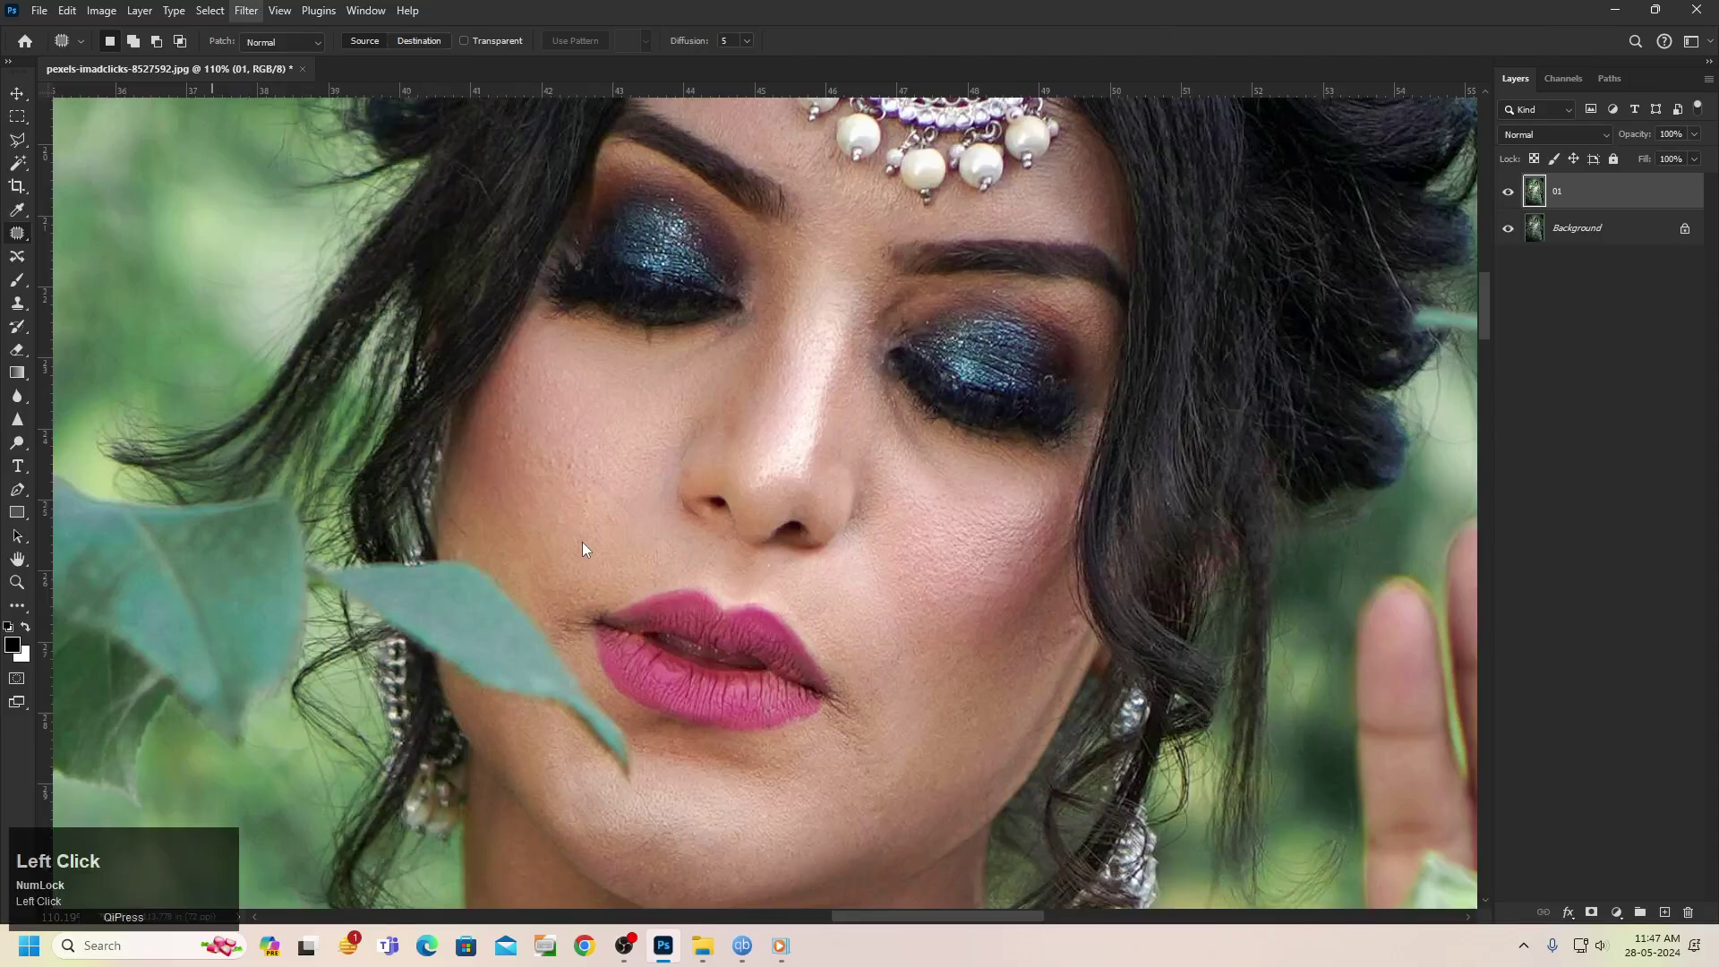
Apply Strong smoothing masked to two sampled skin tones and return the result to Photoshop
{"action": "left_click", "coordinate": [731, 455]}
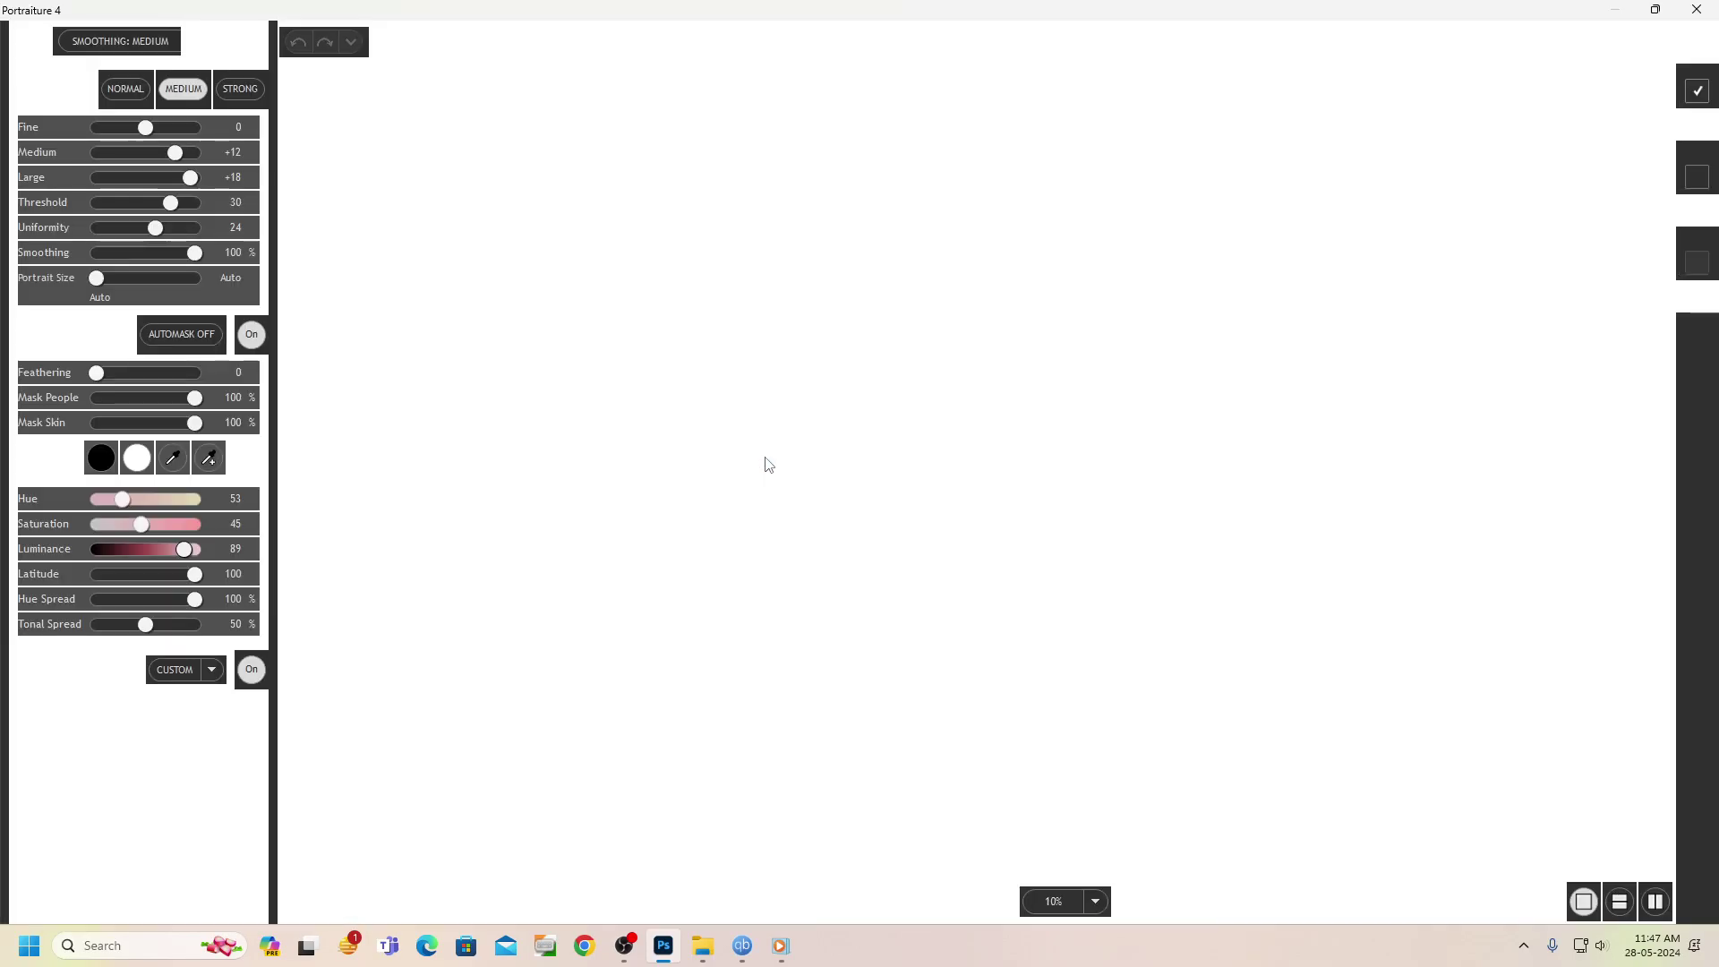
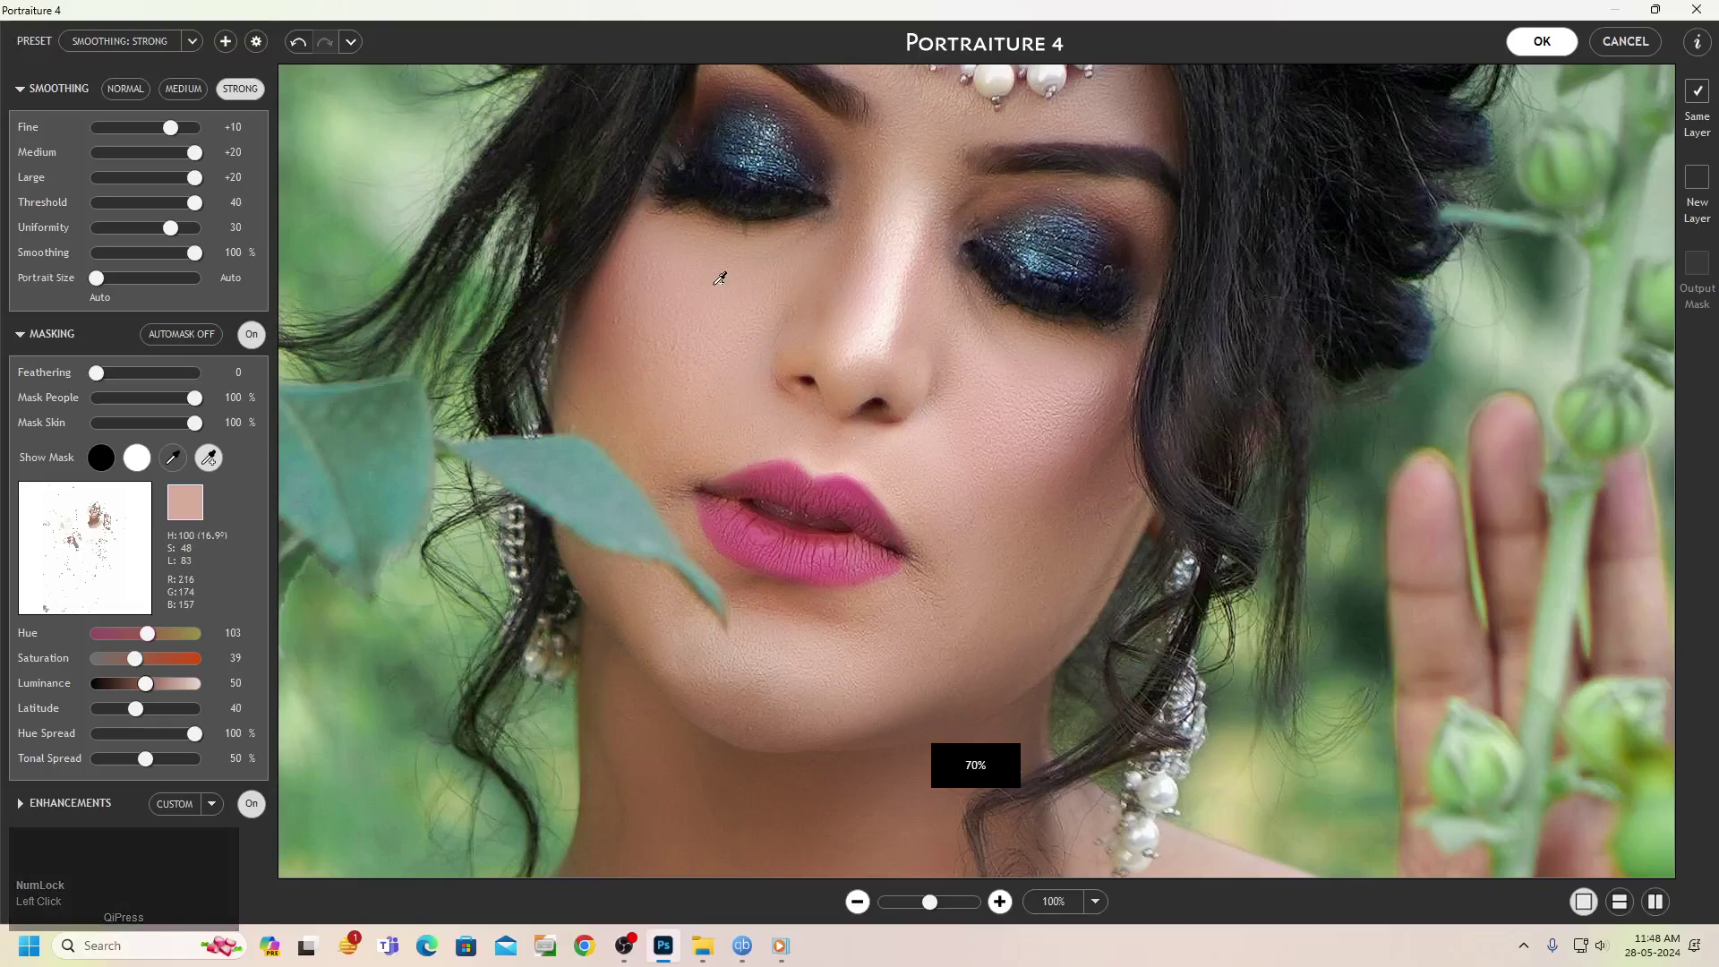
{"action": "left_click", "coordinate": [720, 277]}
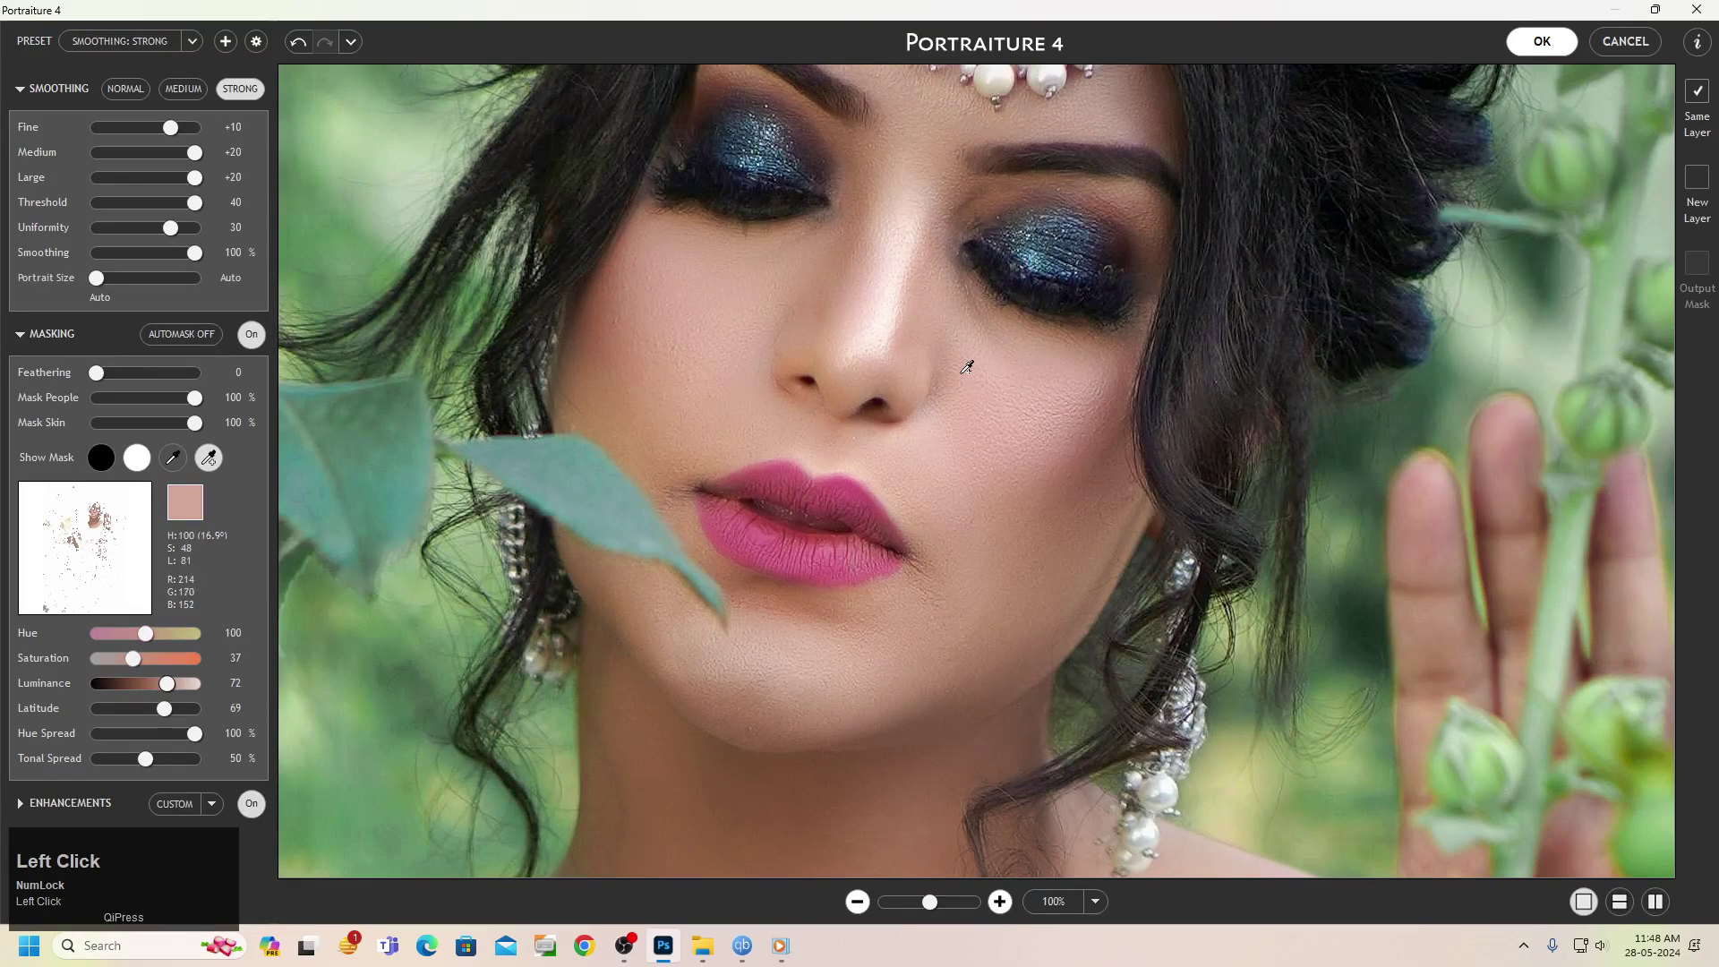
{"action": "left_click", "coordinate": [891, 346]}
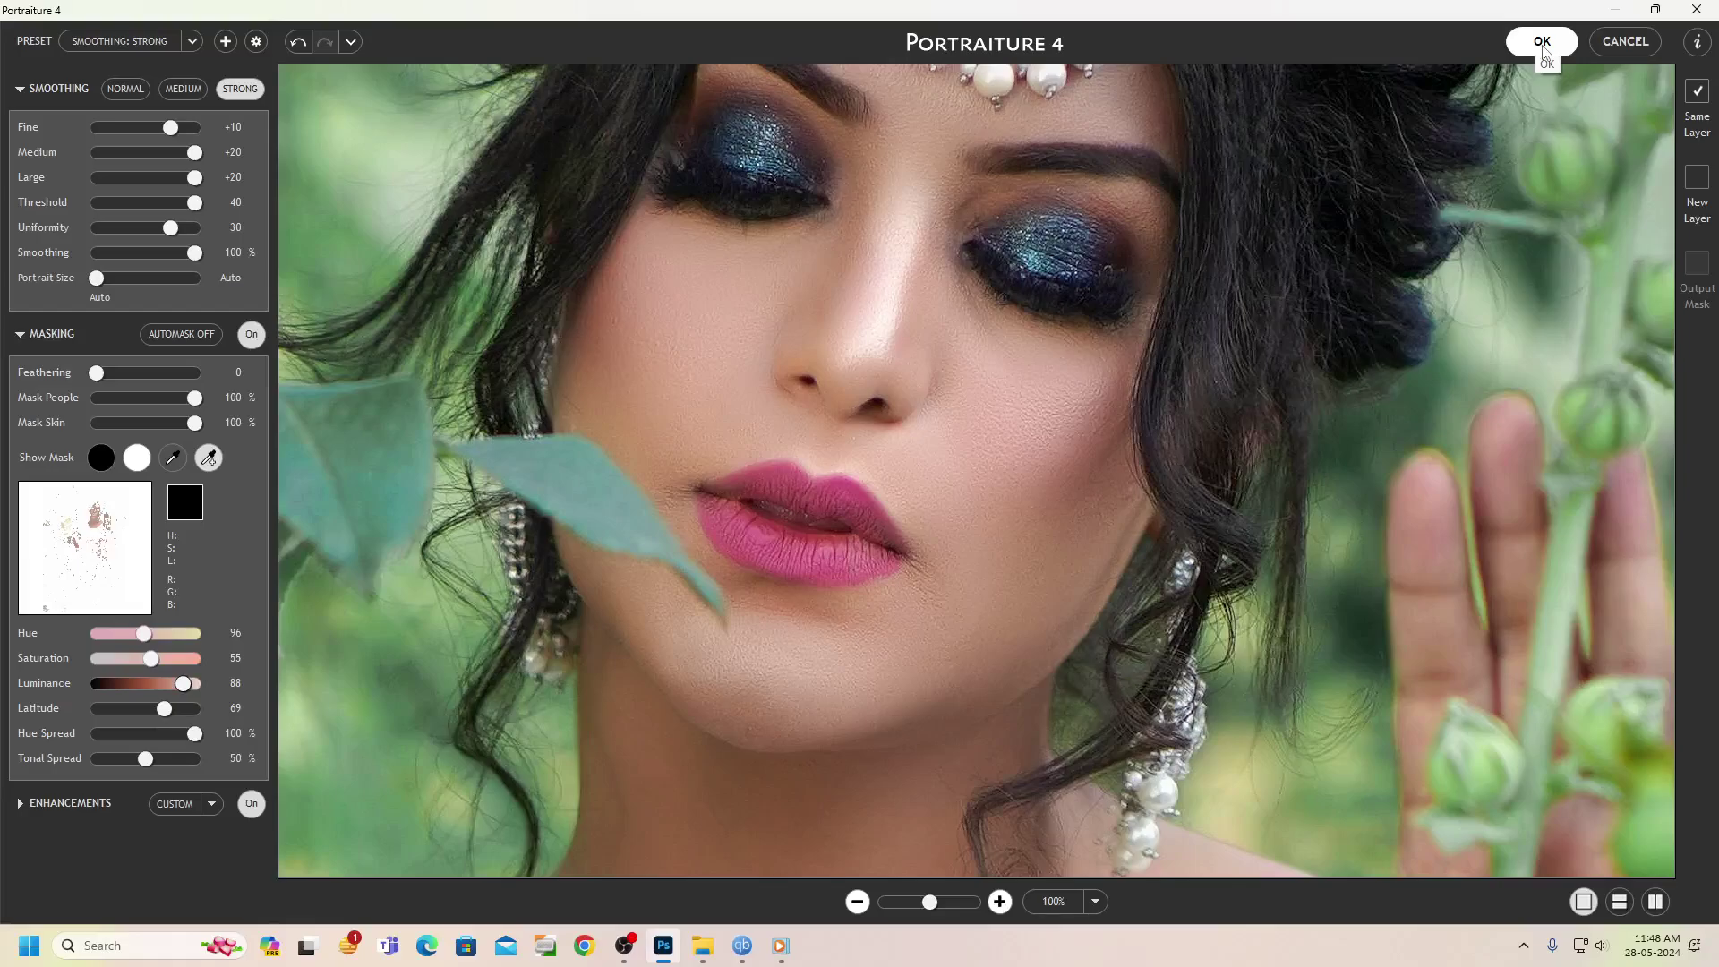
{"action": "double_click", "coordinate": [1547, 53]}
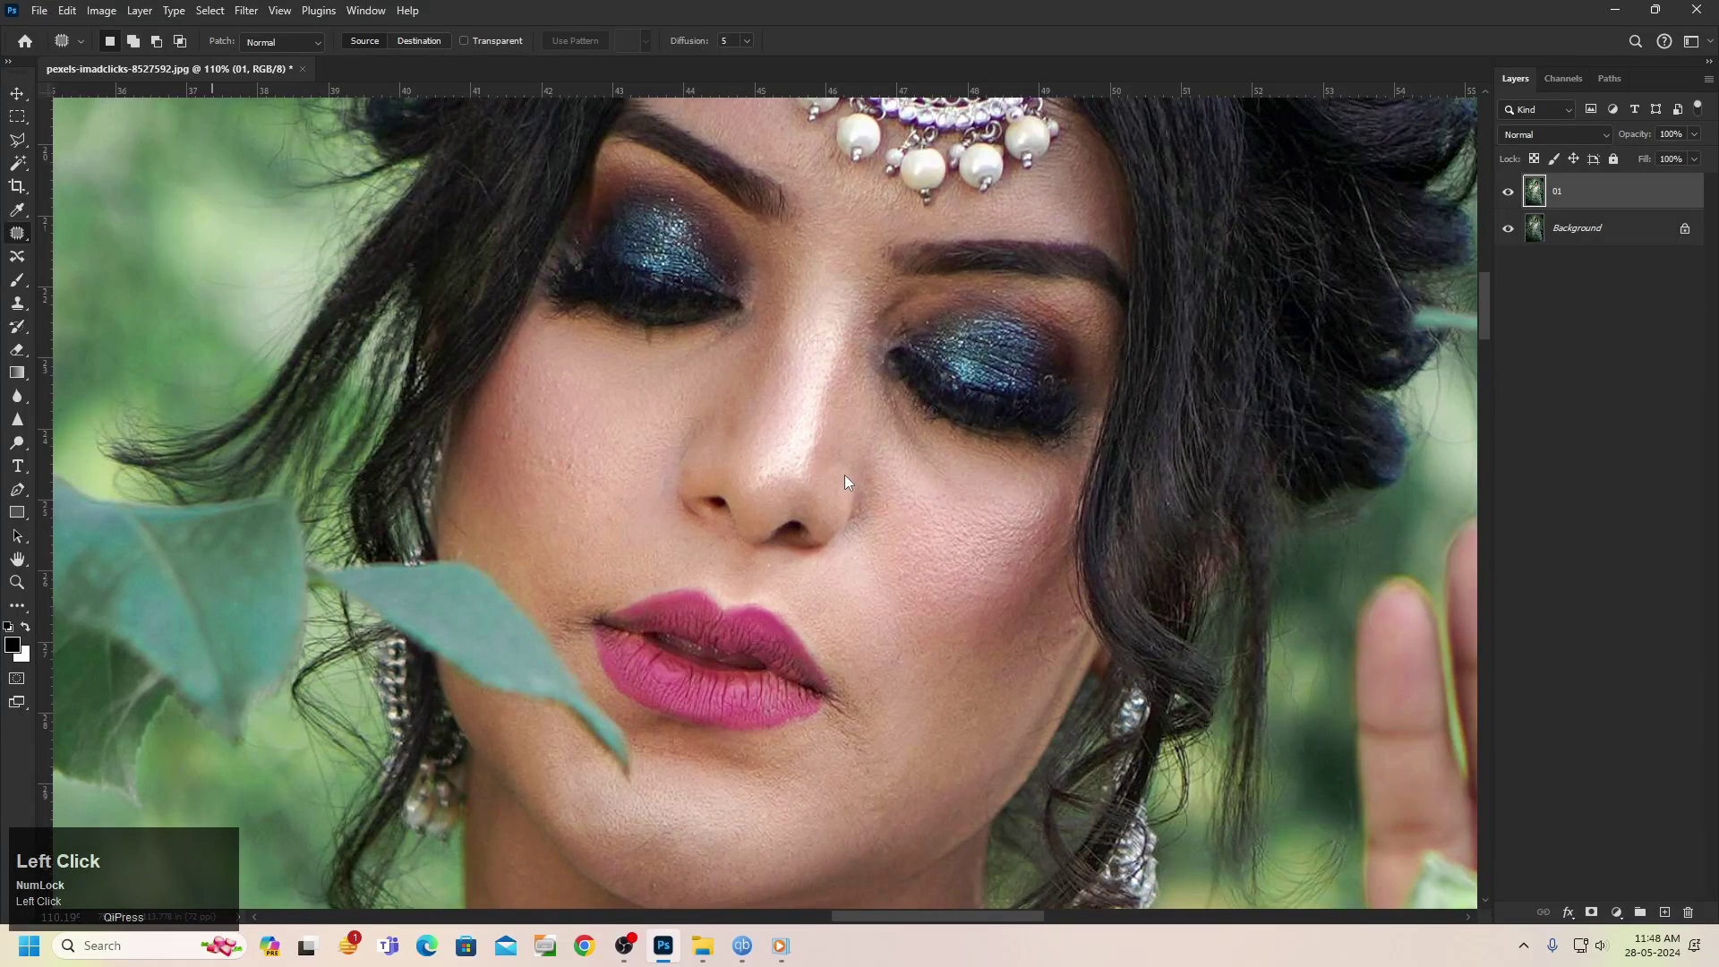
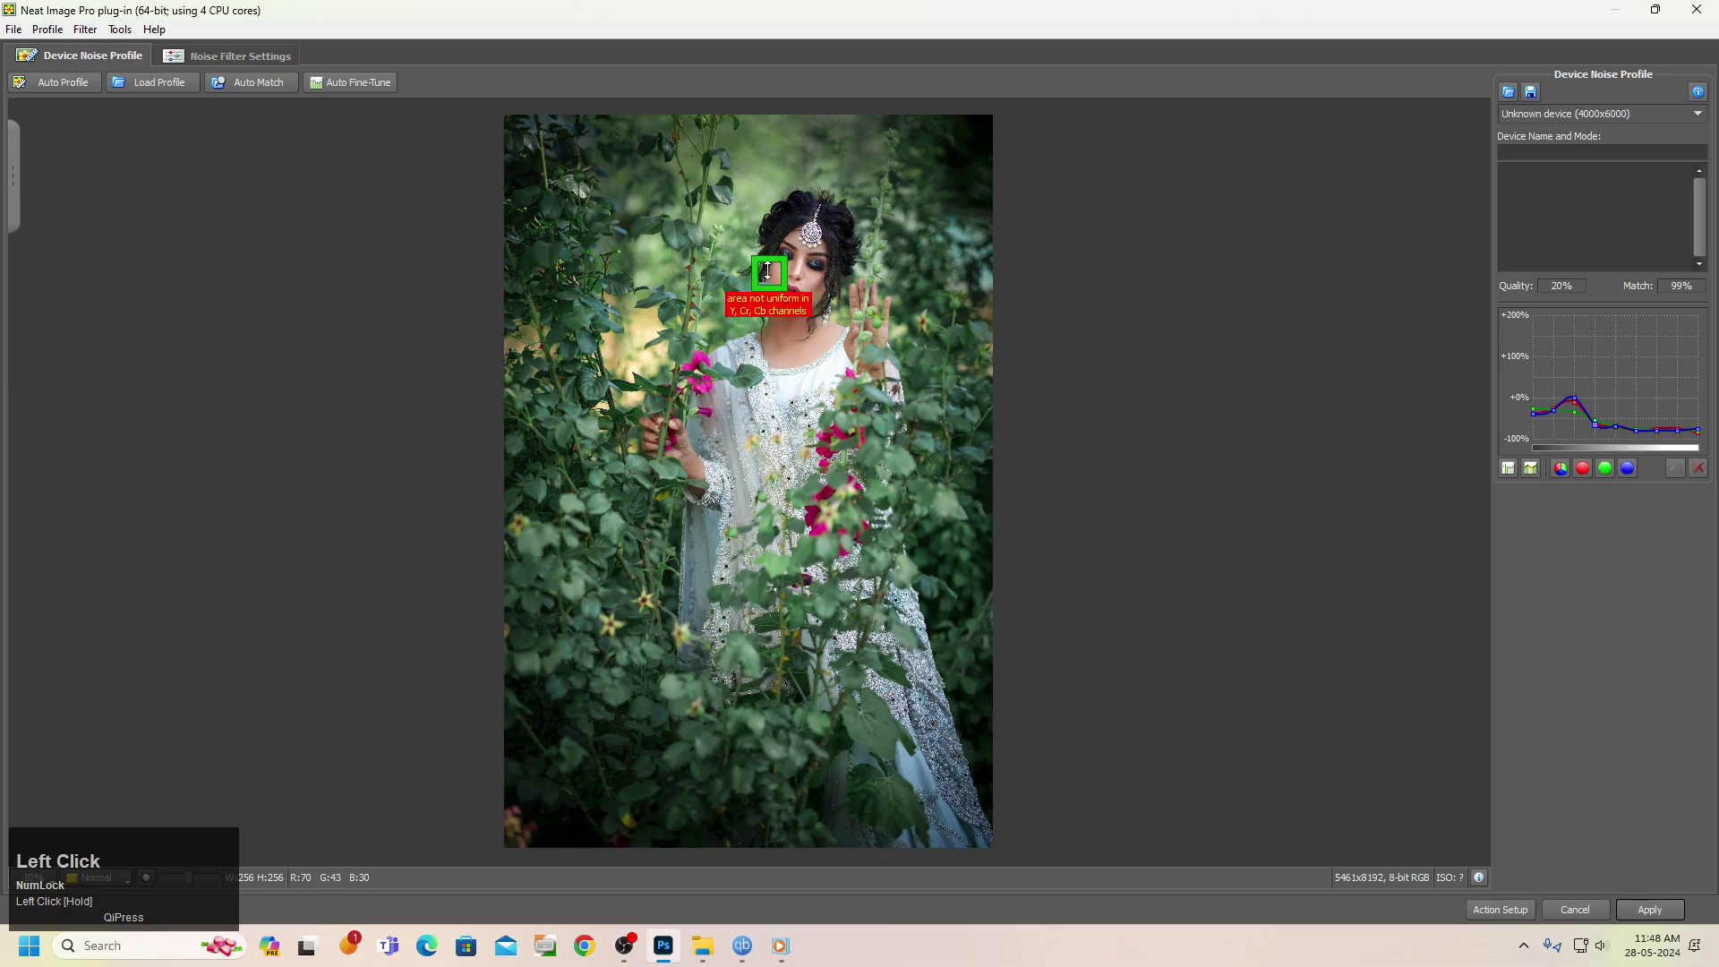
Lower noise levels (High -65%, Mid -60%, Low -50%) and set high-frequency sharpening to 75%
{"action": "scroll", "scroll_direction": "up", "scroll_amount": 3}
{"action": "left_click", "coordinate": [219, 57]}
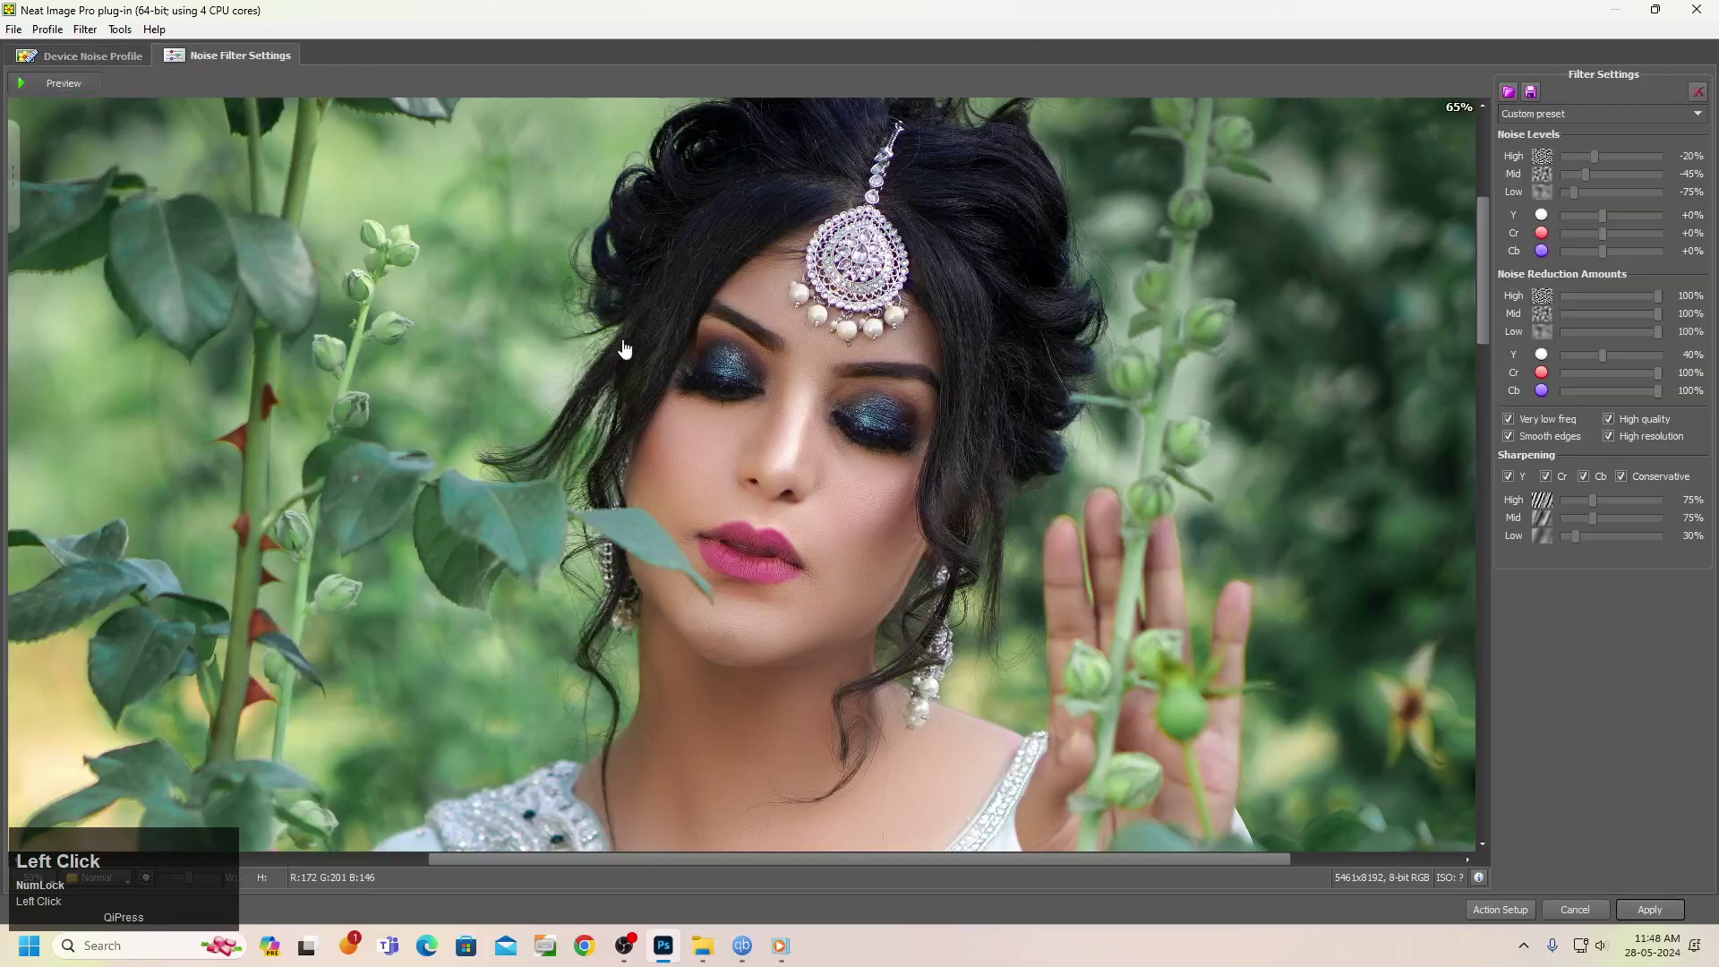
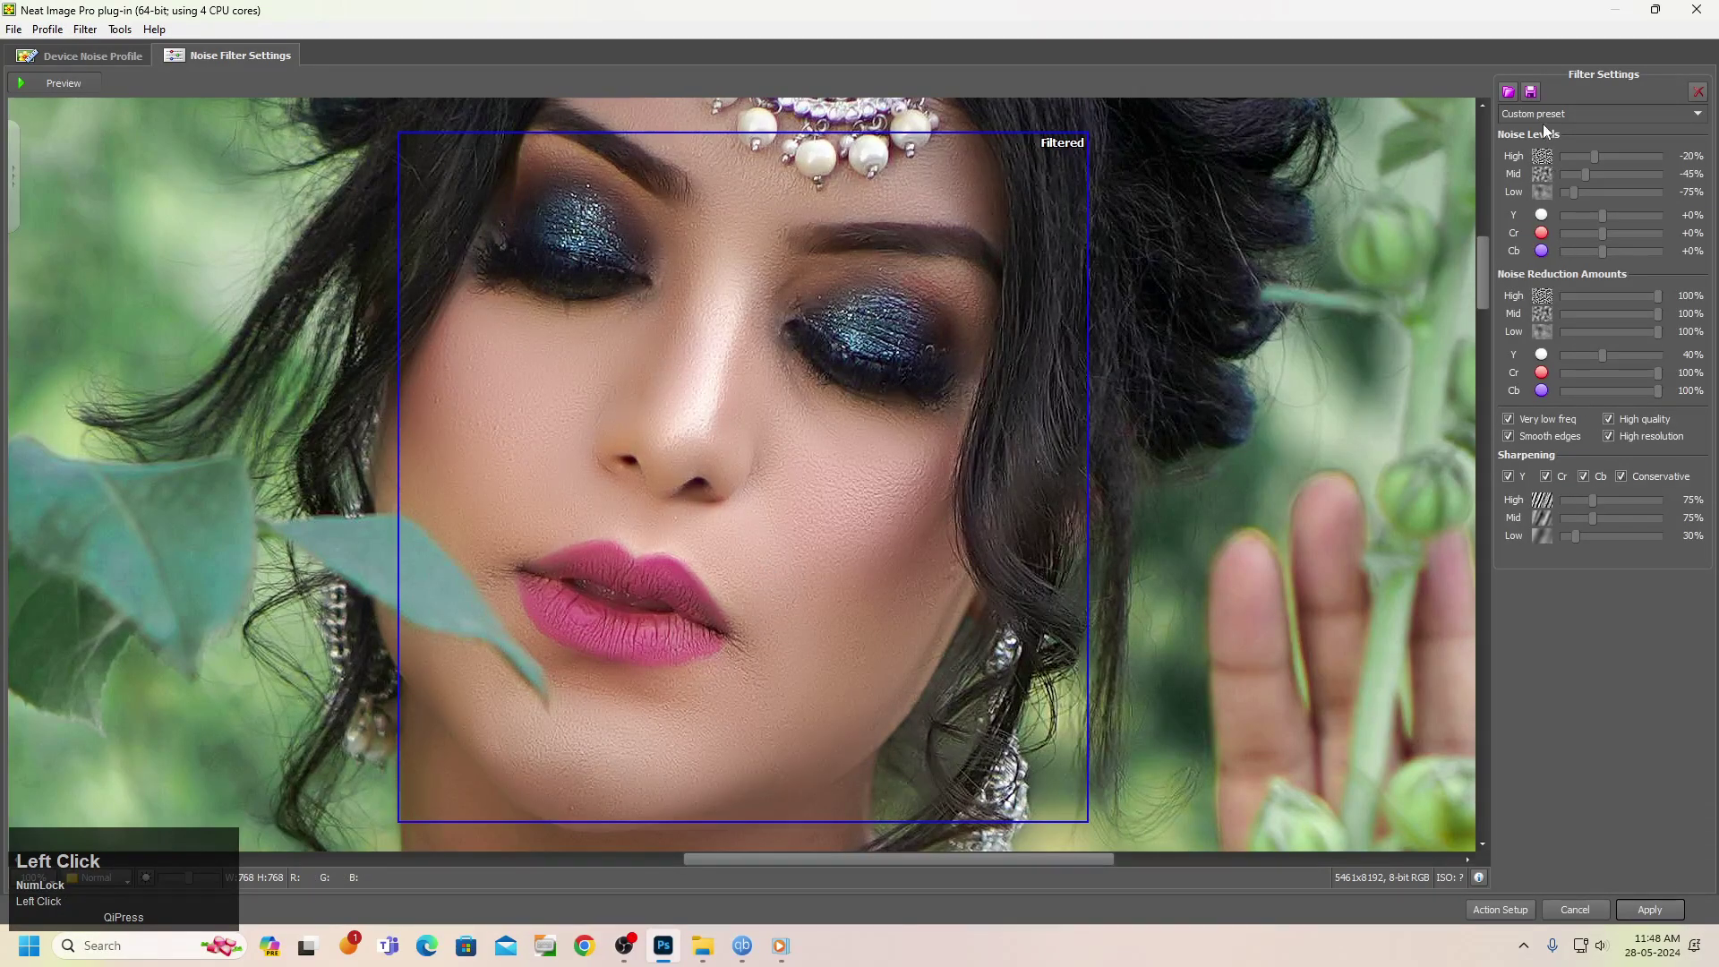
{"action": "left_click", "coordinate": [1591, 545]}
{"action": "left_click_drag", "start_coordinate": [1590, 545], "coordinate": [1646, 550]}
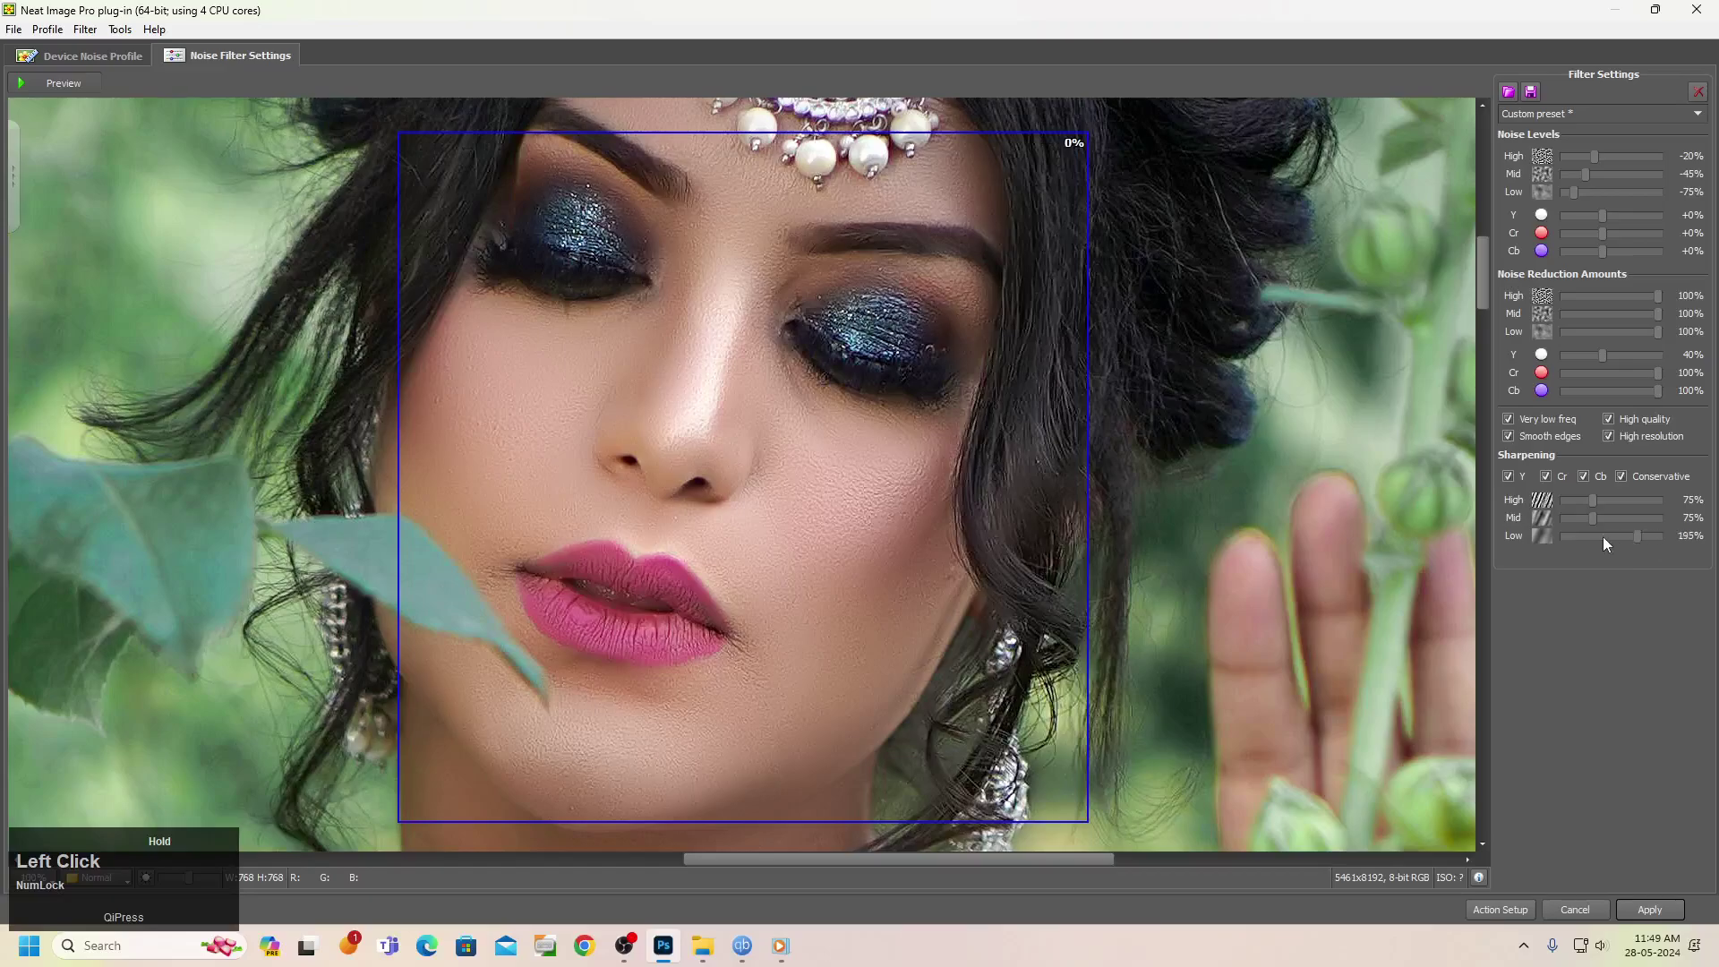
{"action": "left_click_drag", "start_coordinate": [1597, 527], "coordinate": [1587, 159]}
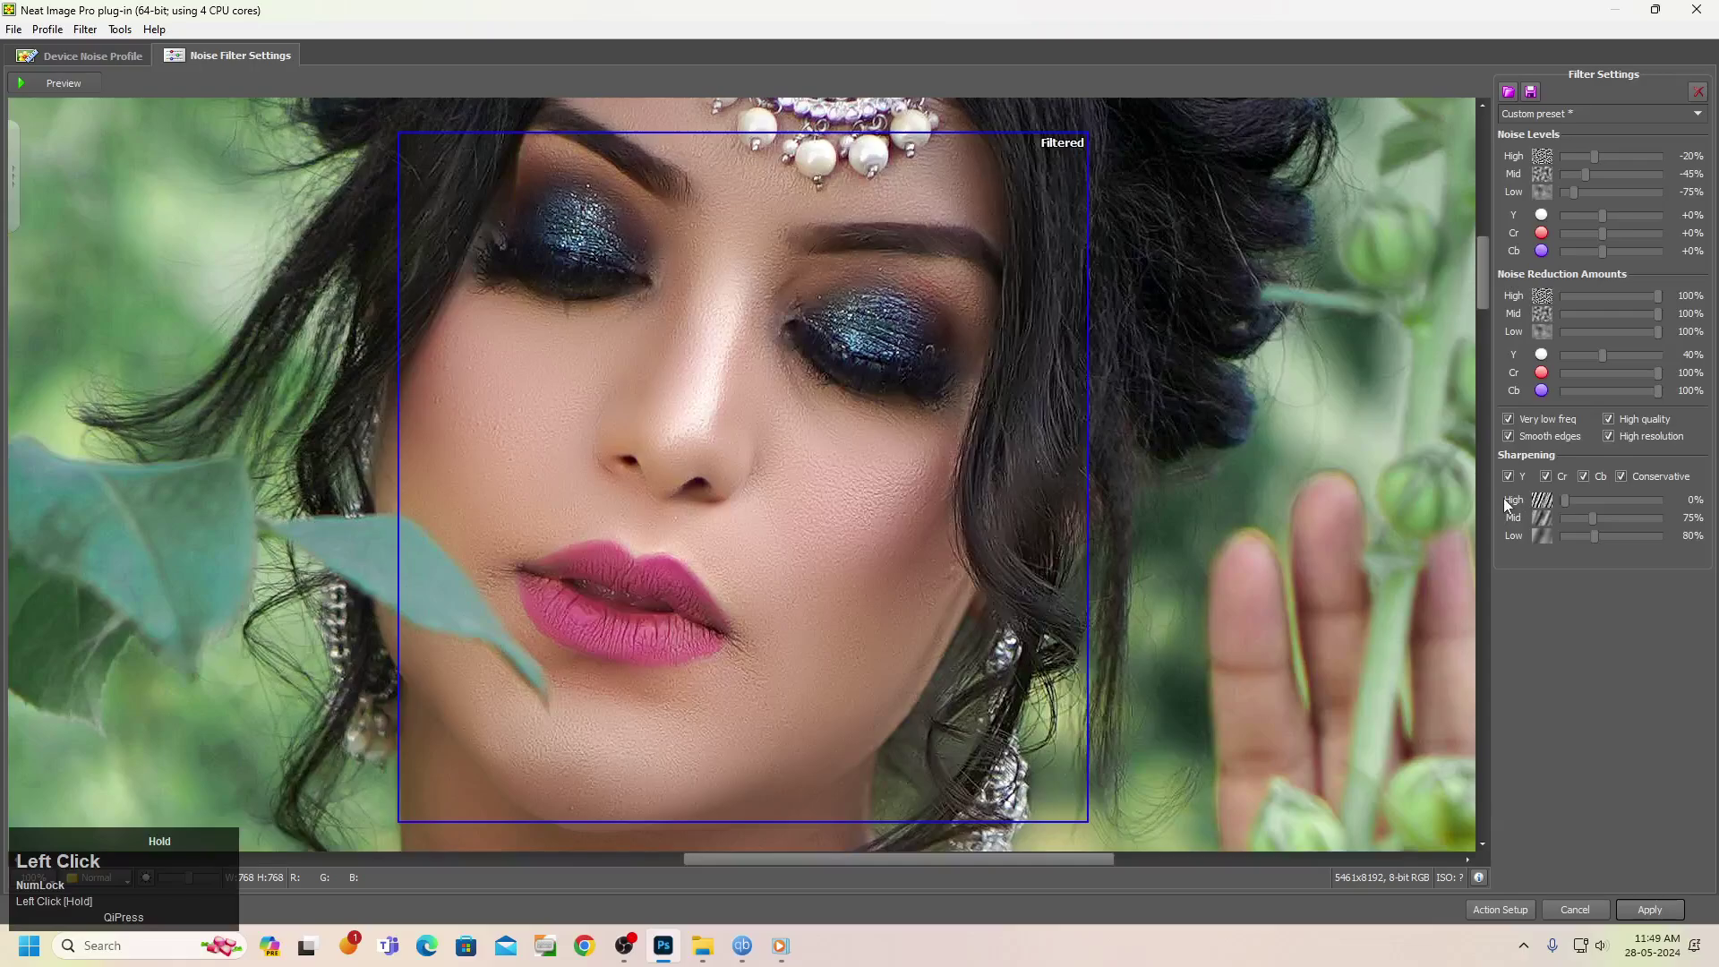
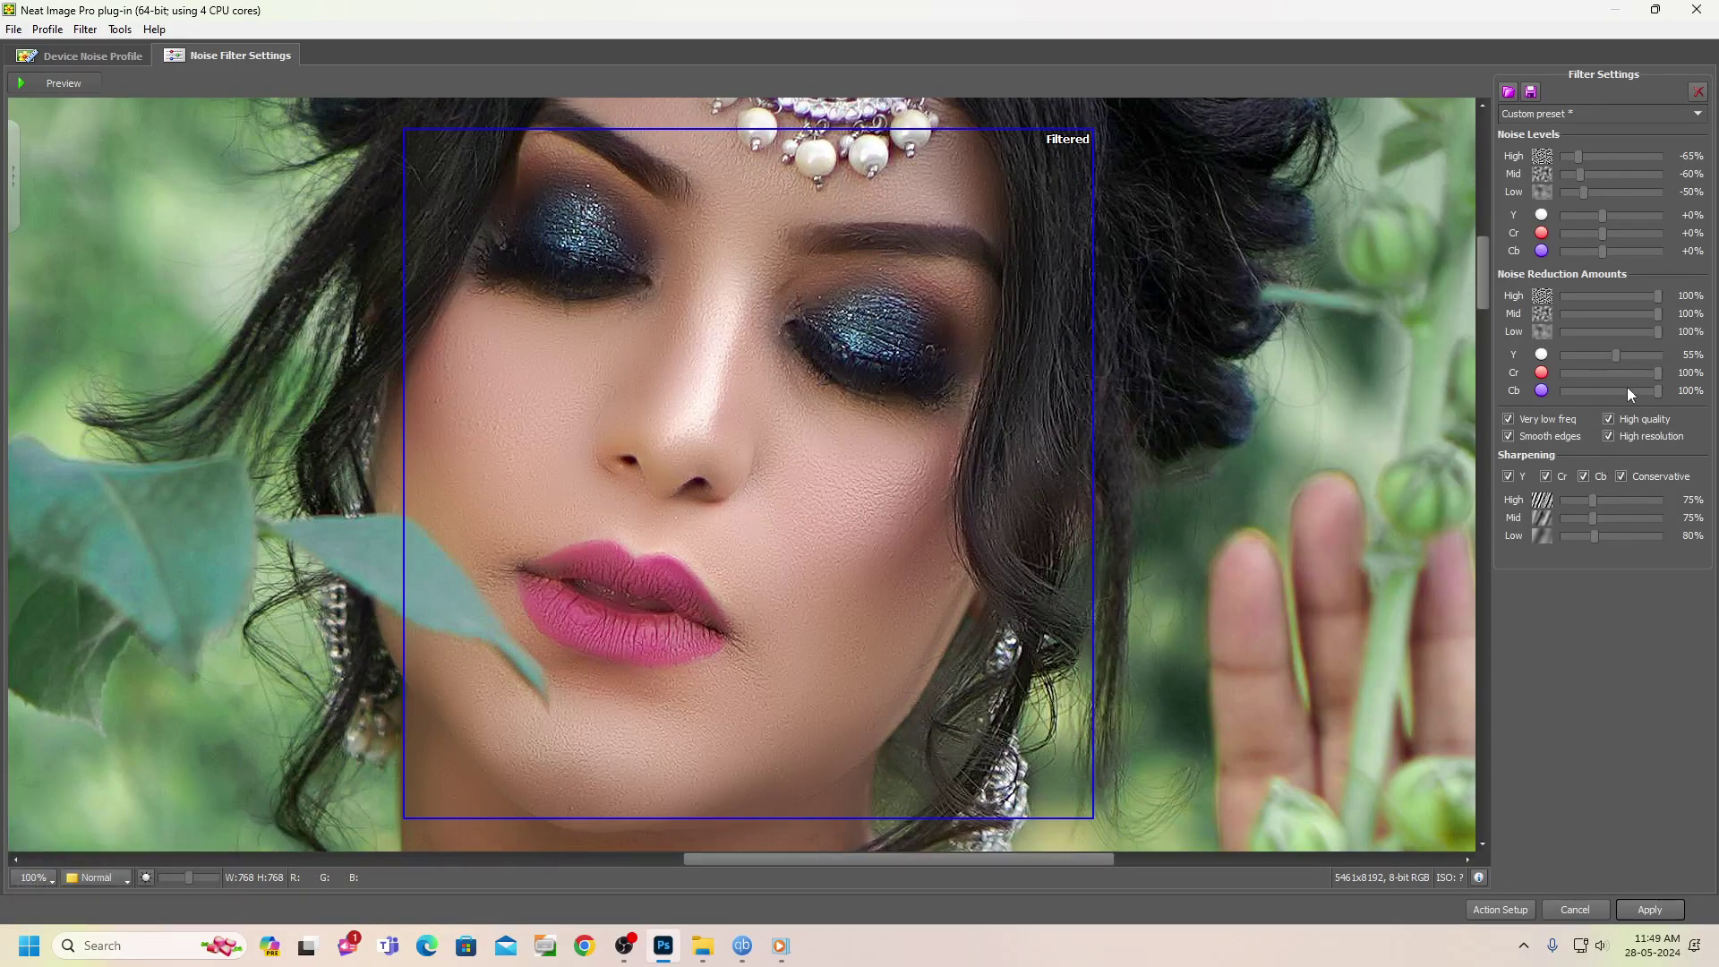
Raise the luminance (Y) noise reduction amount to 65%
{"action": "left_click", "coordinate": [1640, 358]}
{"action": "left_click_drag", "start_coordinate": [1640, 358], "coordinate": [1659, 909]}
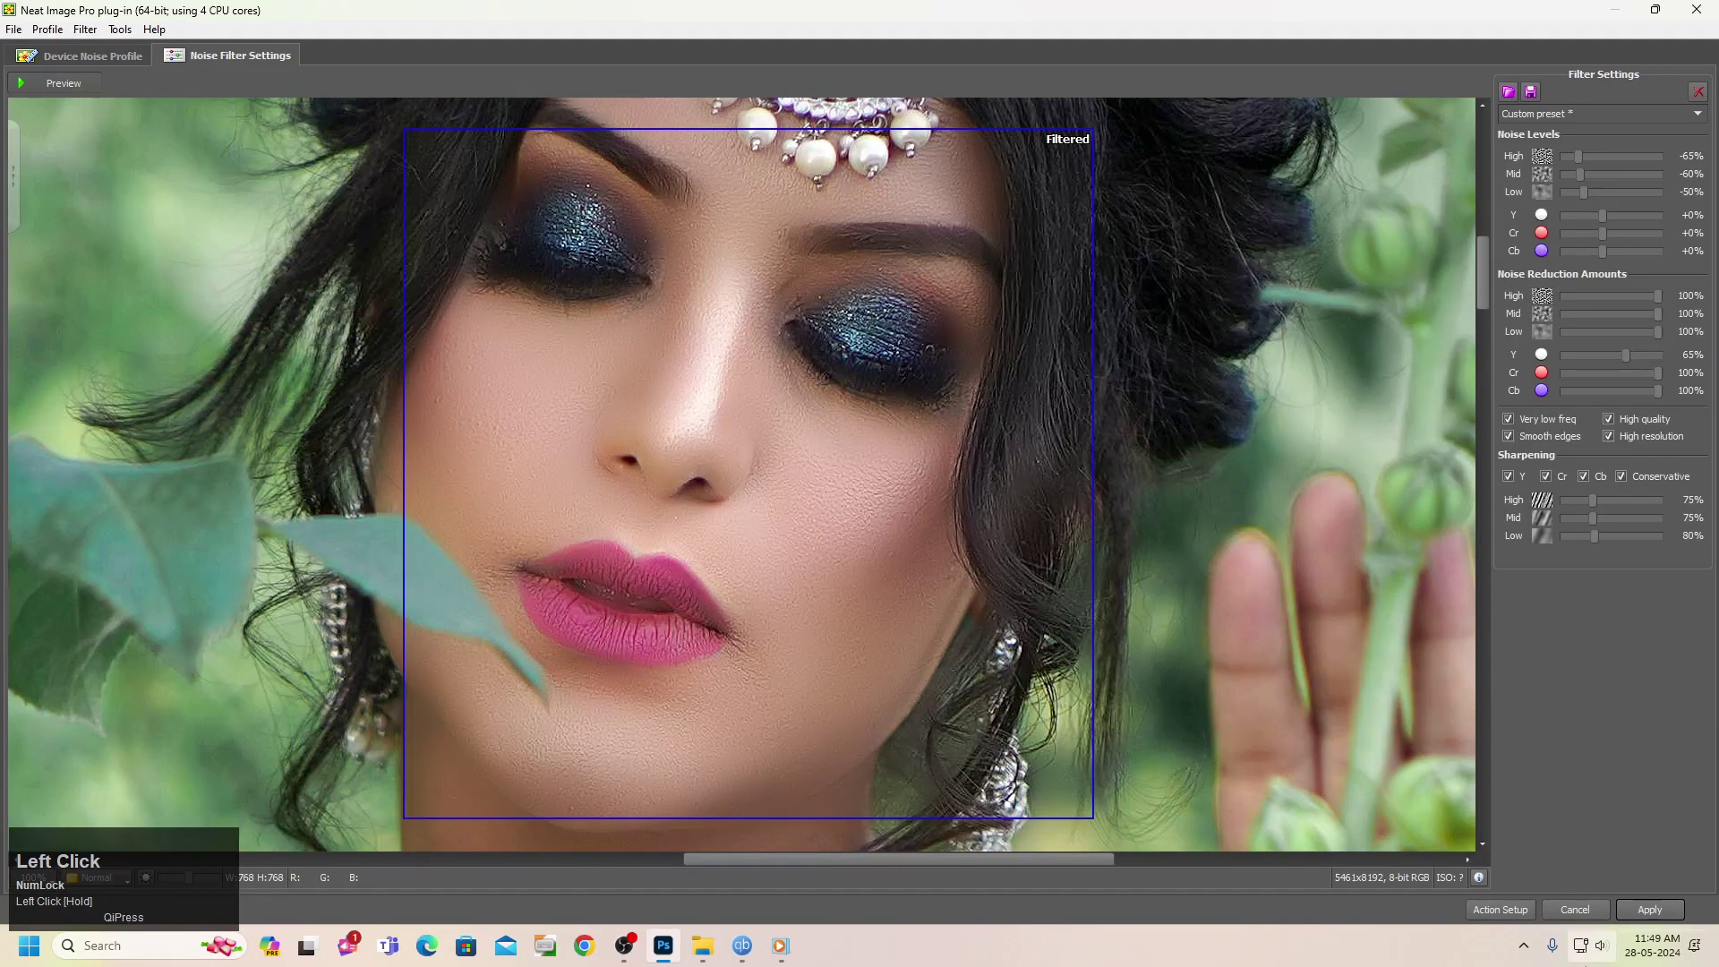
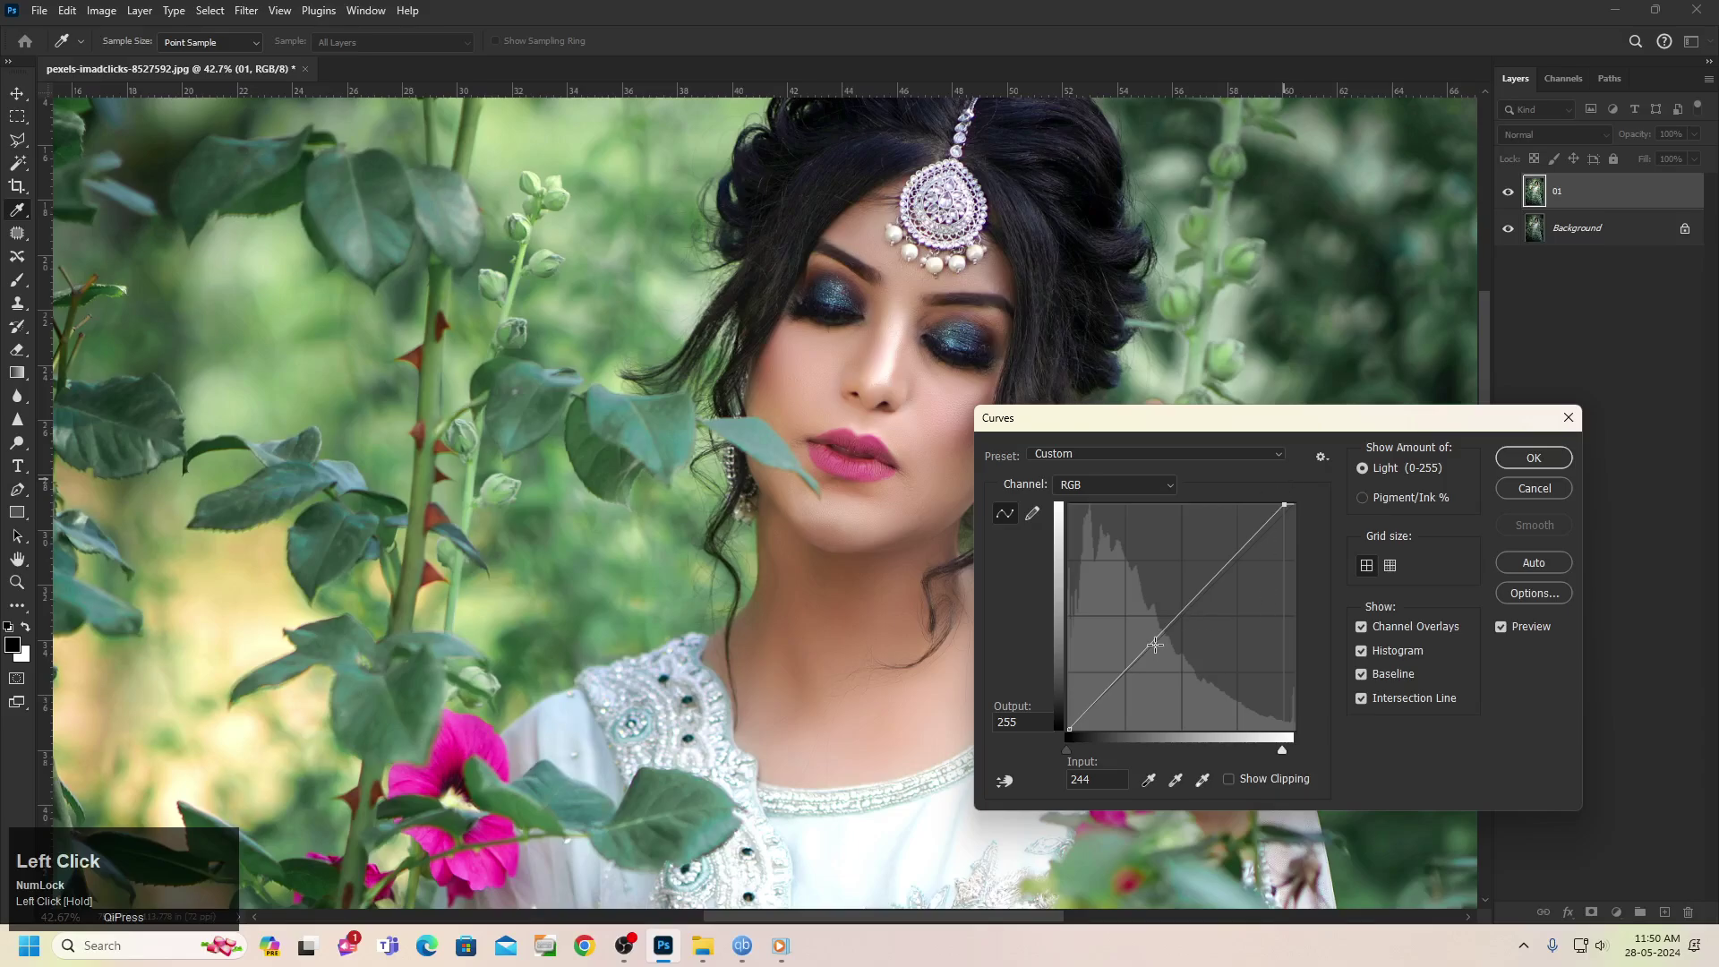
Confirm Curves, then apply Levels with black input 21 and midtones 1.16
{"action": "key", "text": "Return"}
{"action": "key", "text": "ctrl+l"}
{"action": "left_click", "coordinate": [1369, 349]}
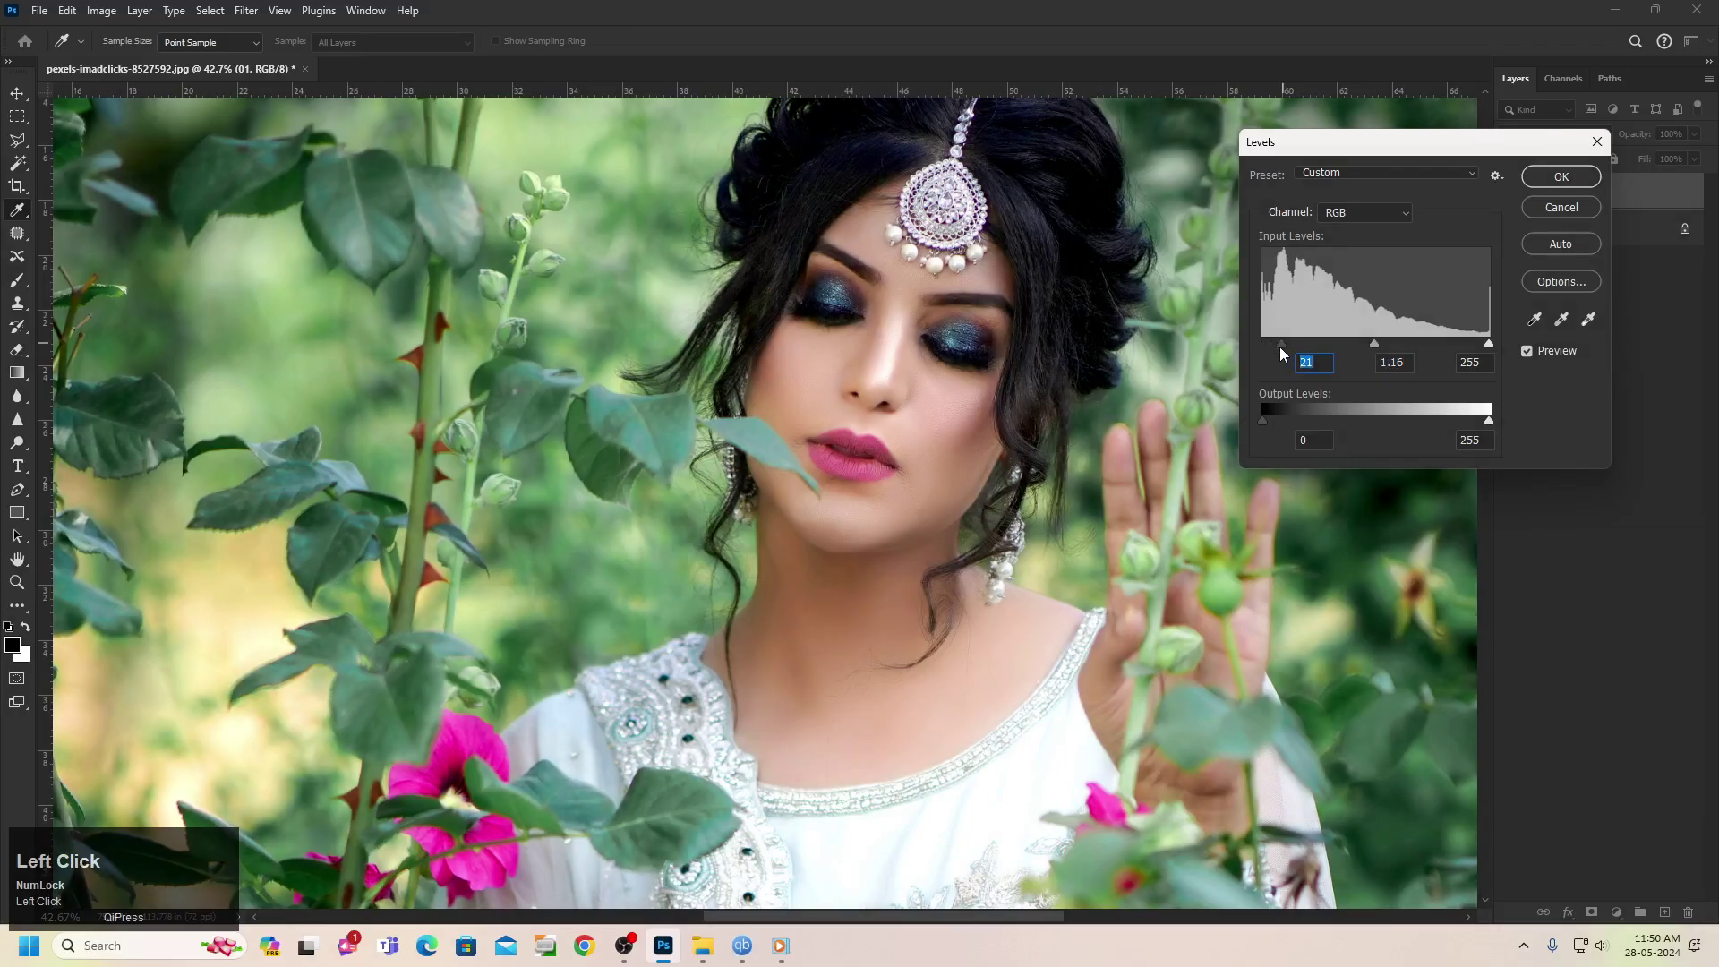
{"action": "left_click", "coordinate": [1281, 348]}
{"action": "key", "text": "Return"}
Dodge and burn the face, lips and hair at midtones with the O tools
{"action": "key", "text": "o"}
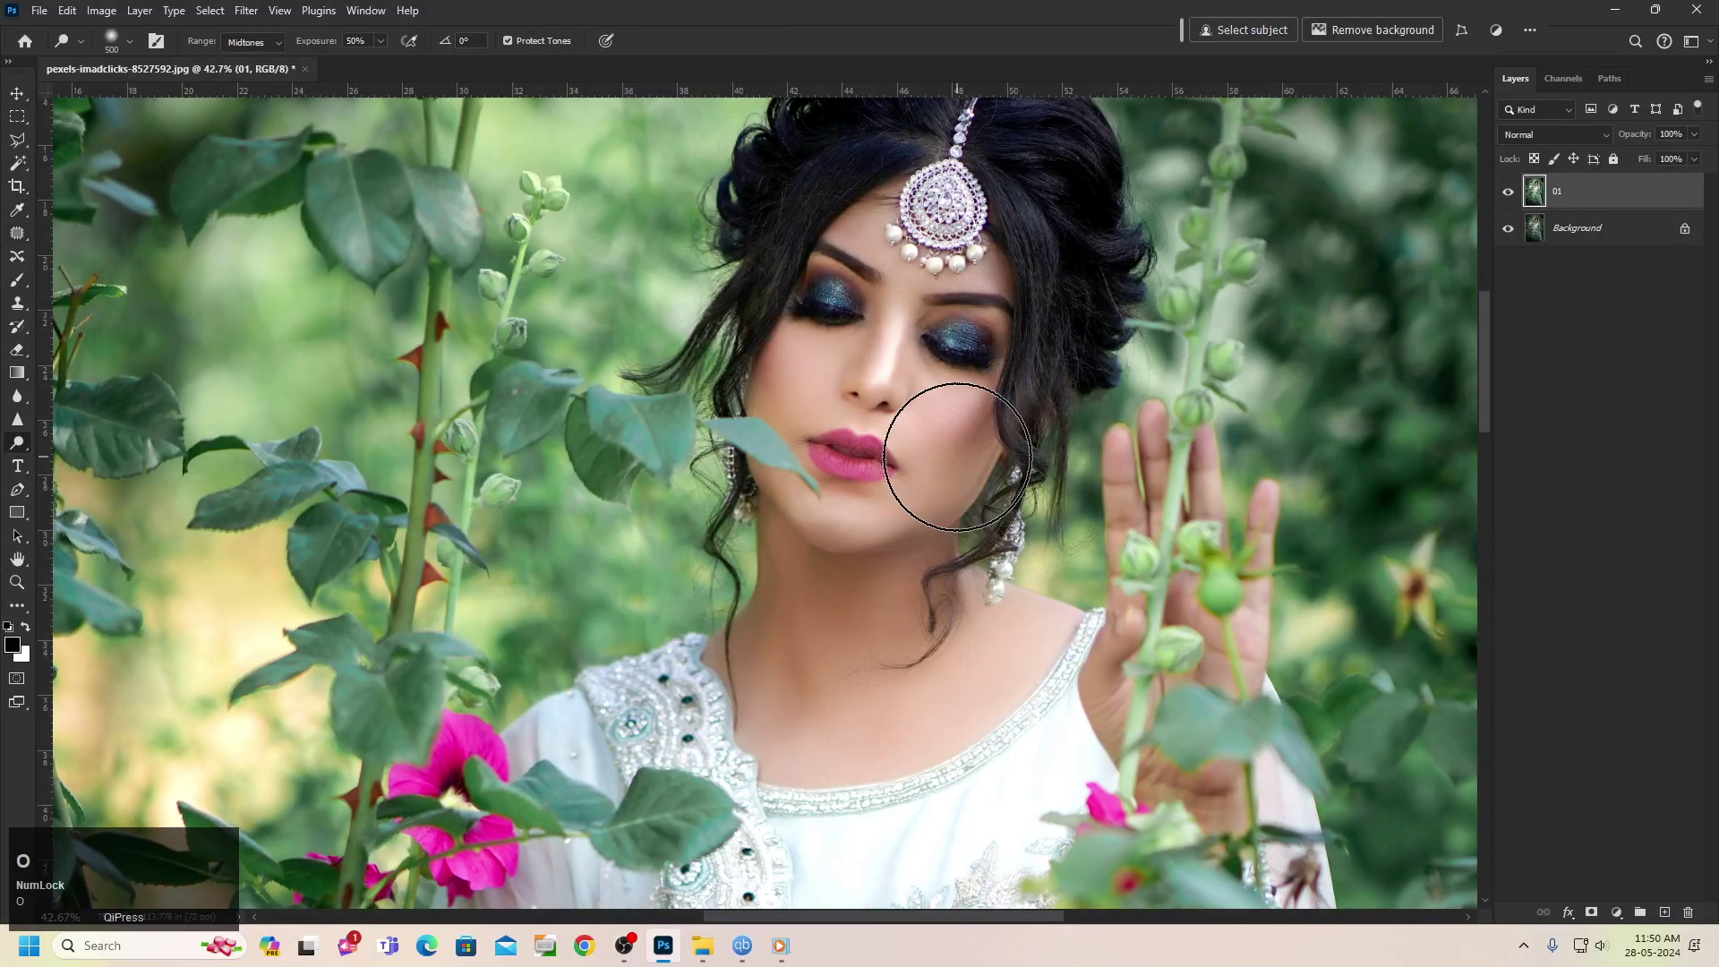
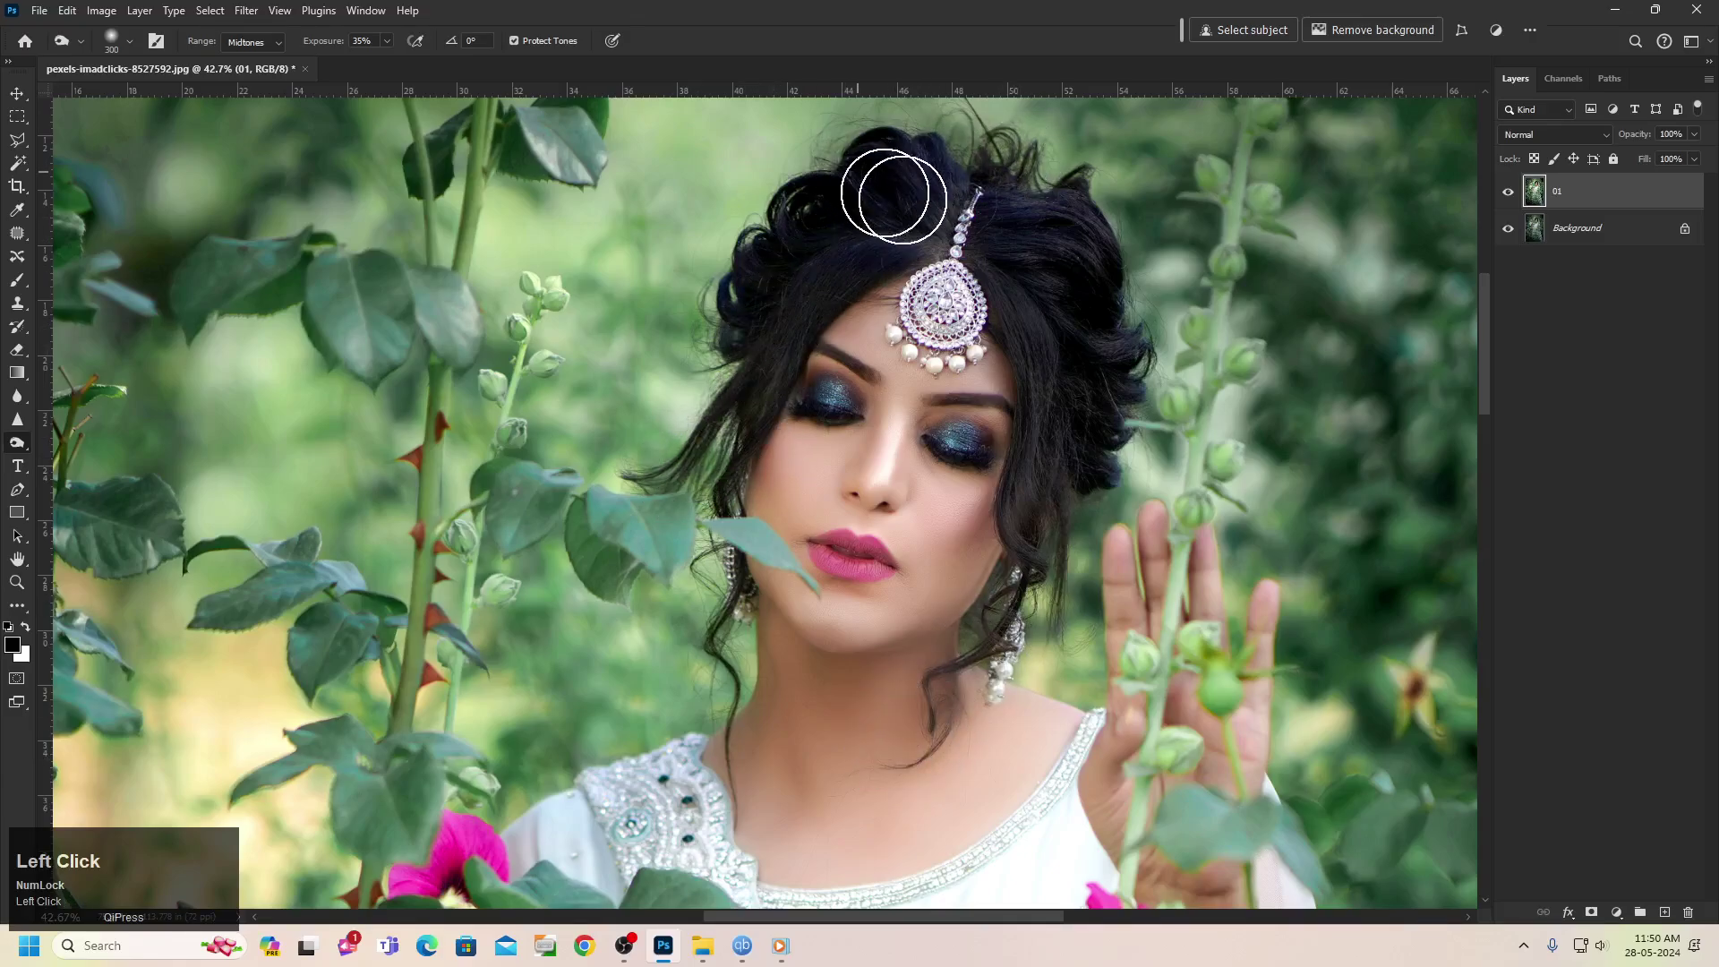
{"action": "scroll", "scroll_direction": "down", "scroll_amount": 3}
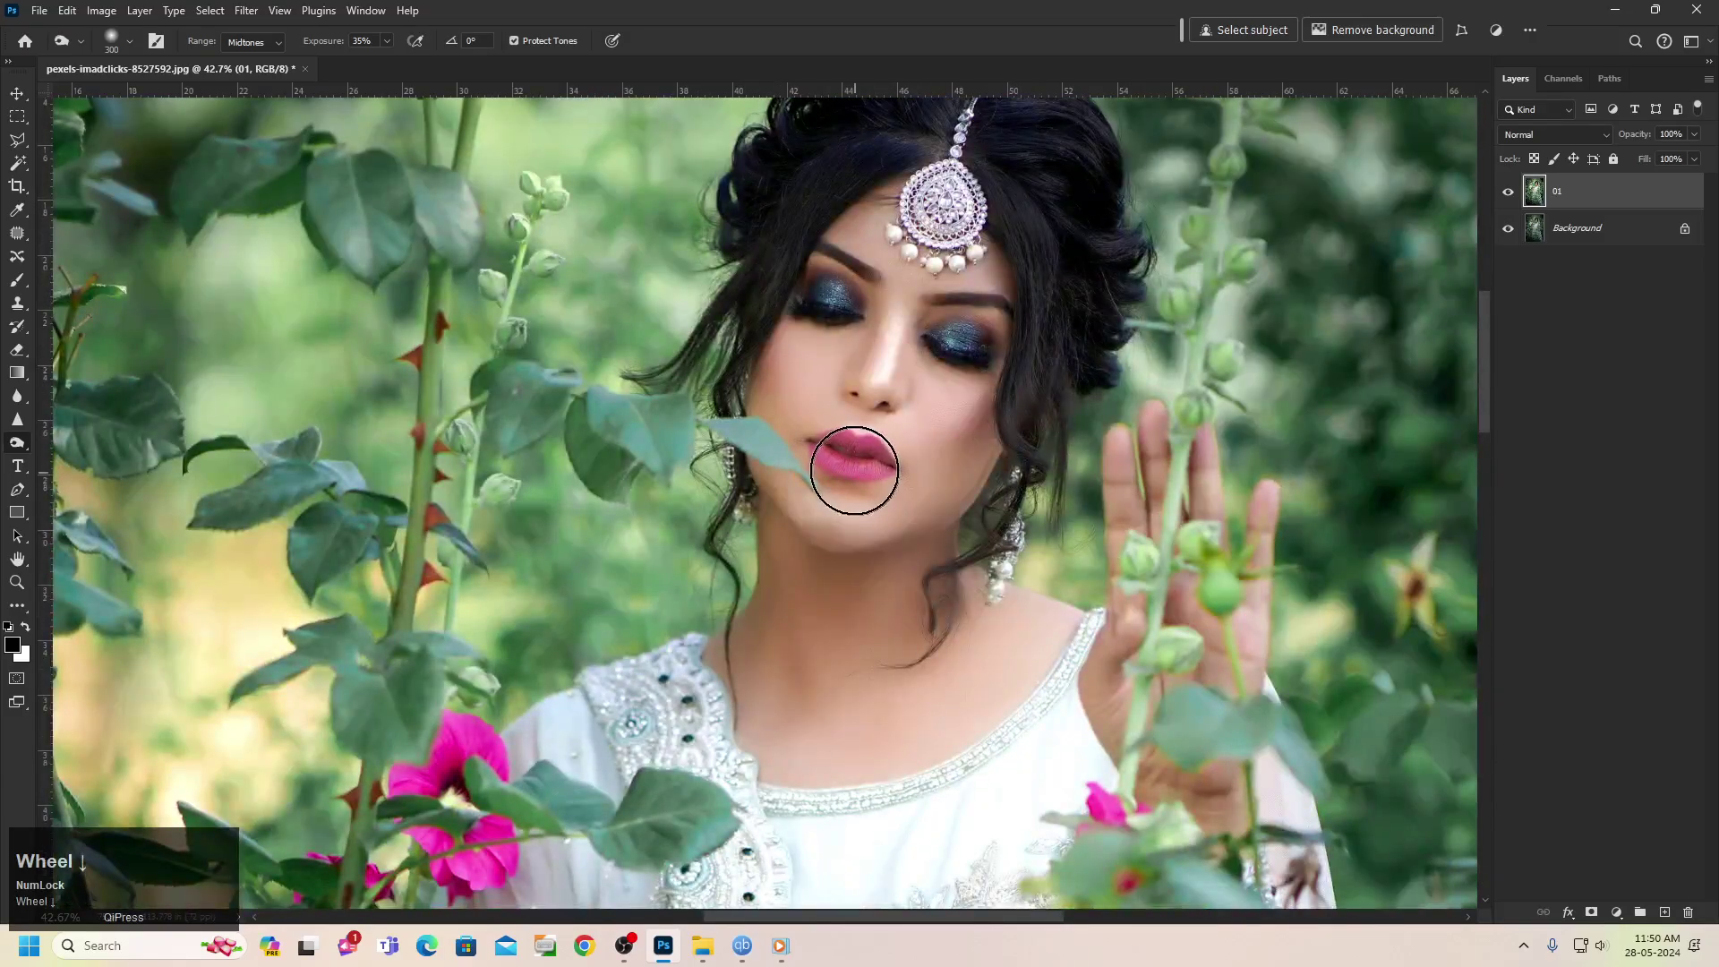
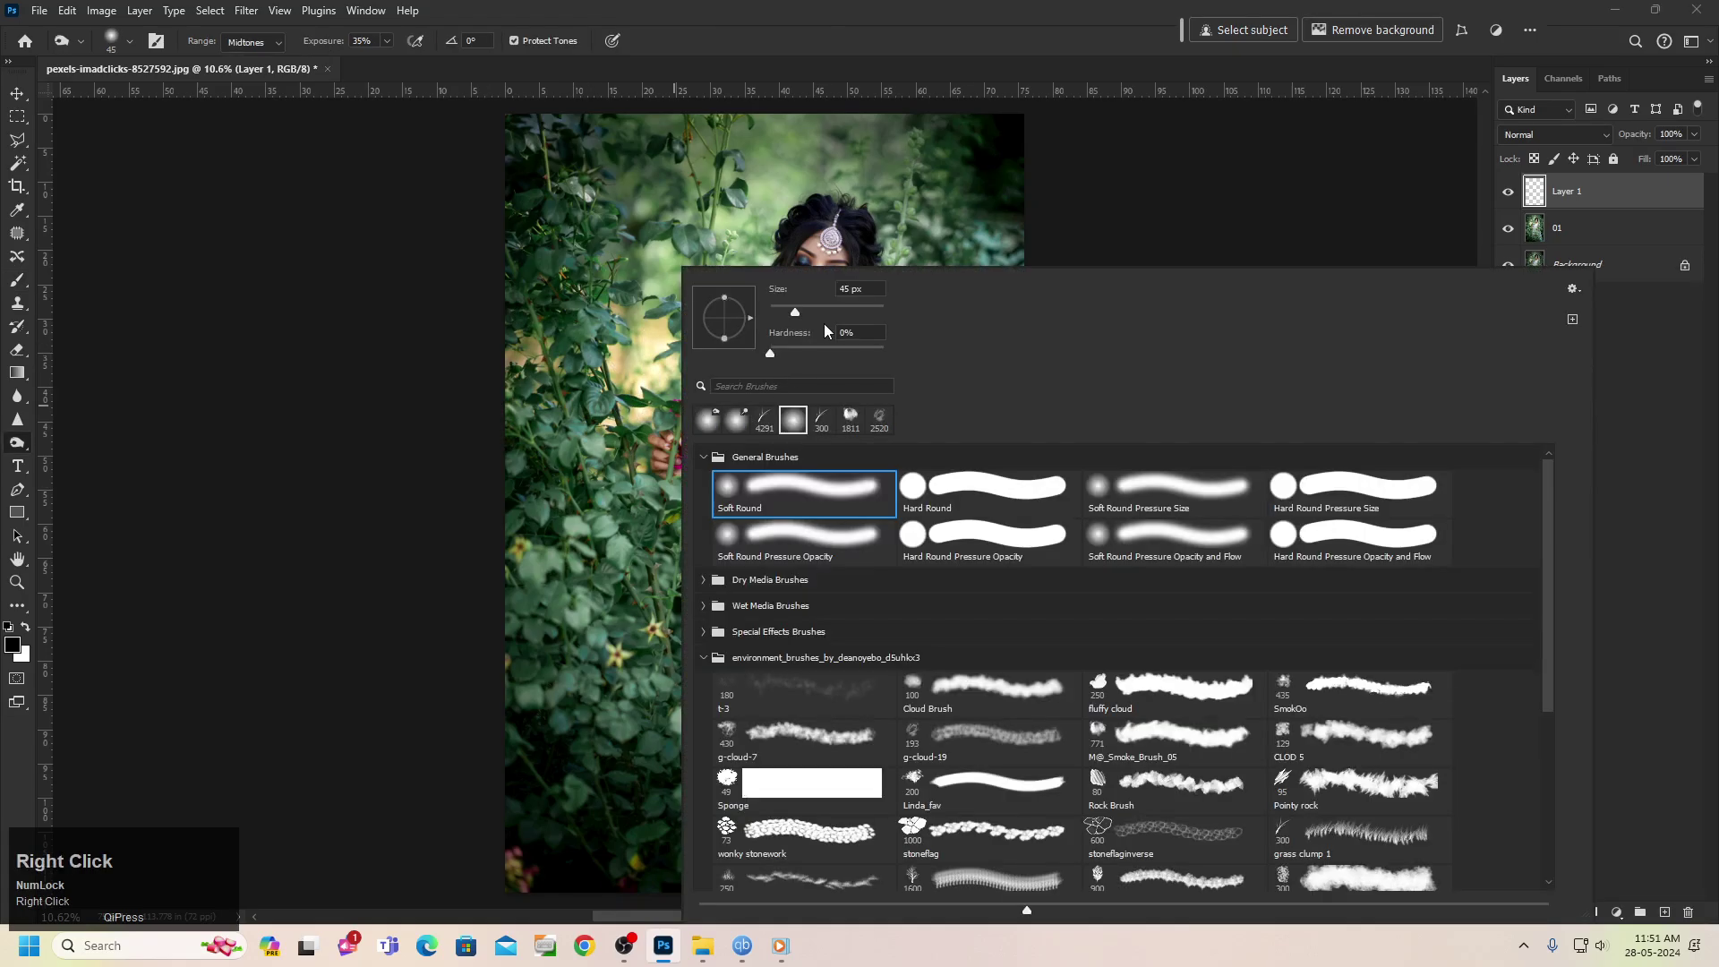
Paint black vignette edges on Layer 1 with an enlarged Soft Round brush, undoing one stroke
{"action": "left_click", "coordinate": [853, 319]}
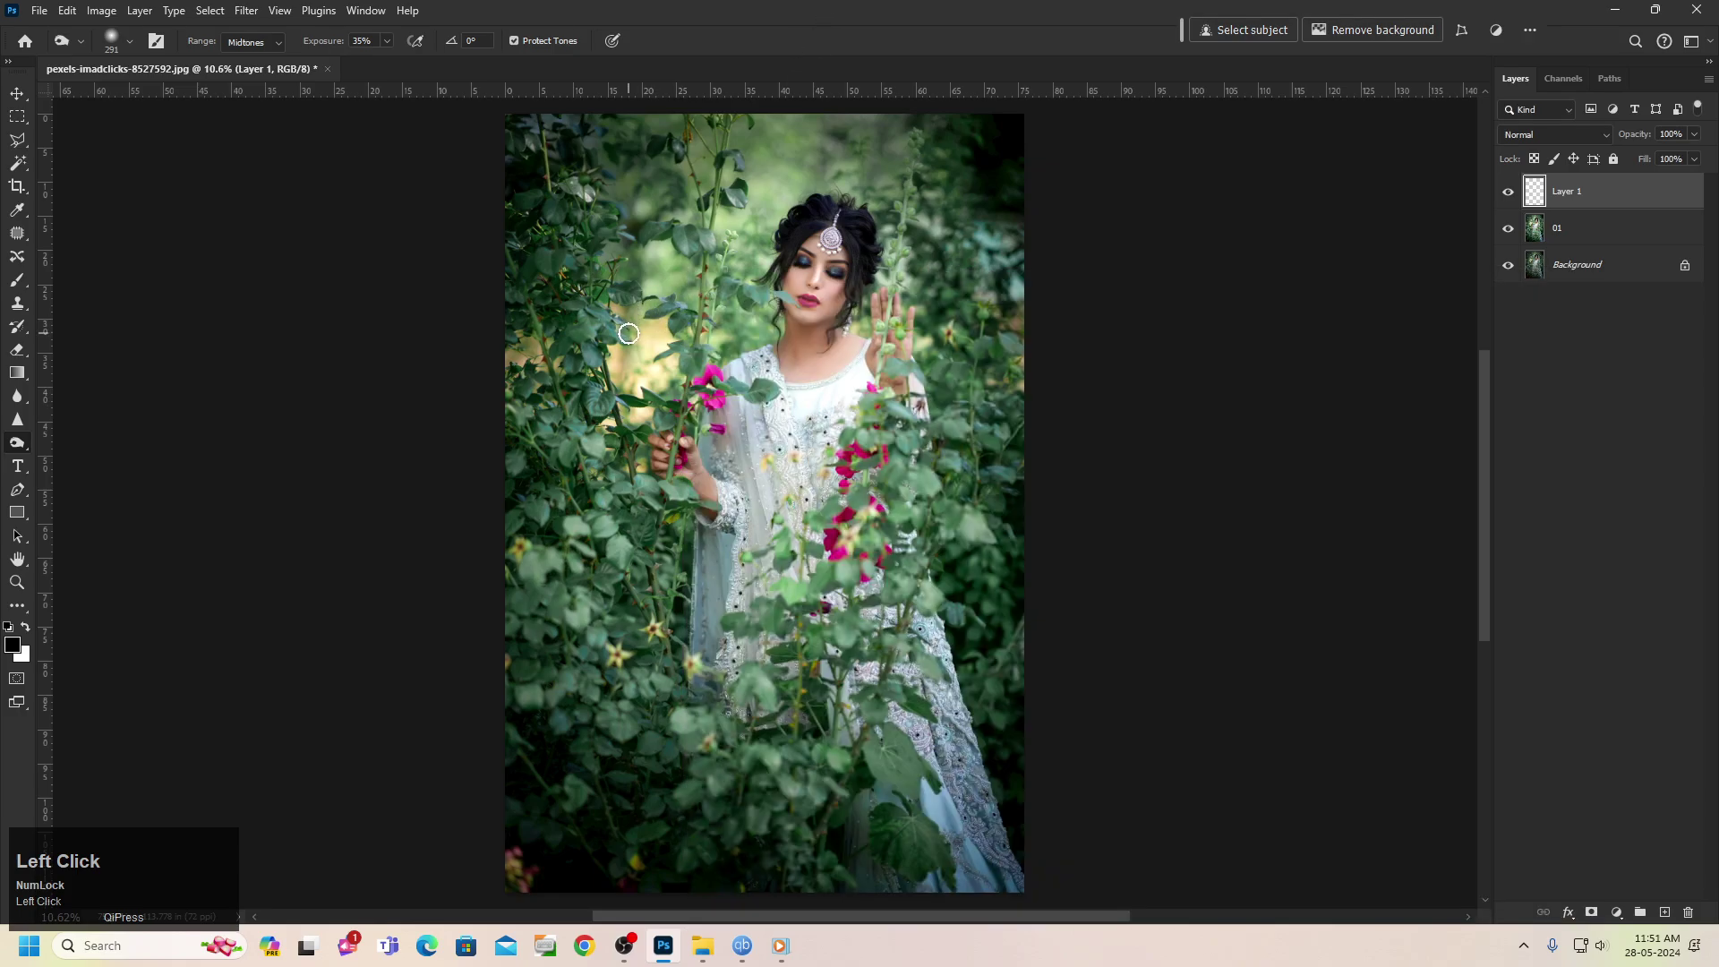
{"action": "key", "text": "]"}
{"action": "key", "text": "]"}
{"action": "key", "text": "]"}
{"action": "type", "text": "]]]]]]]]]]]]]]"}
{"action": "key", "text": "]"}
{"action": "type", "text": "]]]]"}
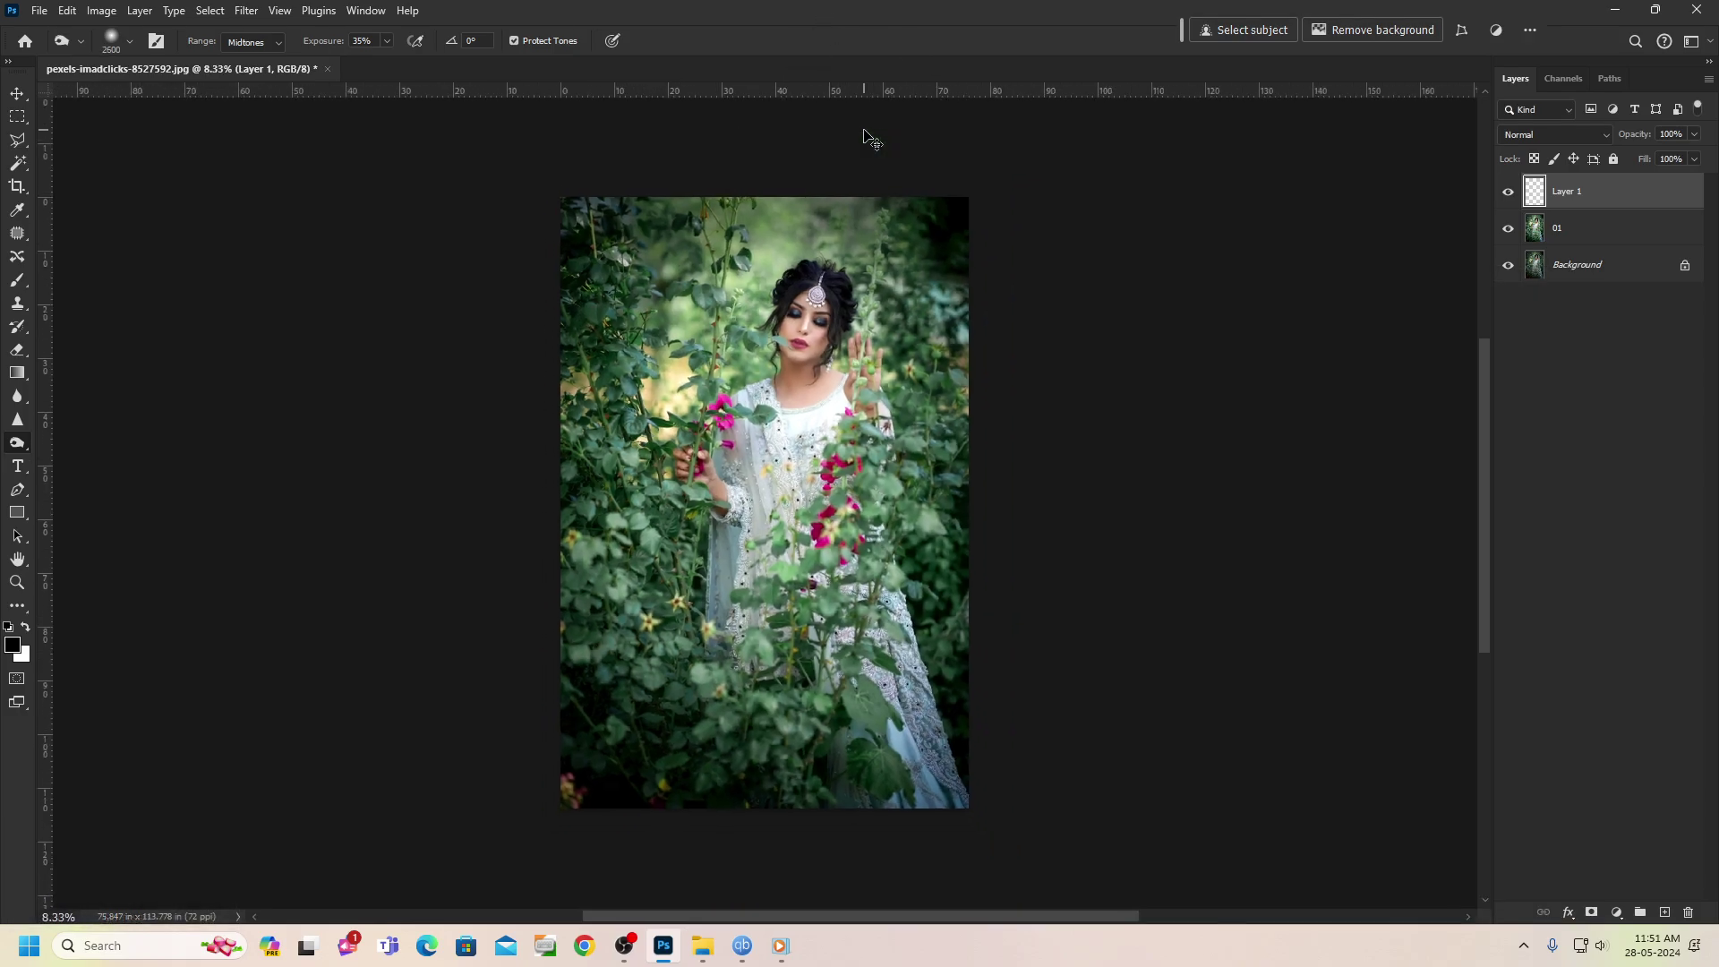
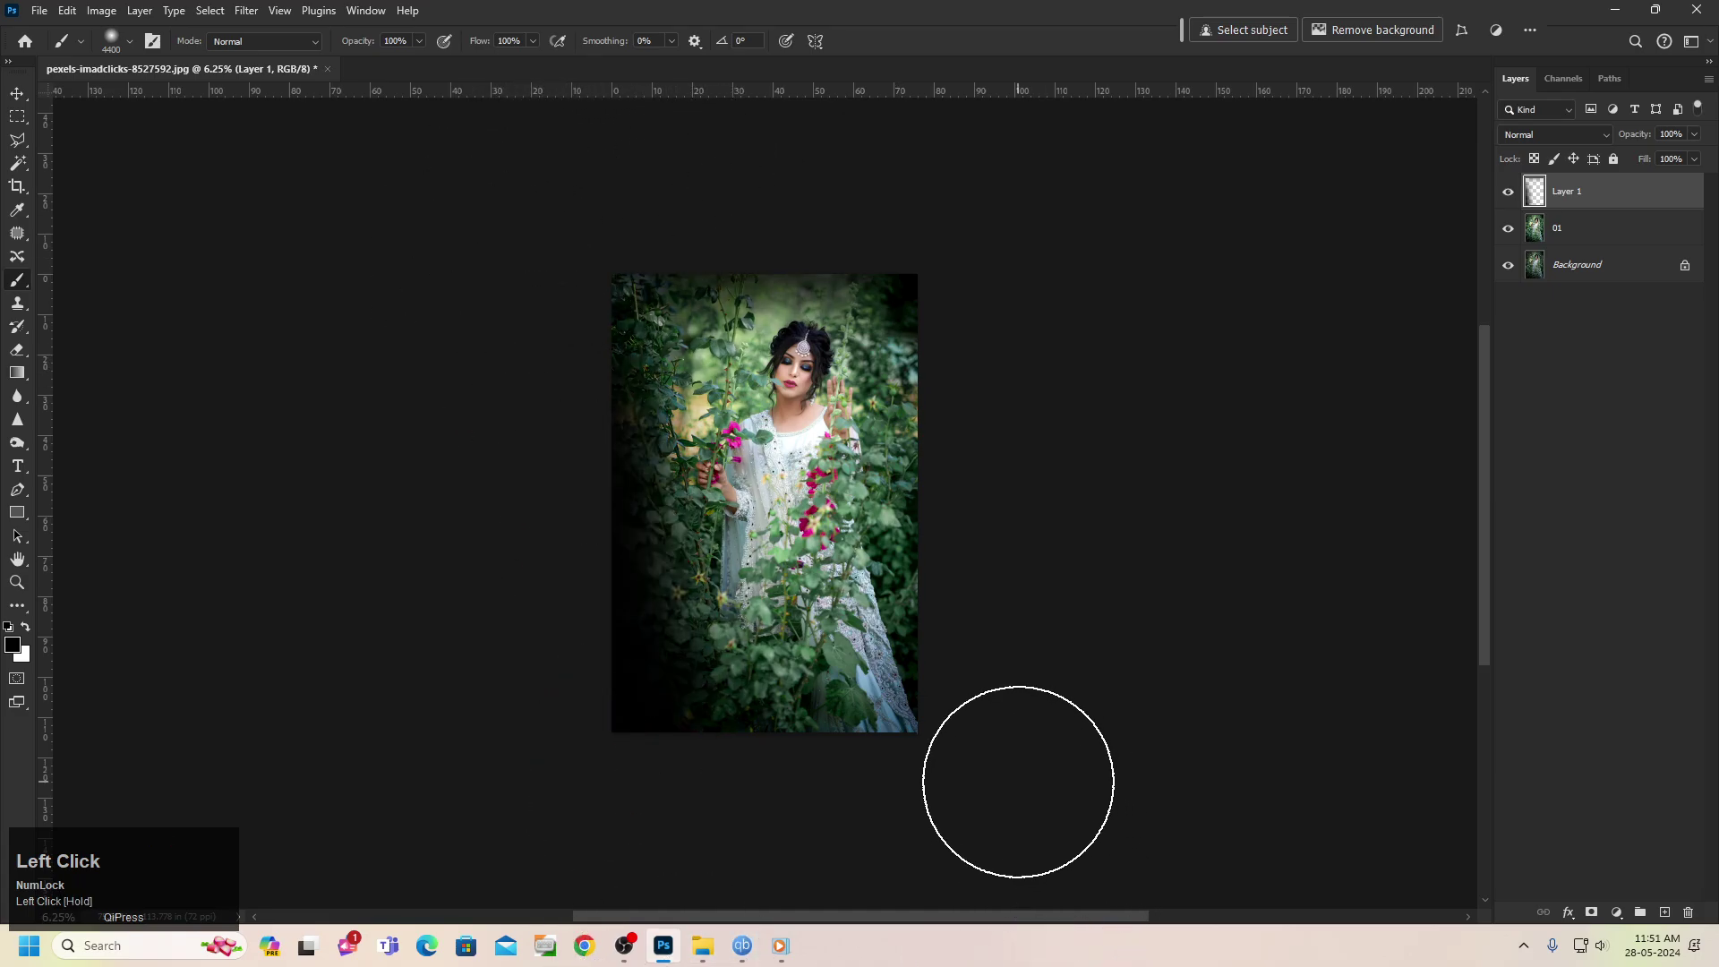
{"action": "key", "text": "ctrl+z"}
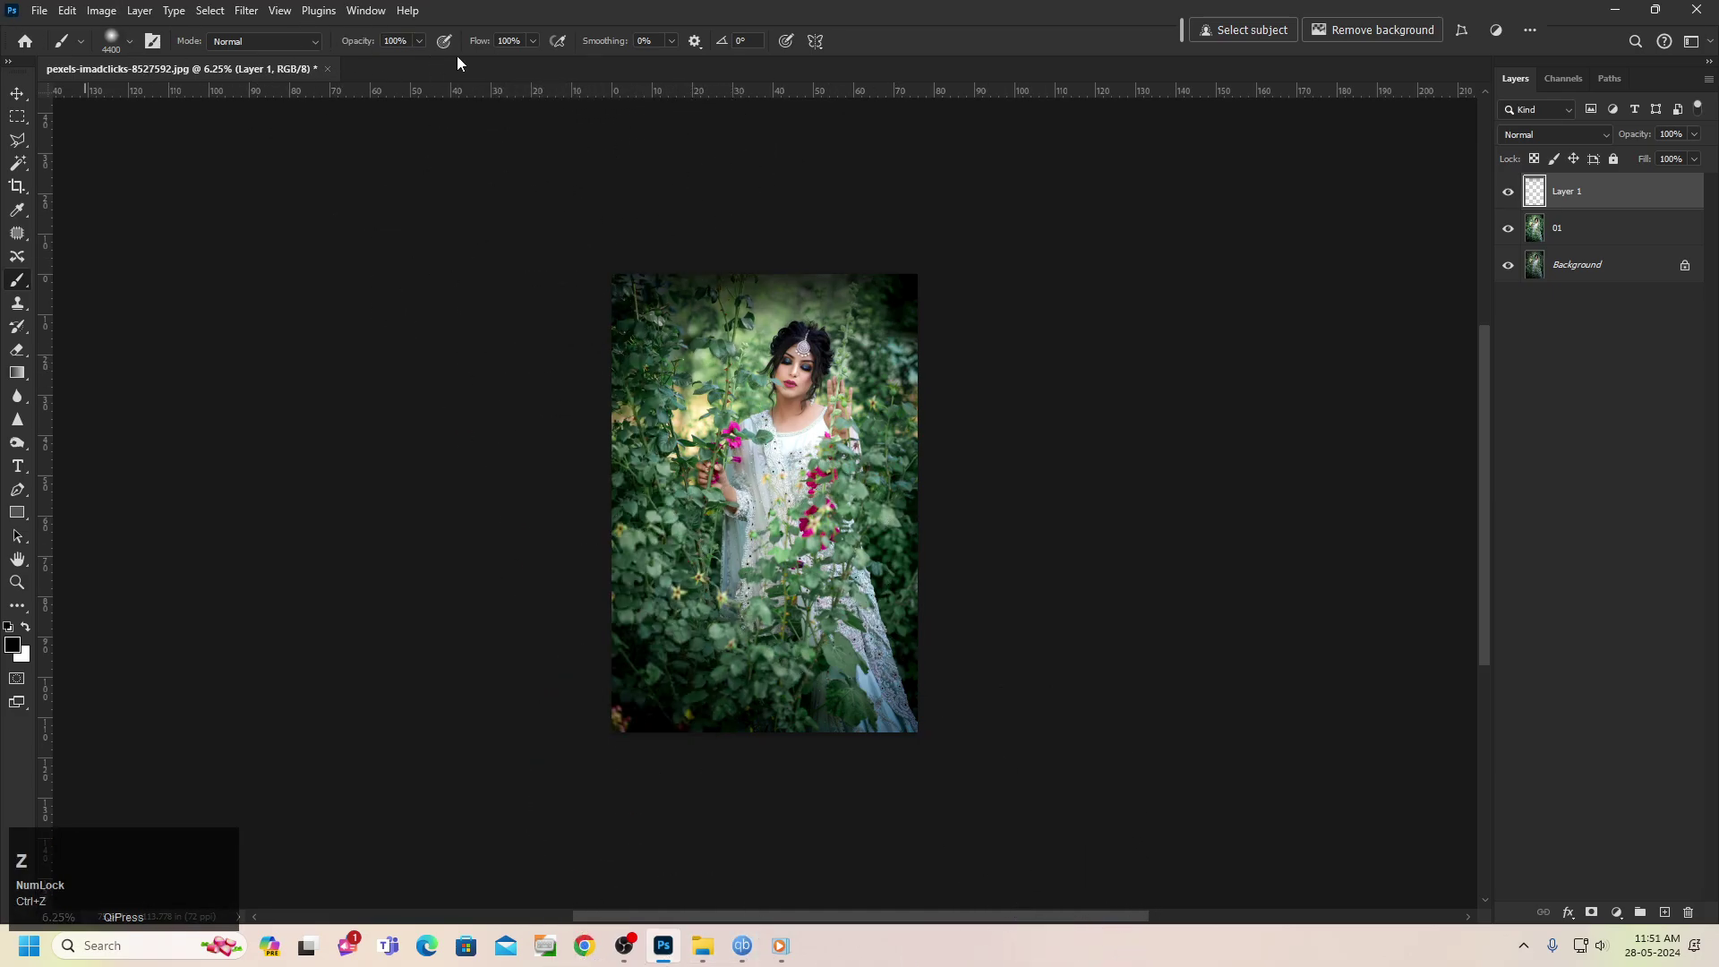
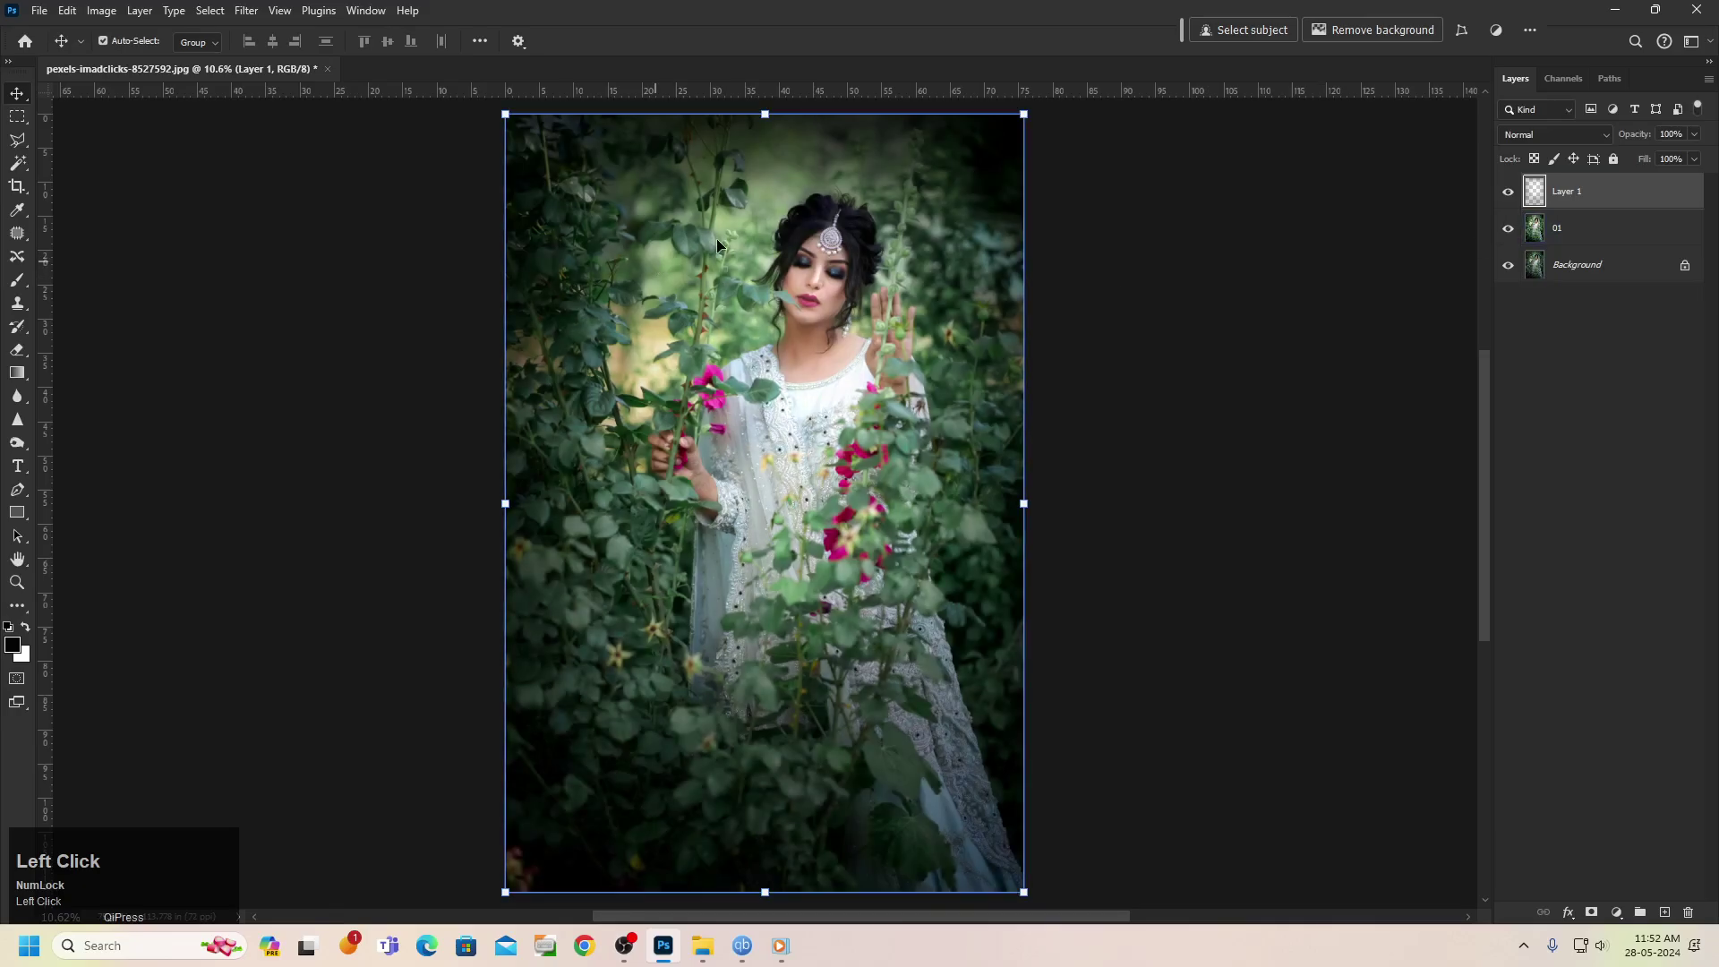
Lower the vignette layer's opacity to 62% and merge it down into the portrait layer
{"action": "left_click_drag", "start_coordinate": [1635, 134], "coordinate": [133, 16]}
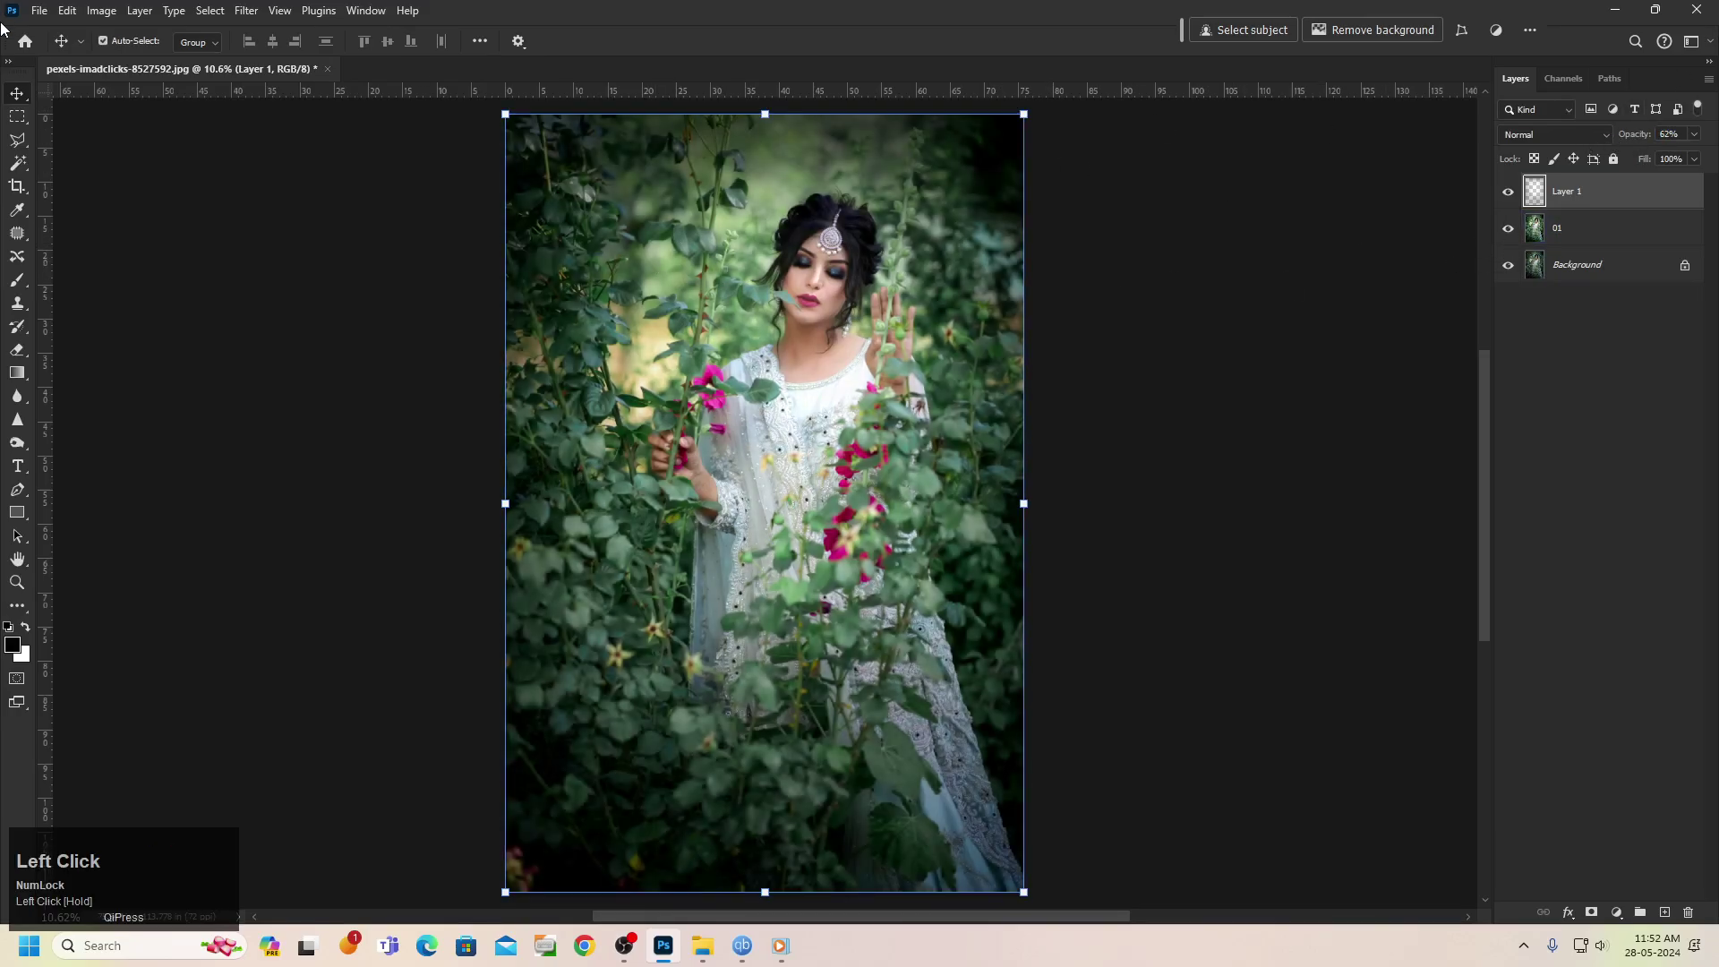
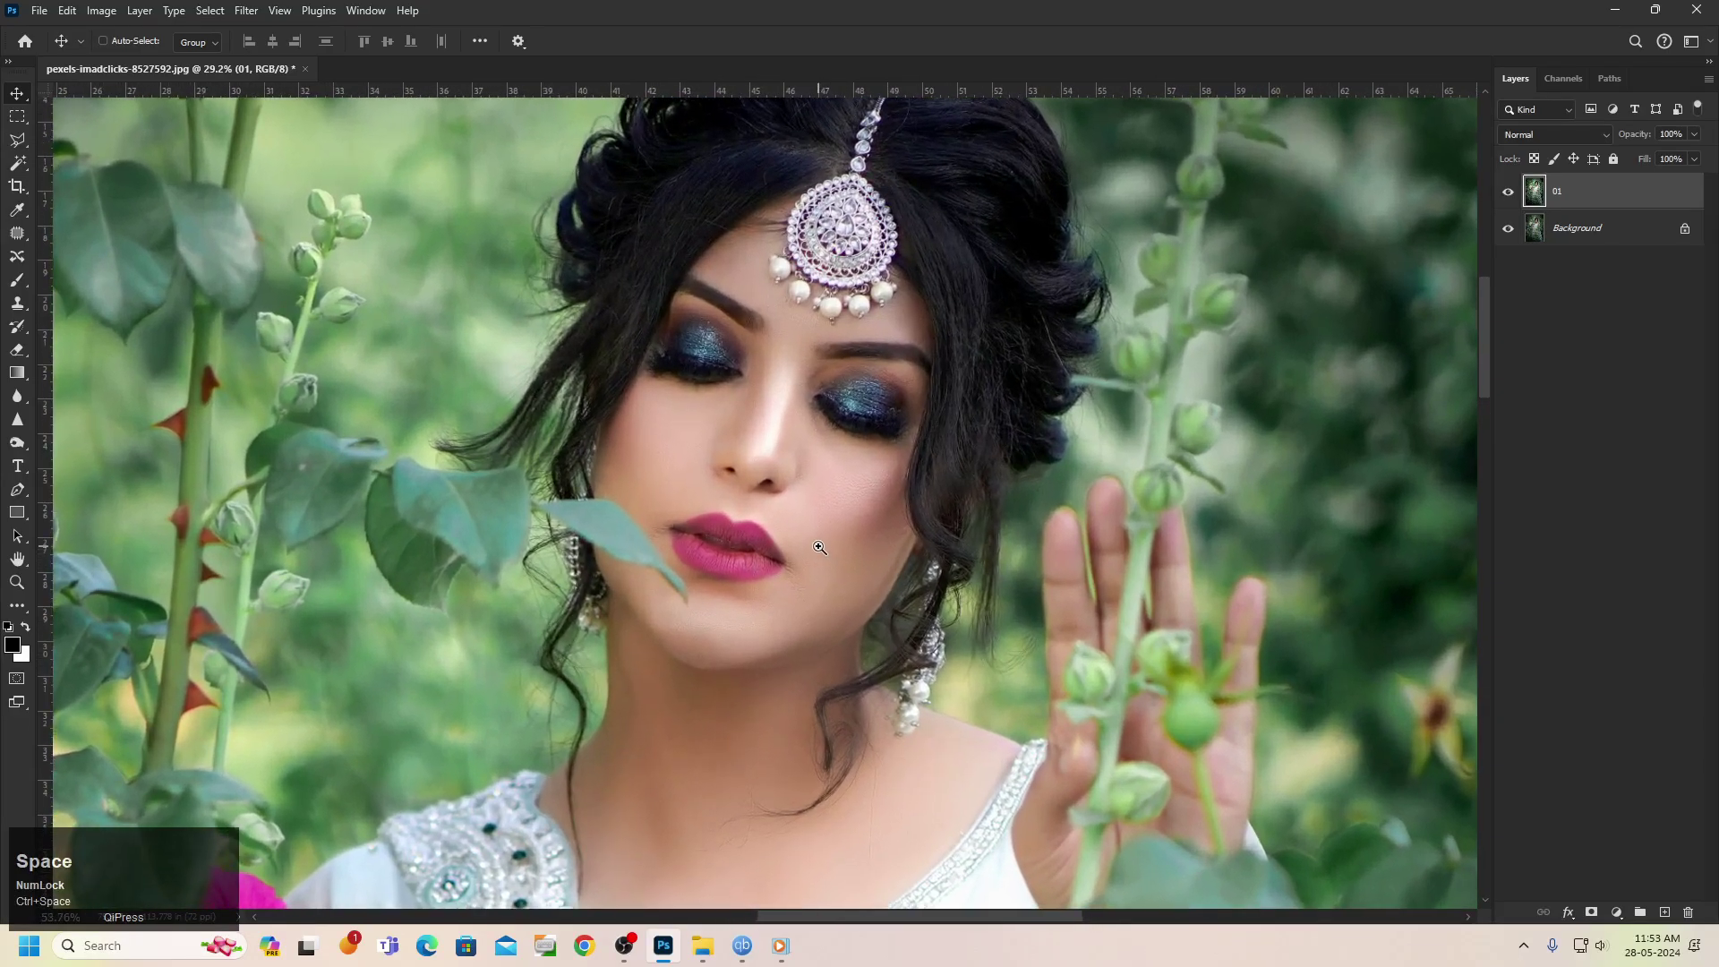
Browse Image > Adjustments before sending the portrait layer to Camera Raw
{"action": "scroll", "scroll_direction": "up", "scroll_amount": 3}
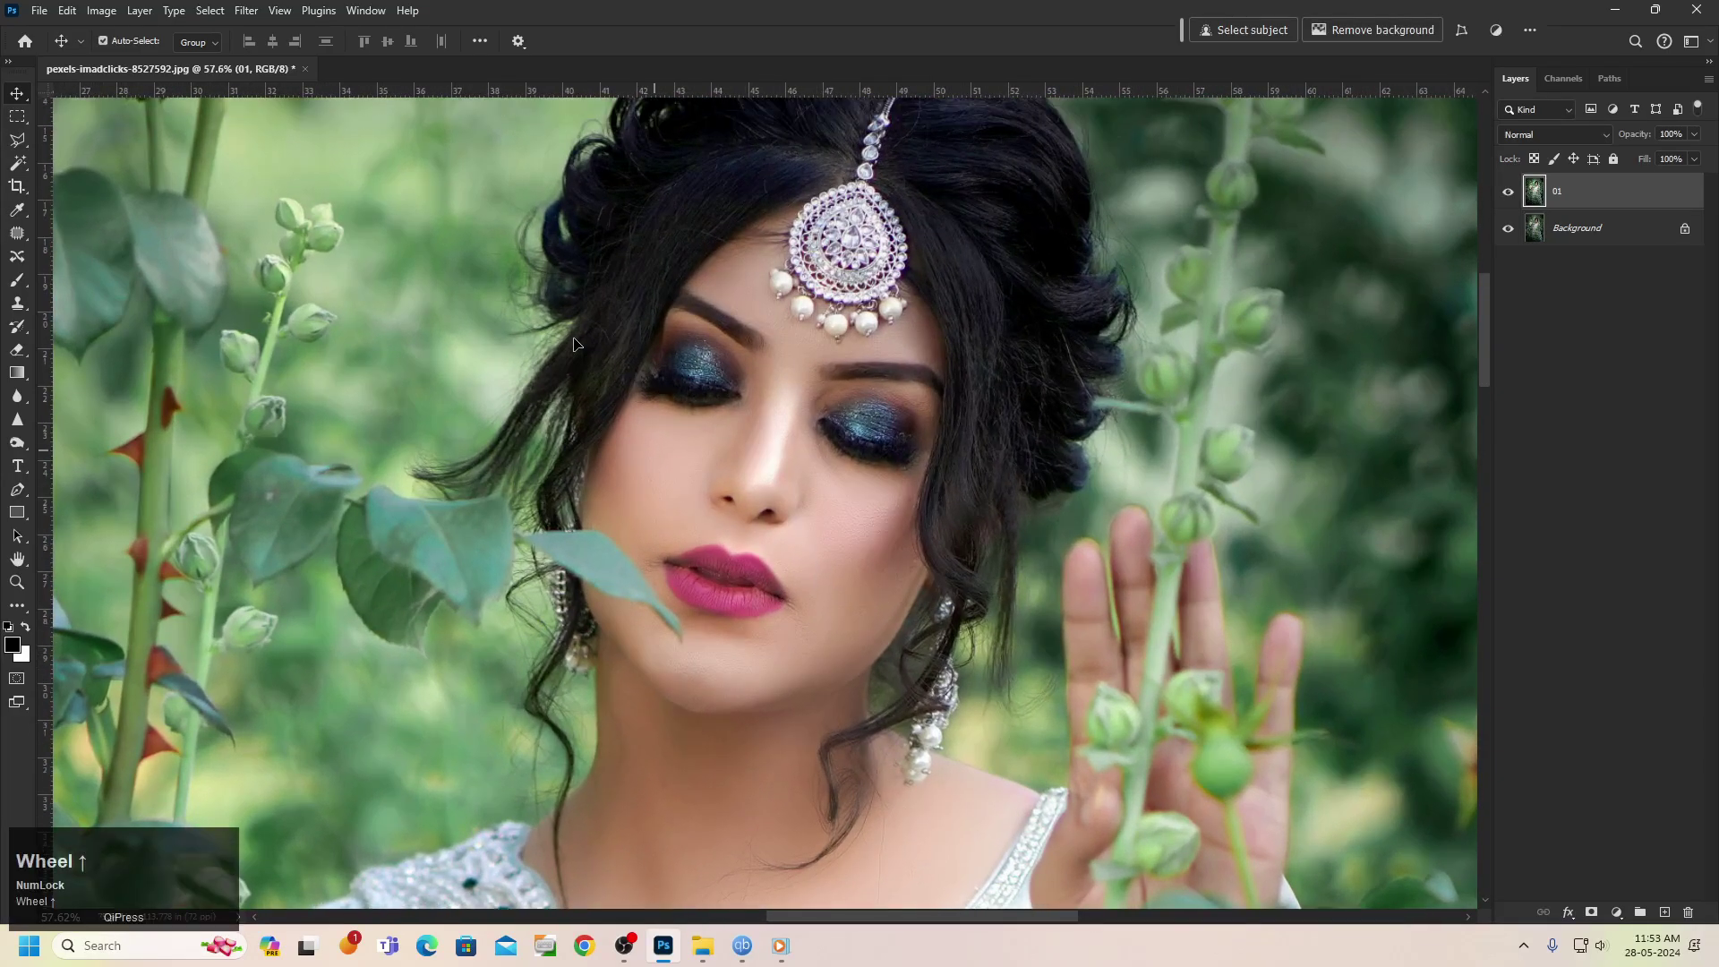
{"action": "left_click", "coordinate": [213, 17]}
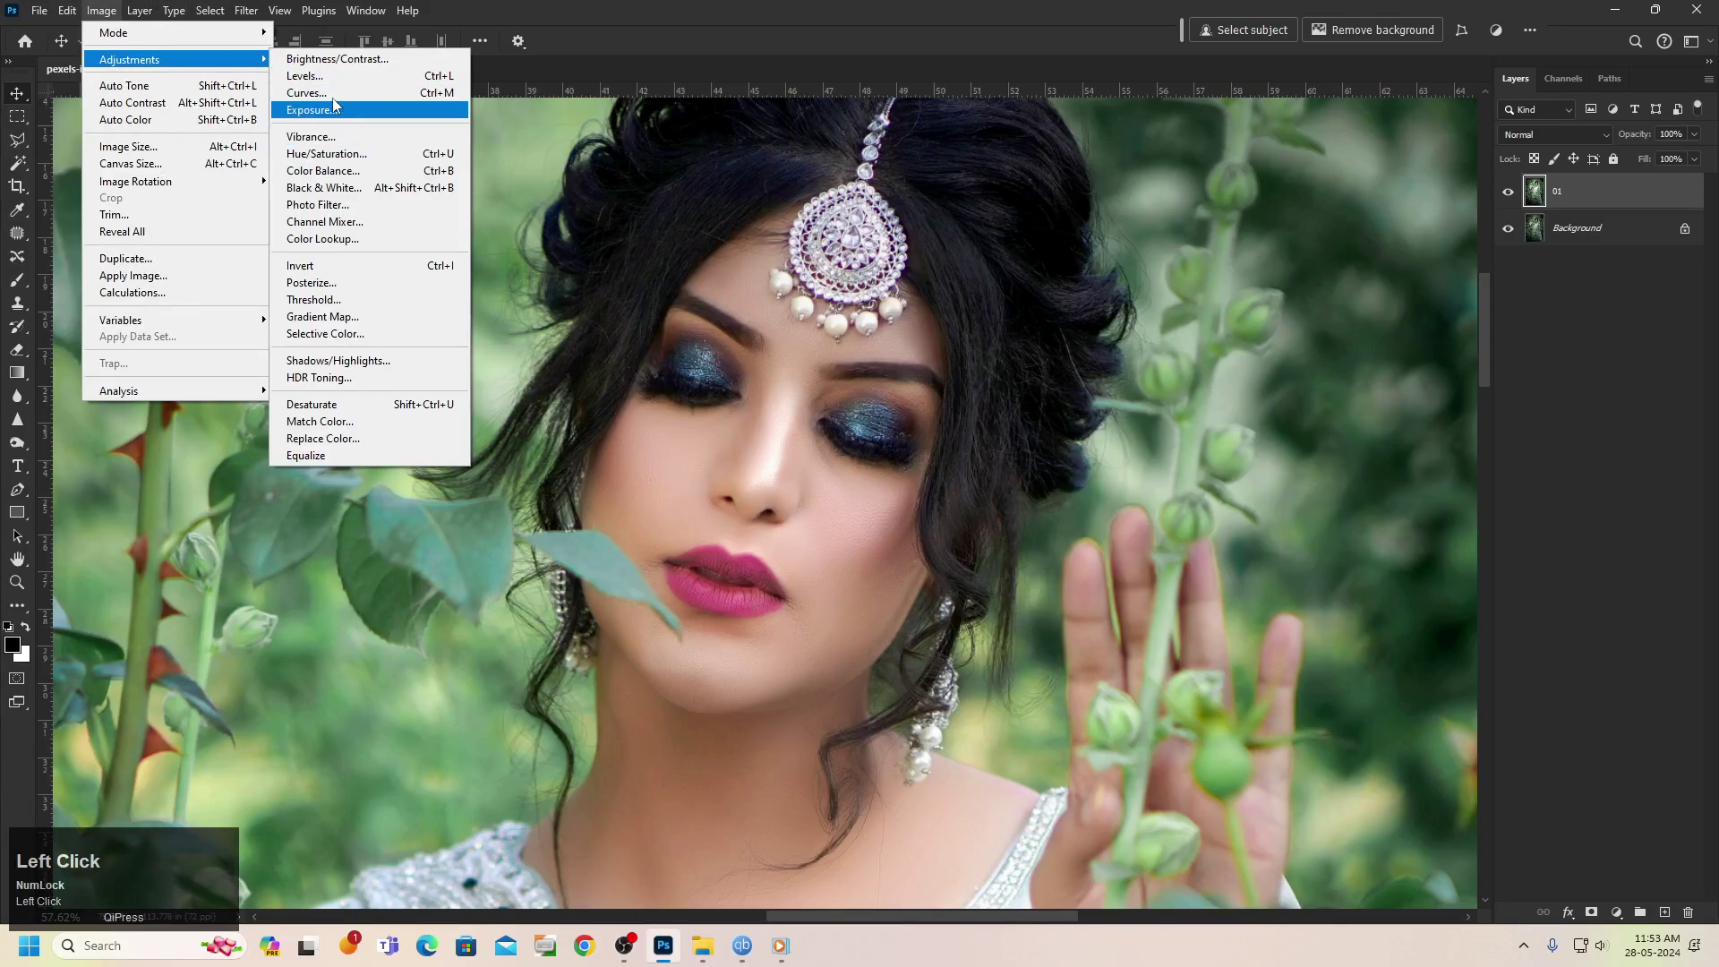
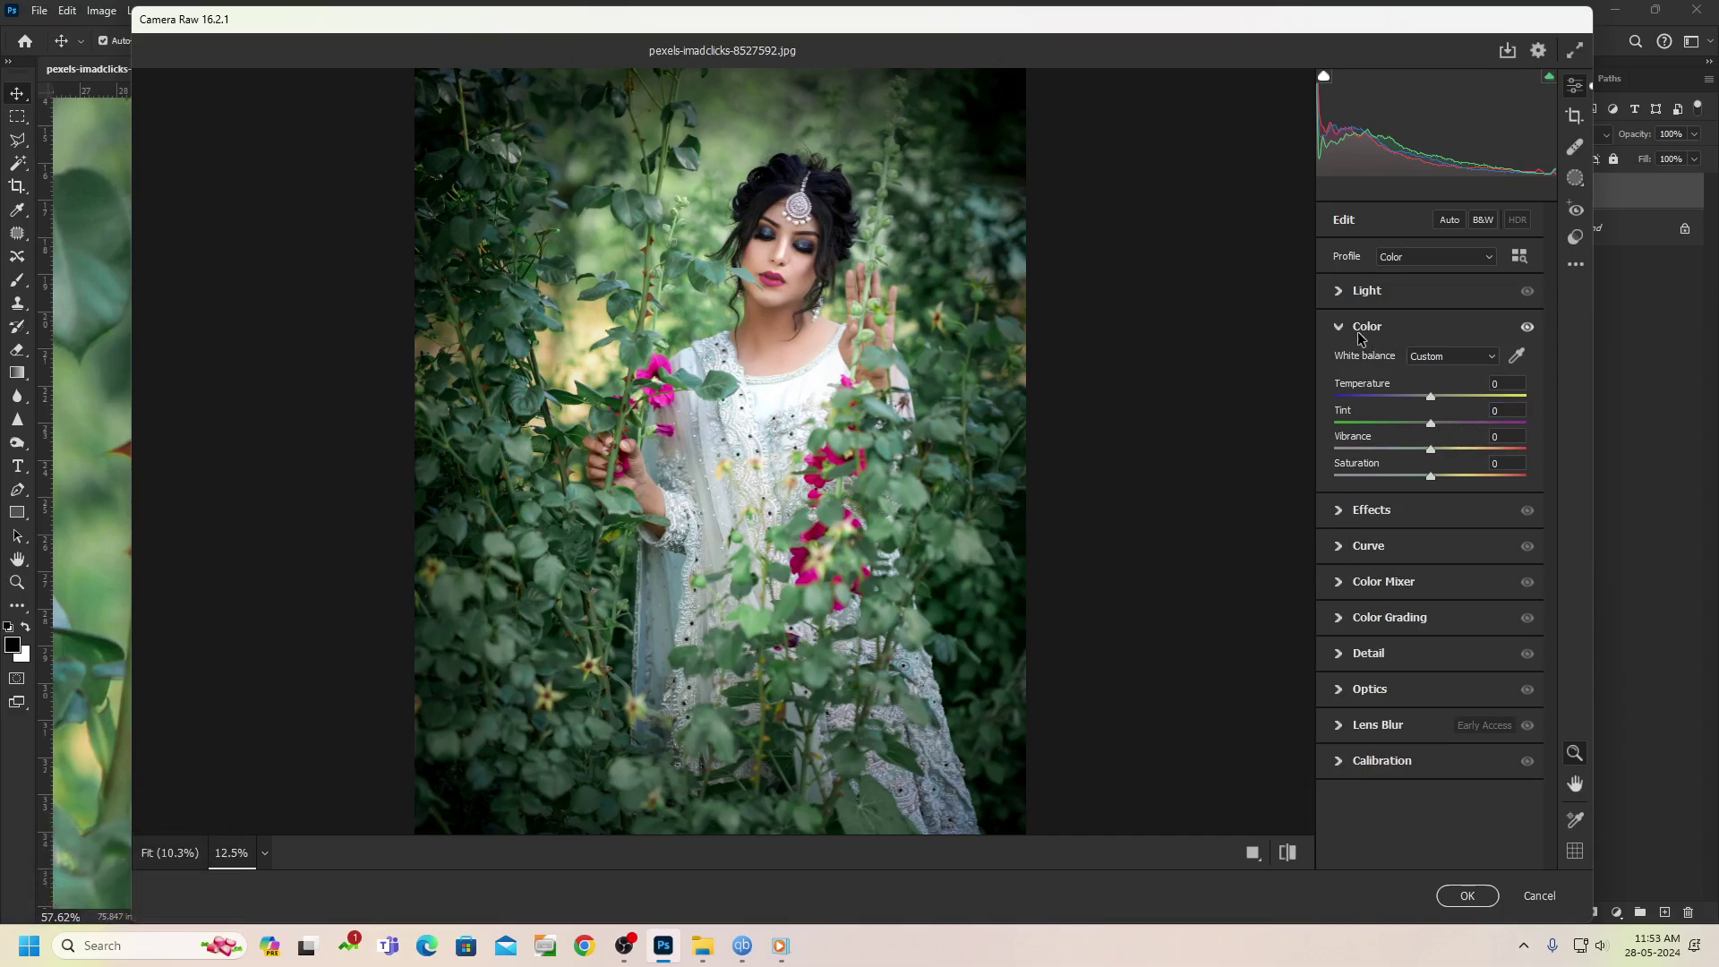
{"action": "left_click", "coordinate": [1500, 374]}
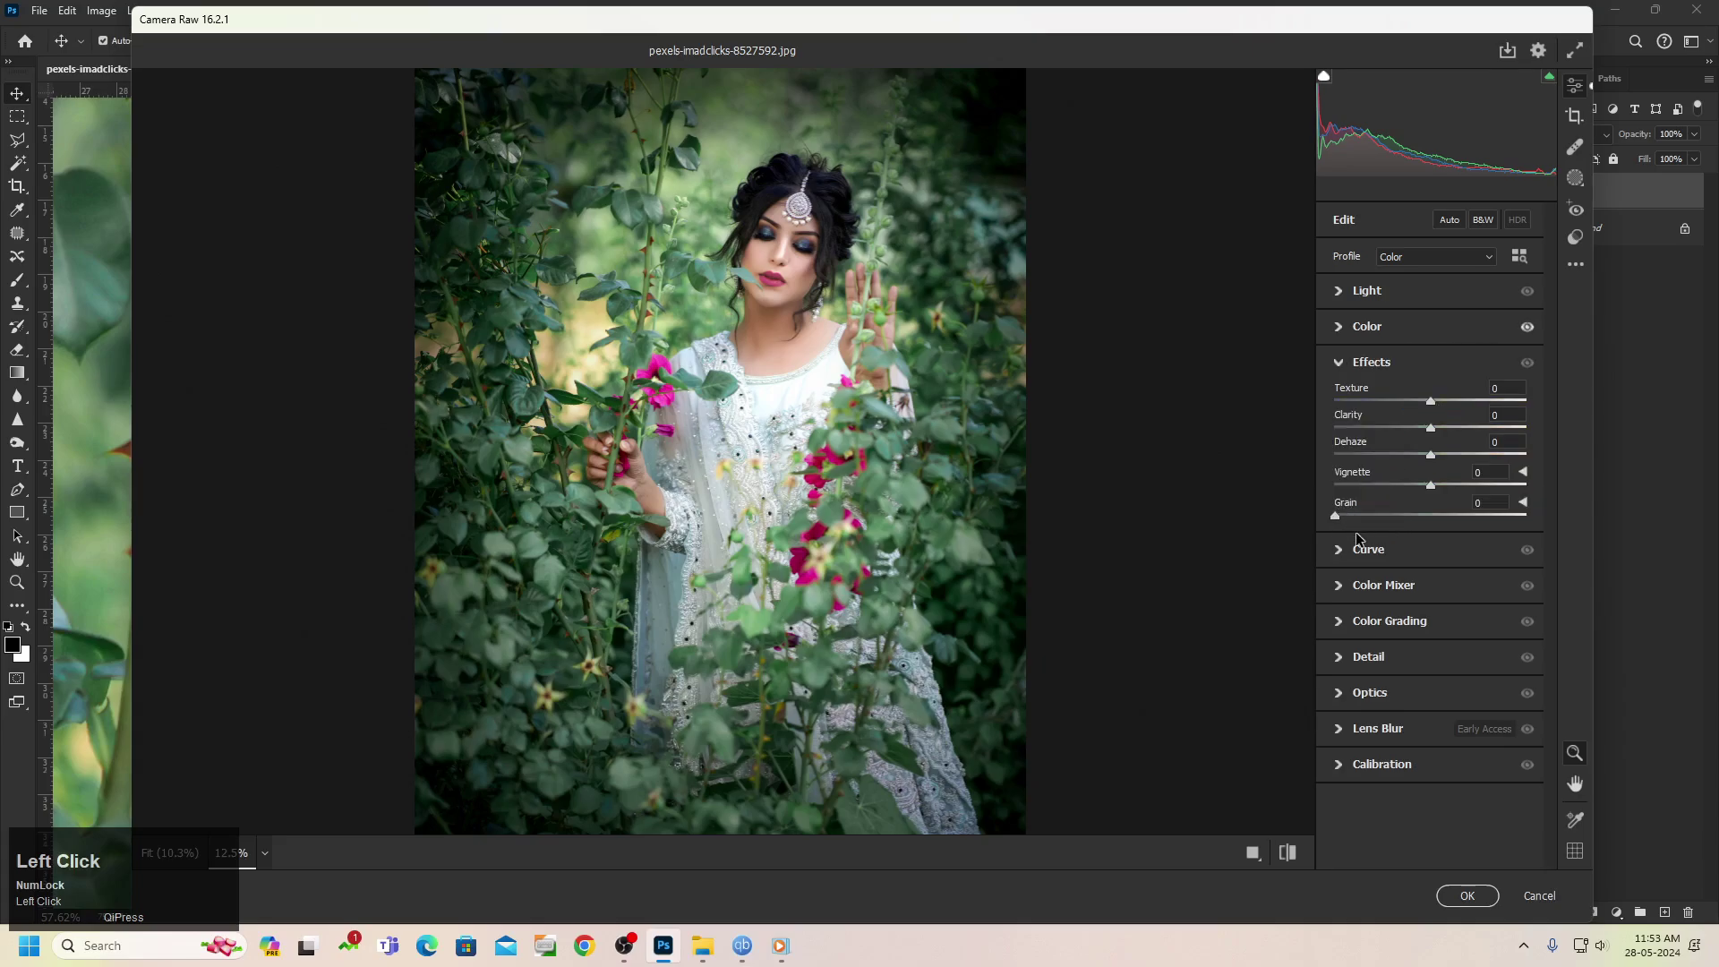
{"action": "left_click", "coordinate": [1343, 561]}
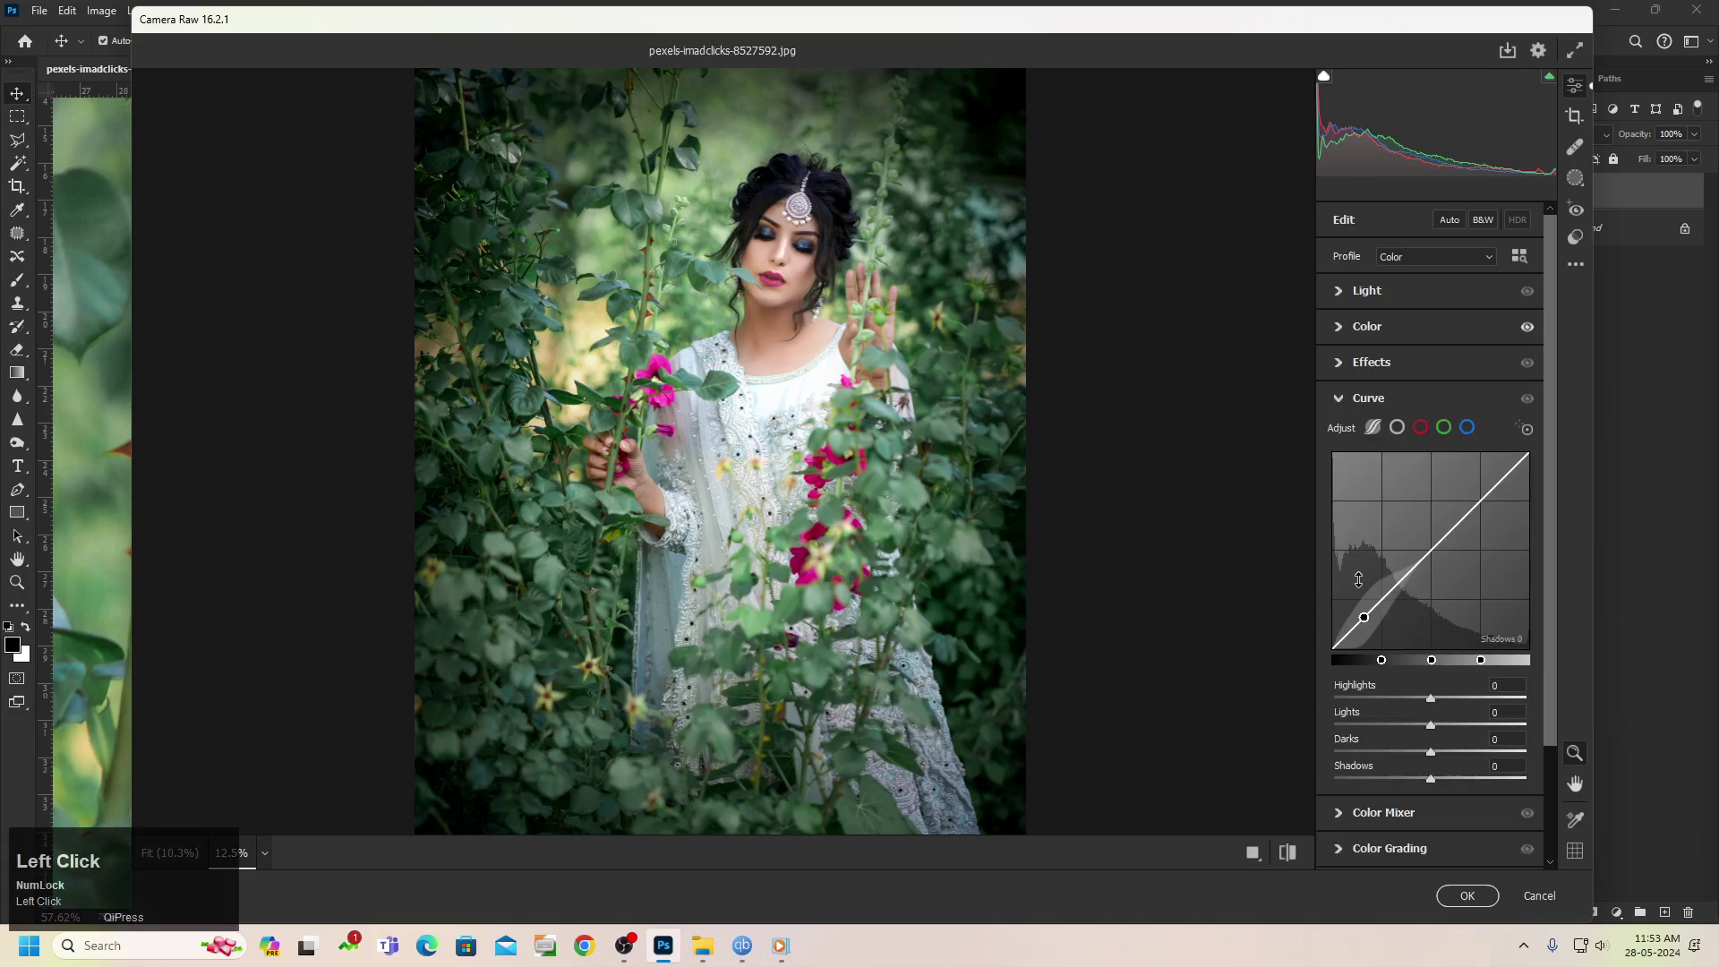
{"action": "left_click_drag", "start_coordinate": [1456, 270], "coordinate": [1344, 262]}
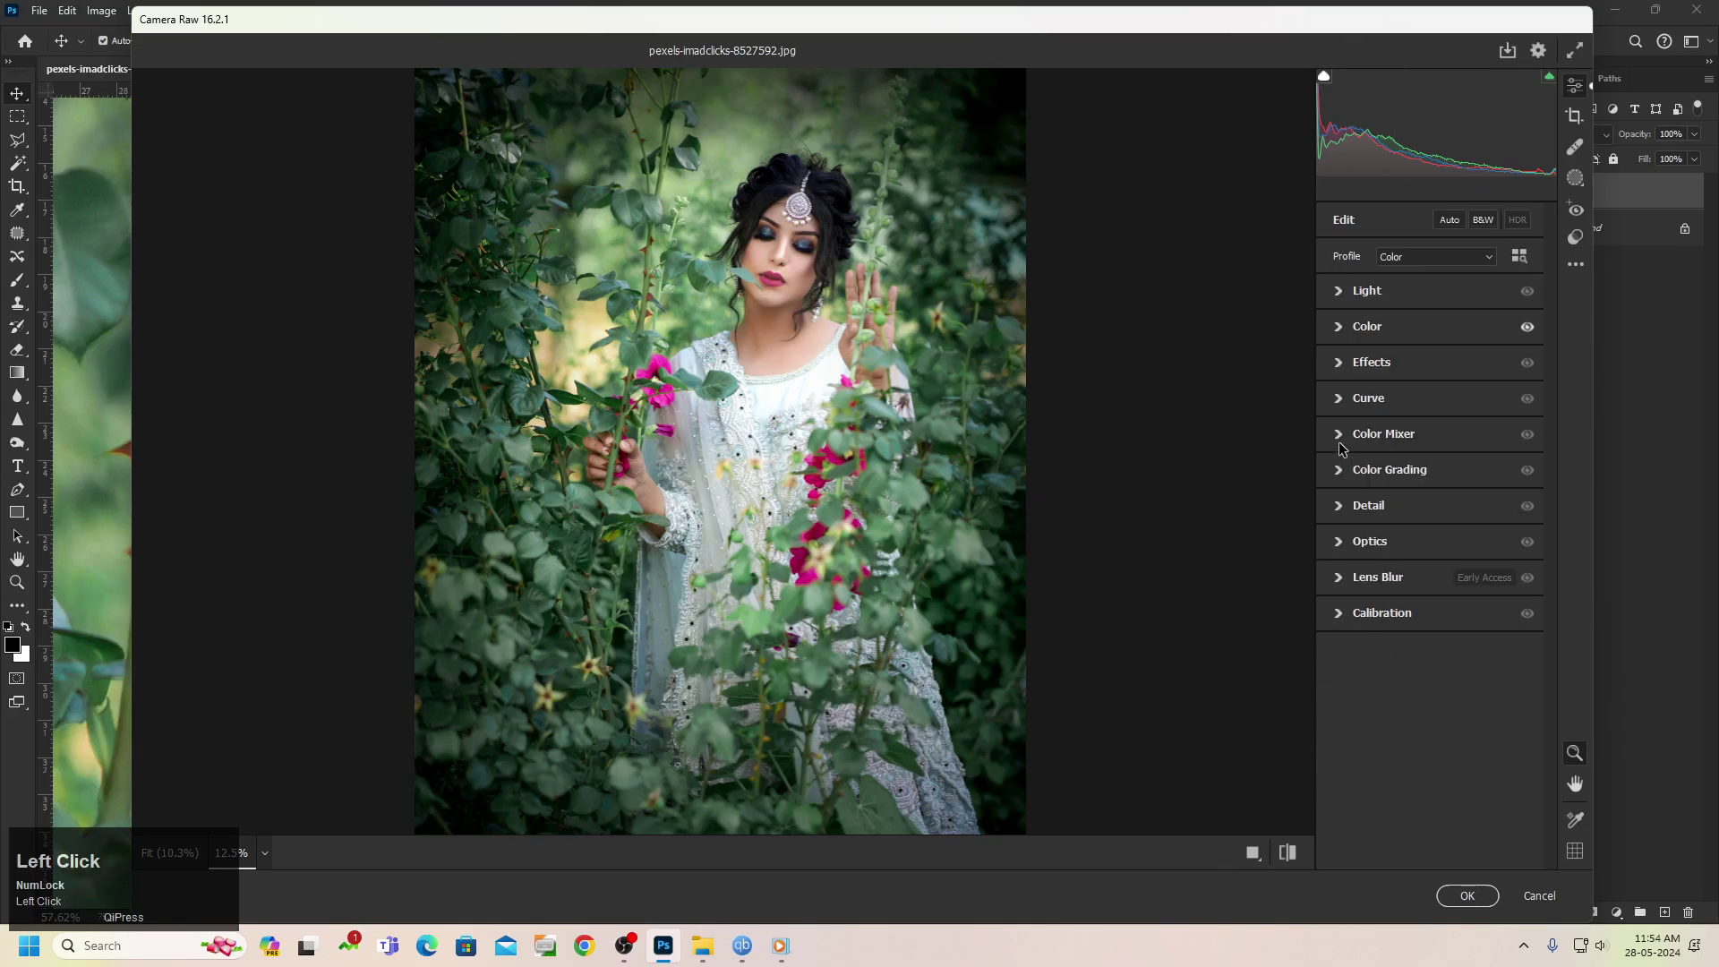
Set Greens saturation to +26, adjust aqua luminance in the Color Mixer, and apply to the portrait
{"action": "left_click", "coordinate": [1343, 447]}
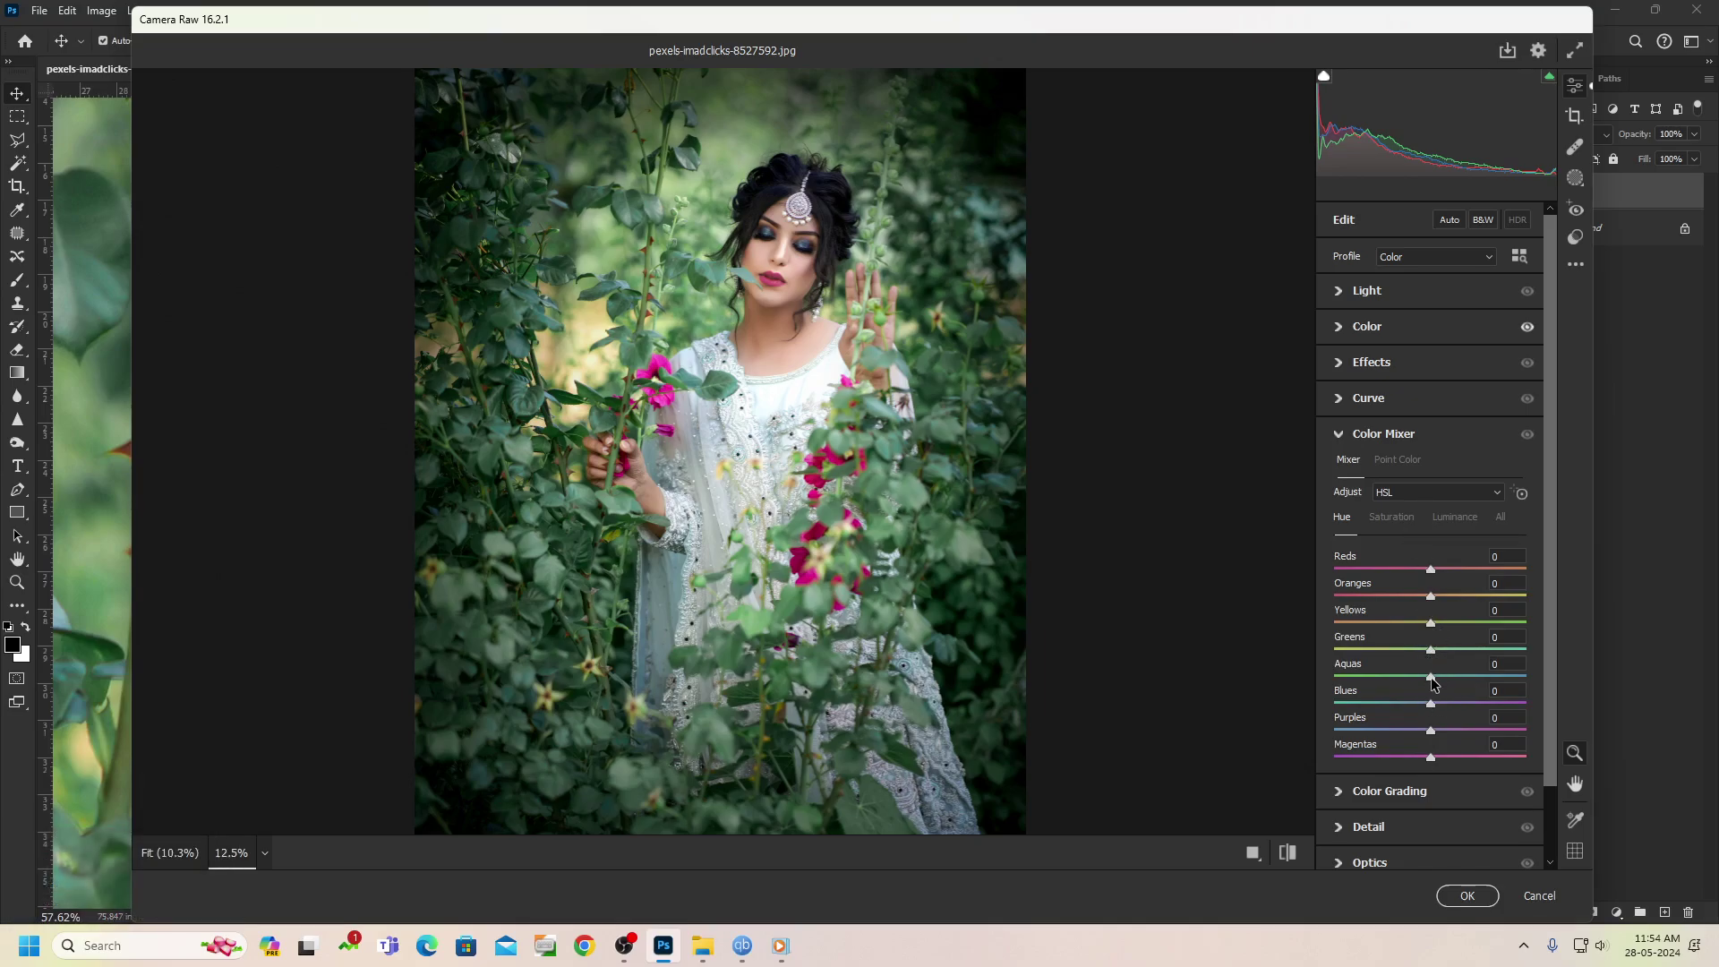
{"action": "left_click_drag", "start_coordinate": [1435, 683], "coordinate": [1432, 683]}
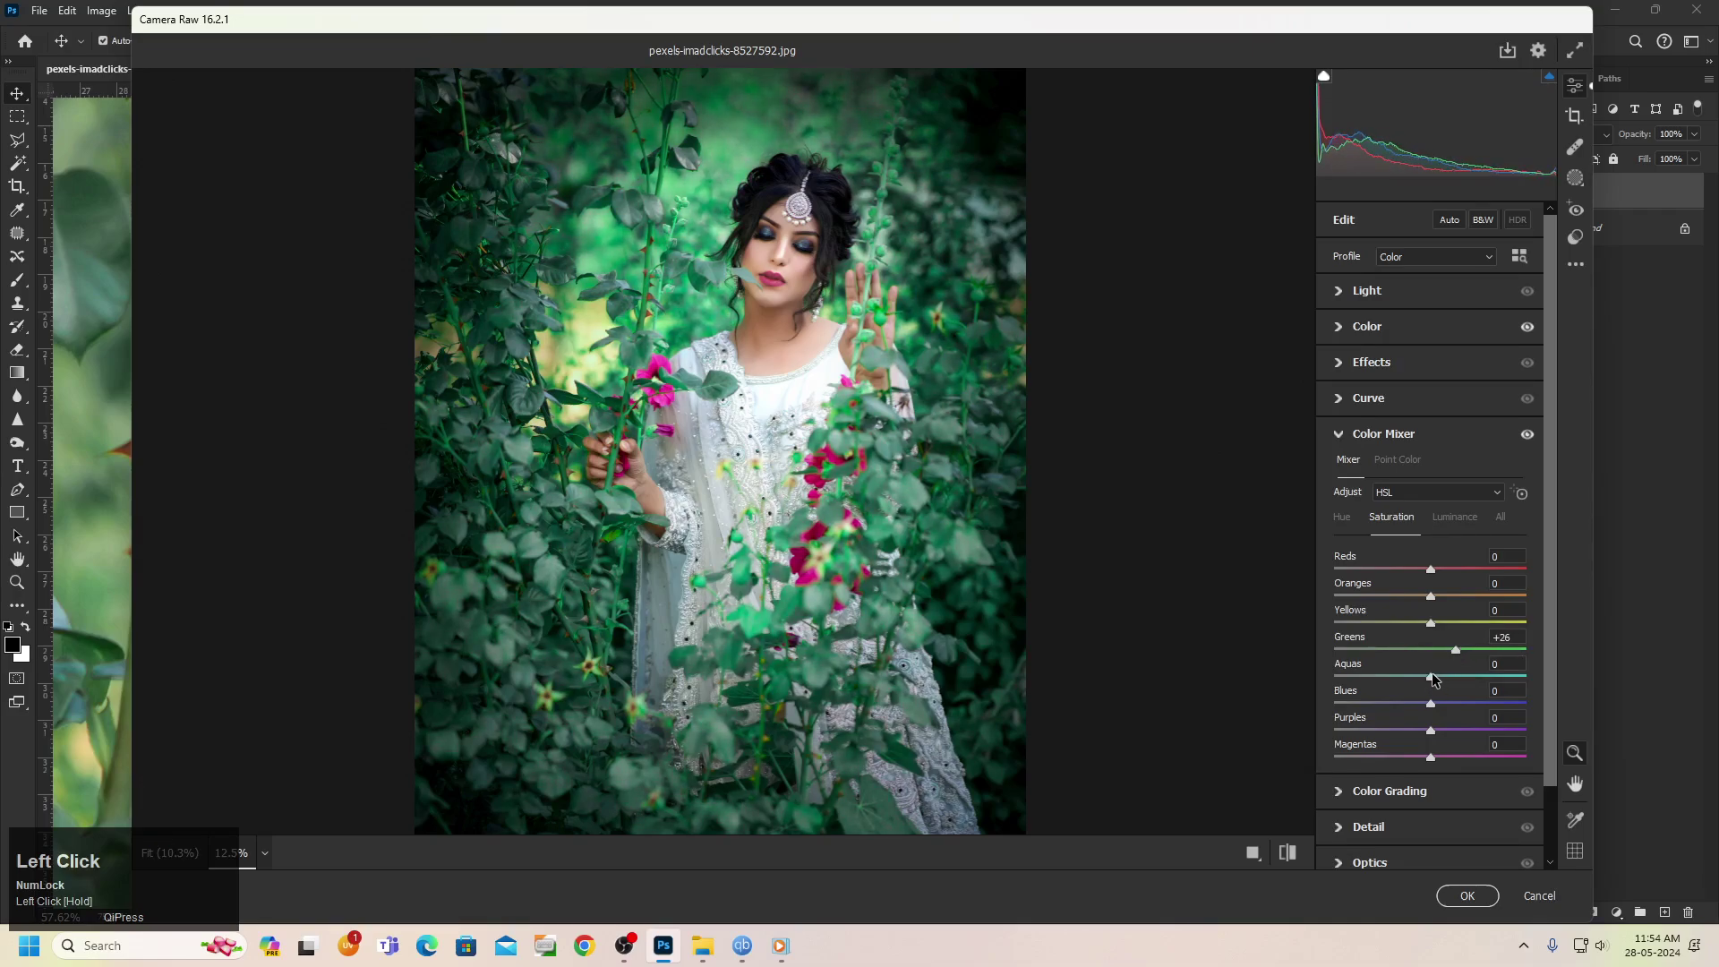
{"action": "left_click", "coordinate": [1433, 683]}
{"action": "left_click_drag", "start_coordinate": [1433, 683], "coordinate": [1473, 516]}
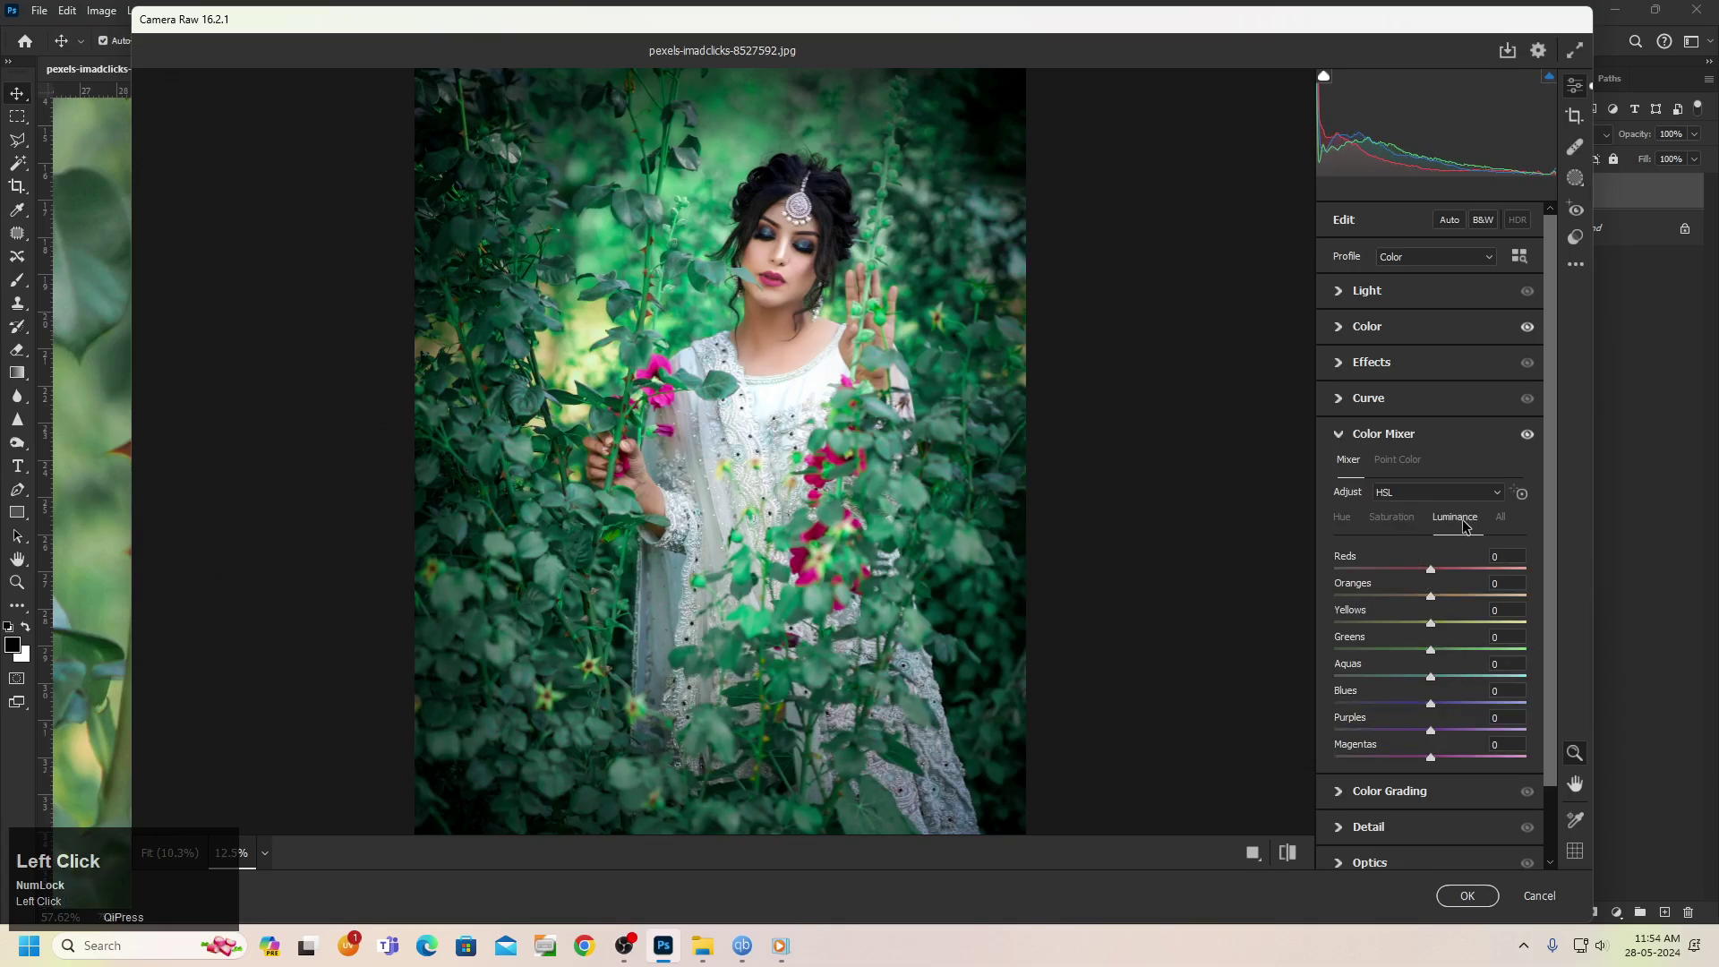
{"action": "left_click_drag", "start_coordinate": [1435, 682], "coordinate": [1480, 902]}
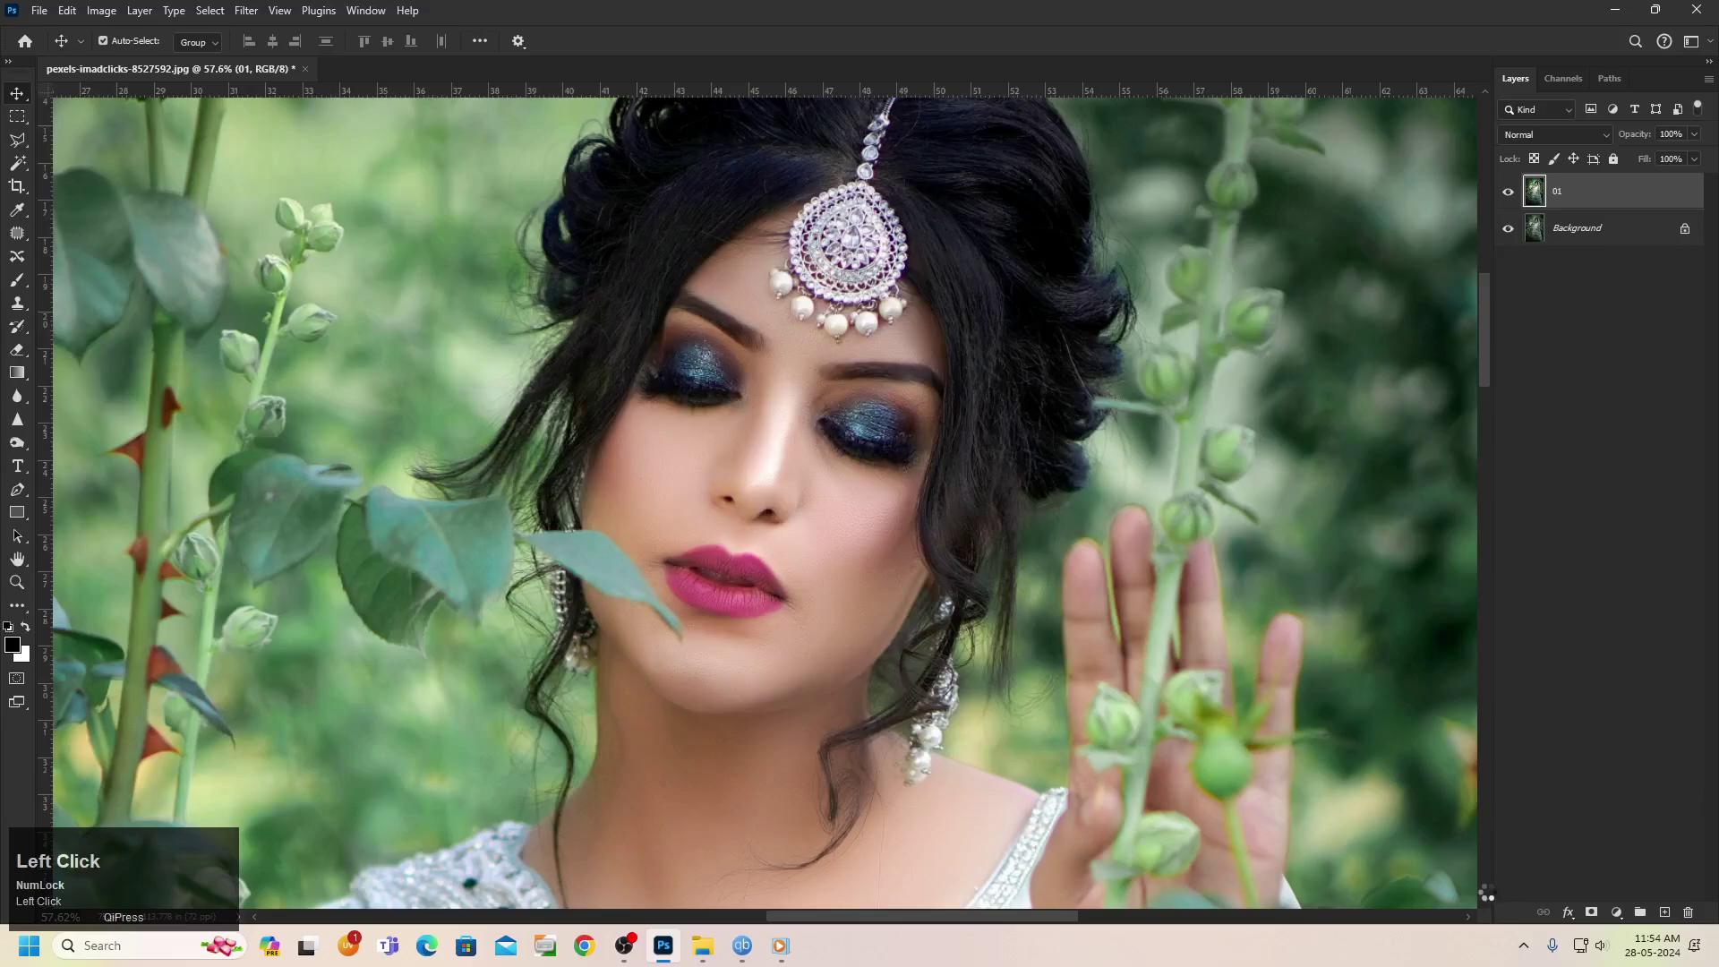